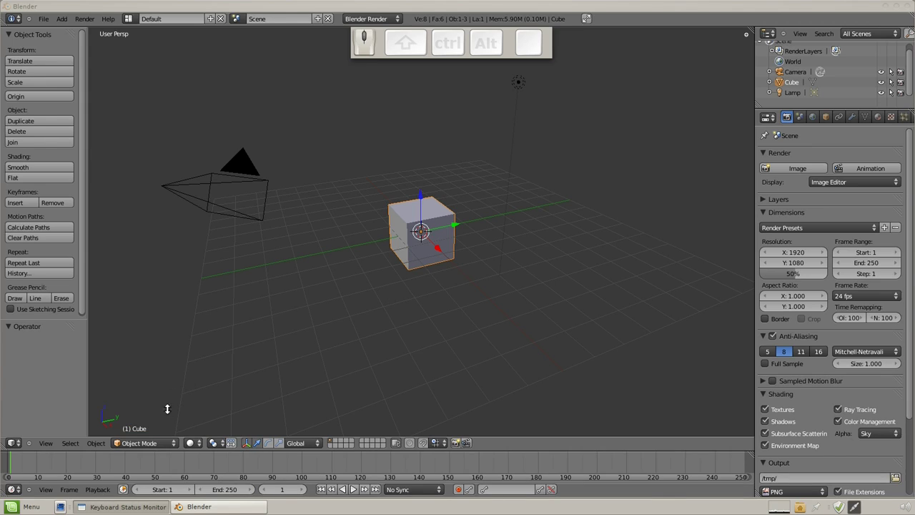
Switch the default cube into Edit Mode, toggling between object and mesh editing with Tab.
{"action": "left_click", "coordinate": [176, 444]}
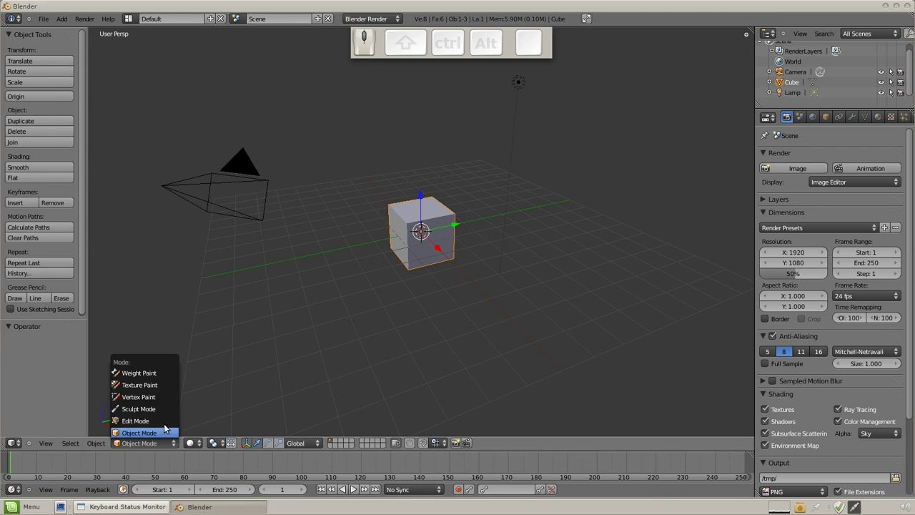
{"action": "left_click", "coordinate": [166, 424]}
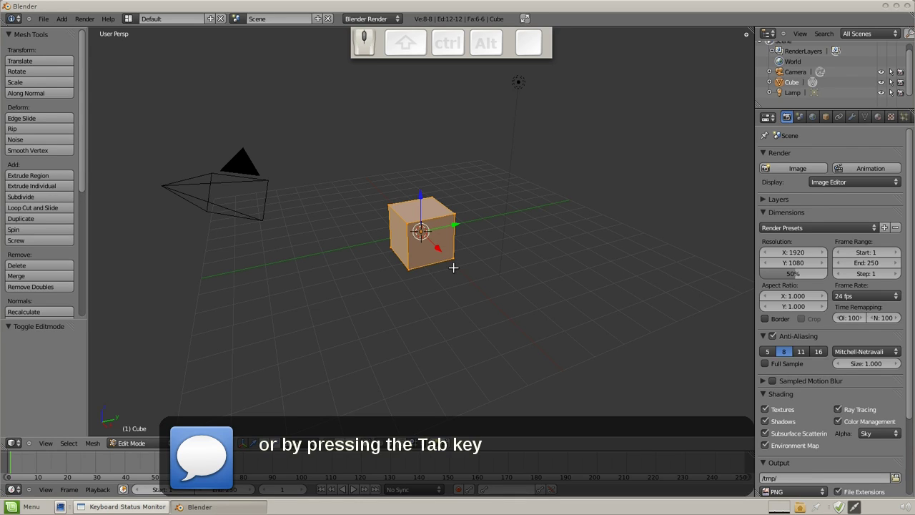
{"action": "key", "text": "Tab"}
{"action": "key", "text": "Tab"}
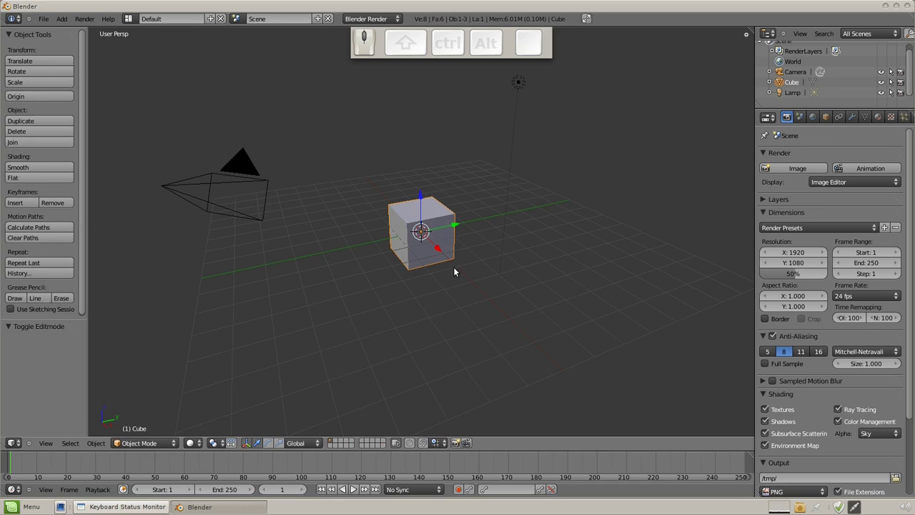
{"action": "key", "text": "Tab"}
{"action": "key", "text": "Tab"}
{"action": "key", "text": "Tab"}
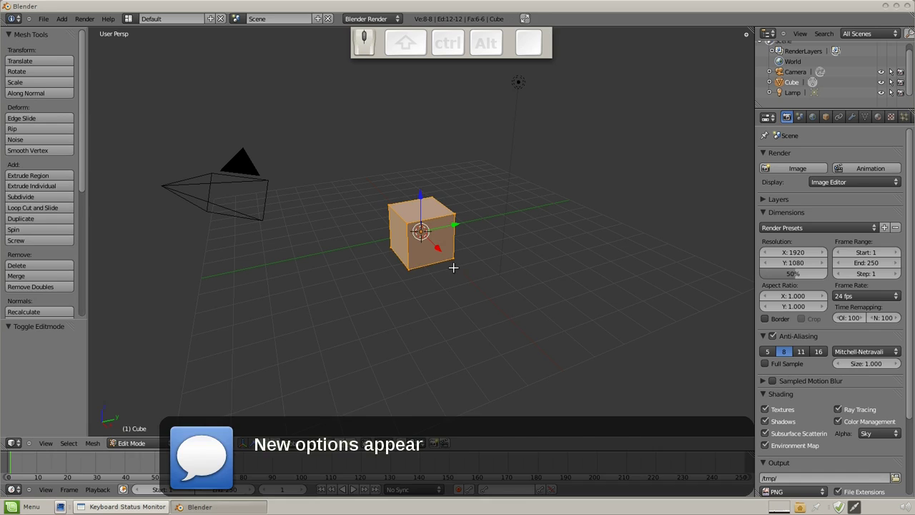
{"action": "left_click_drag", "start_coordinate": [452, 263], "coordinate": [493, 351]}
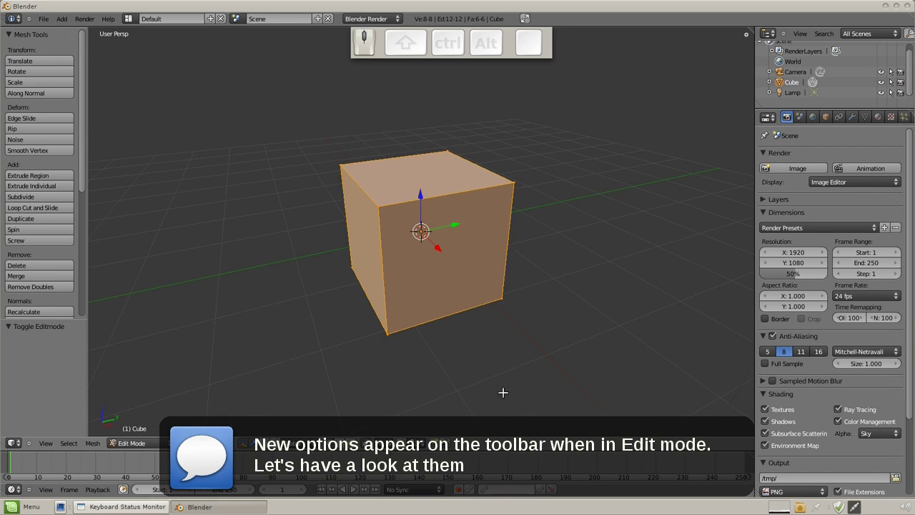
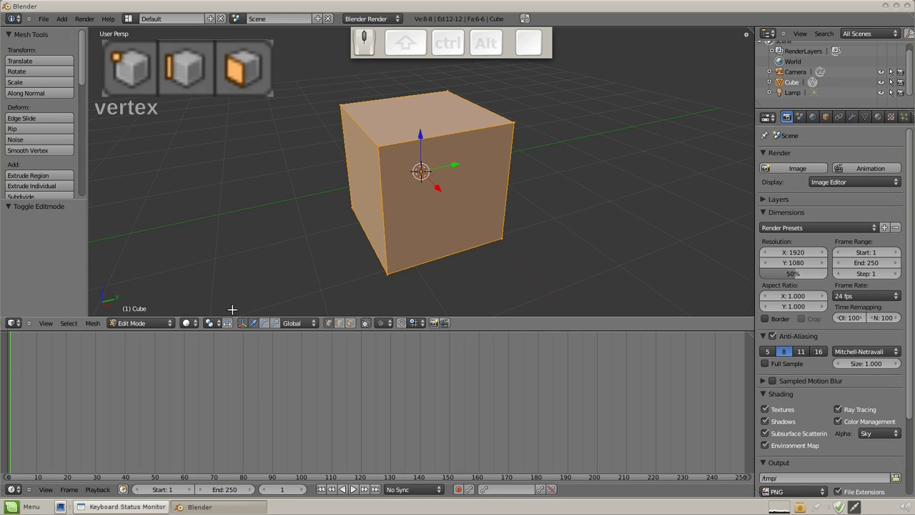
Make vertex select mode active for the cube's mesh.
{"action": "left_click", "coordinate": [245, 326]}
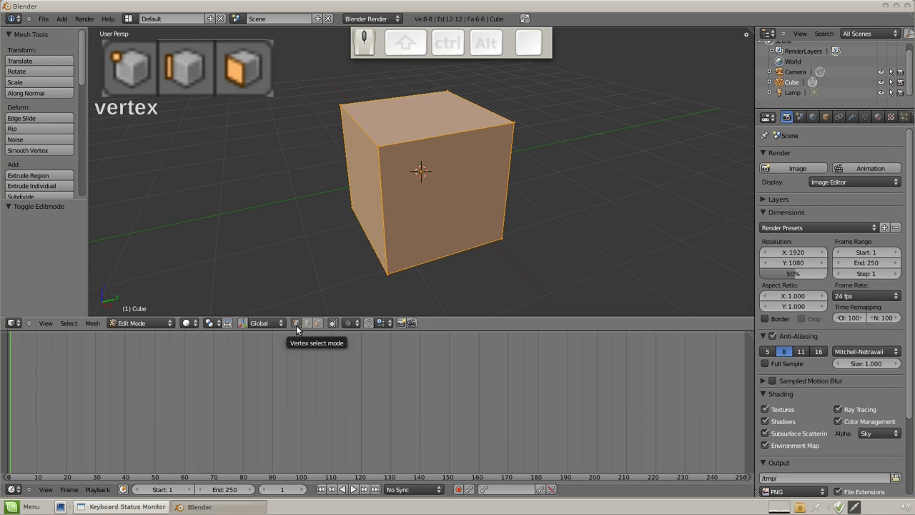
{"action": "left_click_drag", "start_coordinate": [378, 139], "coordinate": [349, 106]}
{"action": "right_click", "coordinate": [335, 100]}
{"action": "right_click", "coordinate": [394, 252]}
{"action": "left_click_drag", "start_coordinate": [389, 267], "coordinate": [376, 142]}
{"action": "key", "text": "g"}
{"action": "left_click", "coordinate": [461, 125]}
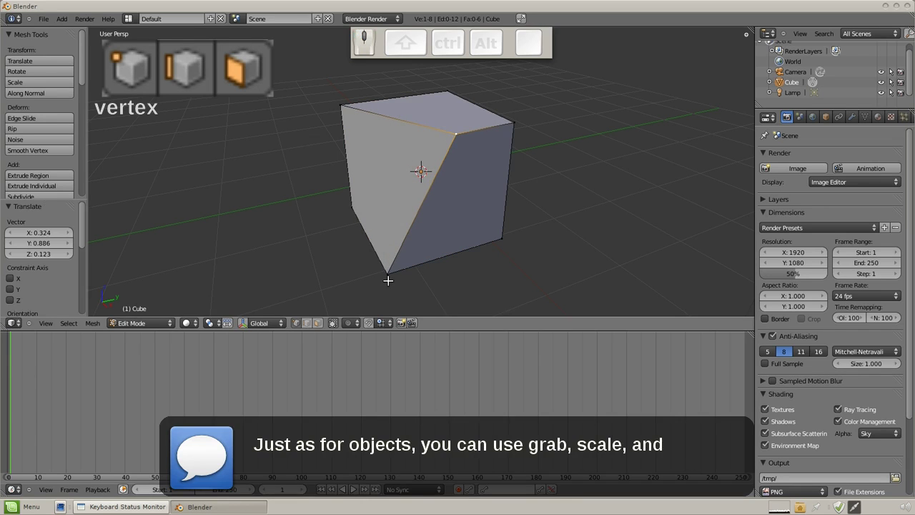
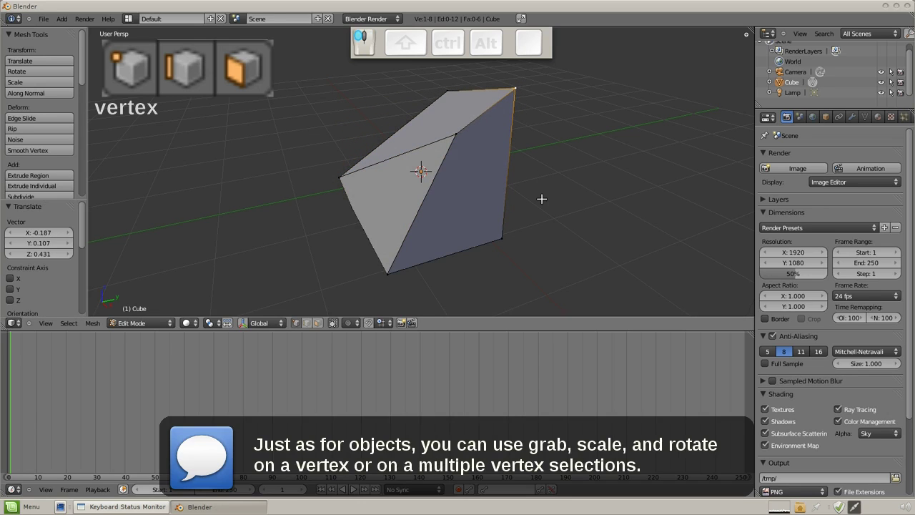
{"action": "key", "text": "ctrl+z"}
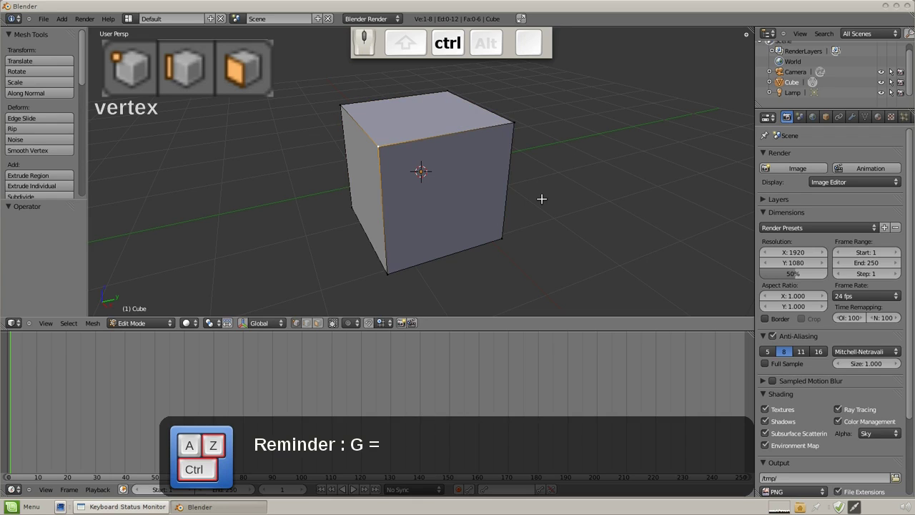
{"action": "left_click_drag", "start_coordinate": [337, 99], "coordinate": [403, 149]}
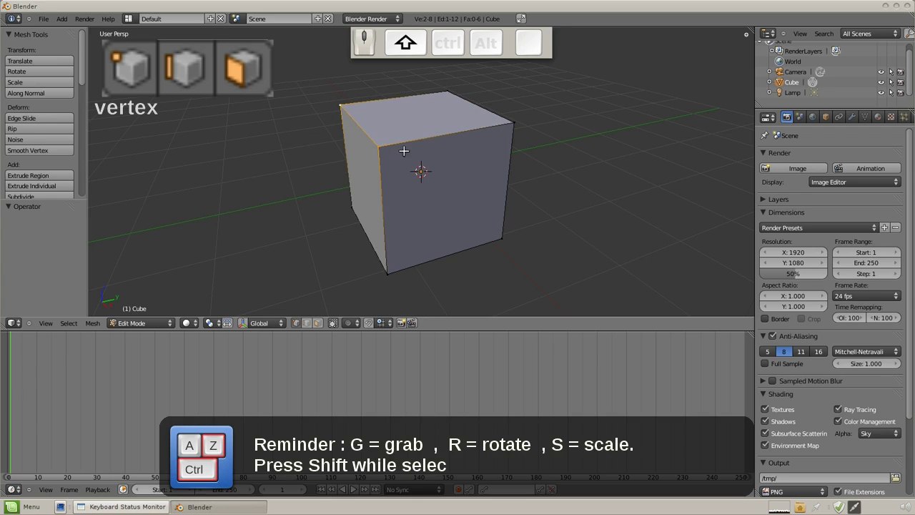
{"action": "key", "text": "r"}
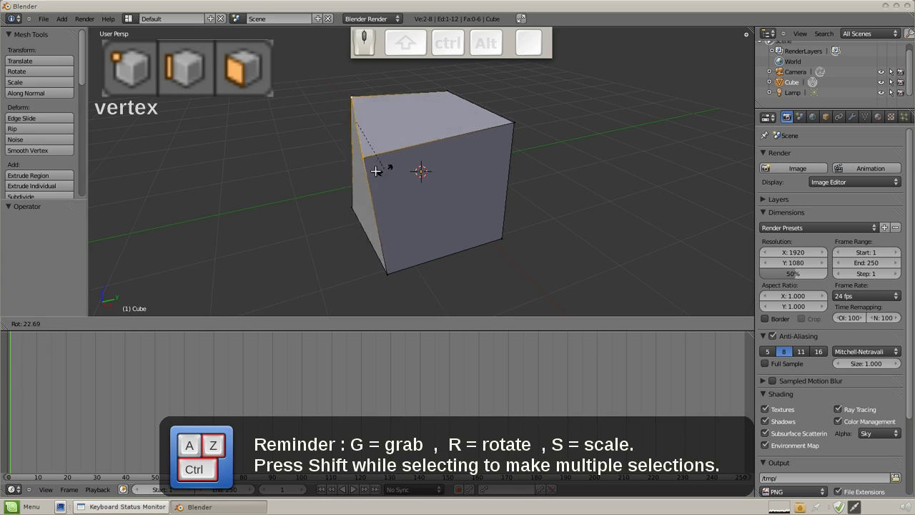
{"action": "left_click_drag", "start_coordinate": [388, 157], "coordinate": [392, 263]}
{"action": "left_click_drag", "start_coordinate": [388, 272], "coordinate": [426, 258]}
{"action": "key", "text": "s"}
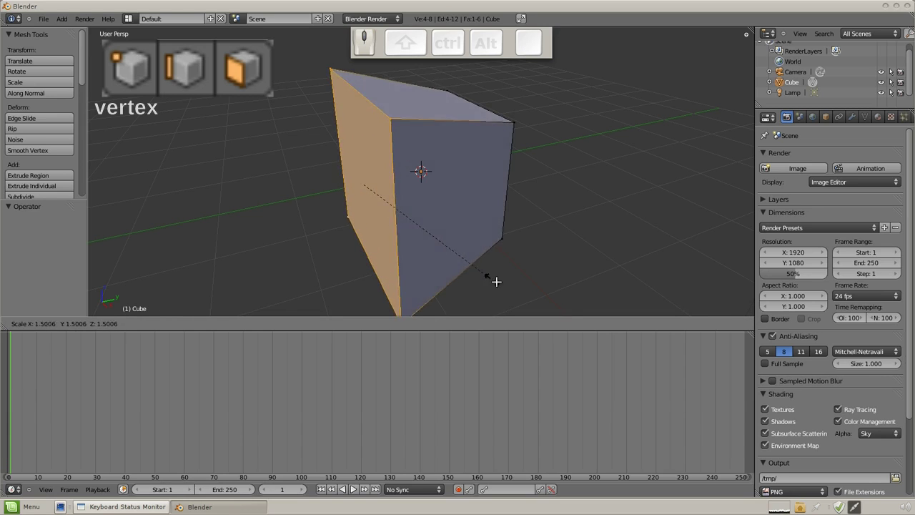
{"action": "left_click", "coordinate": [399, 209]}
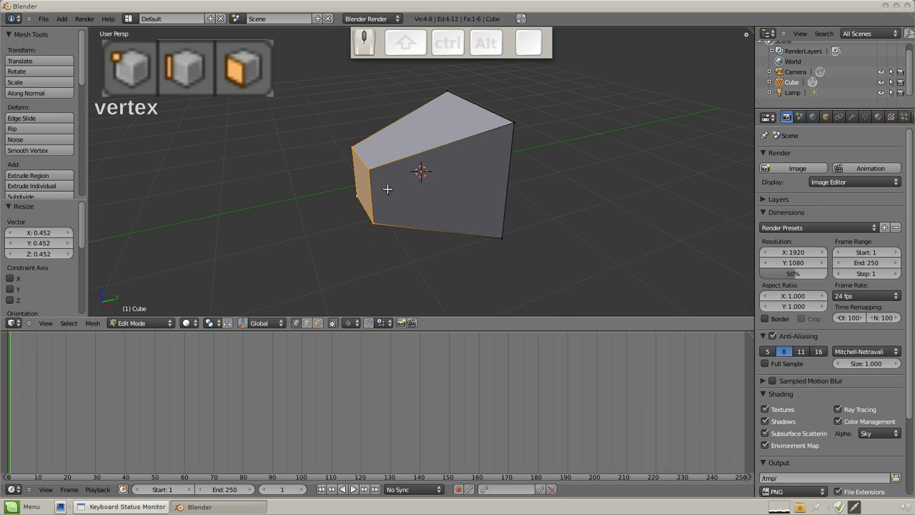
{"action": "left_click_drag", "start_coordinate": [387, 203], "coordinate": [330, 173]}
{"action": "scroll", "scroll_direction": "up", "scroll_amount": 3}
{"action": "middle_click", "coordinate": [480, 183]}
{"action": "middle_click", "coordinate": [503, 259]}
{"action": "scroll", "scroll_direction": "down", "scroll_amount": 3}
{"action": "middle_click", "coordinate": [495, 221]}
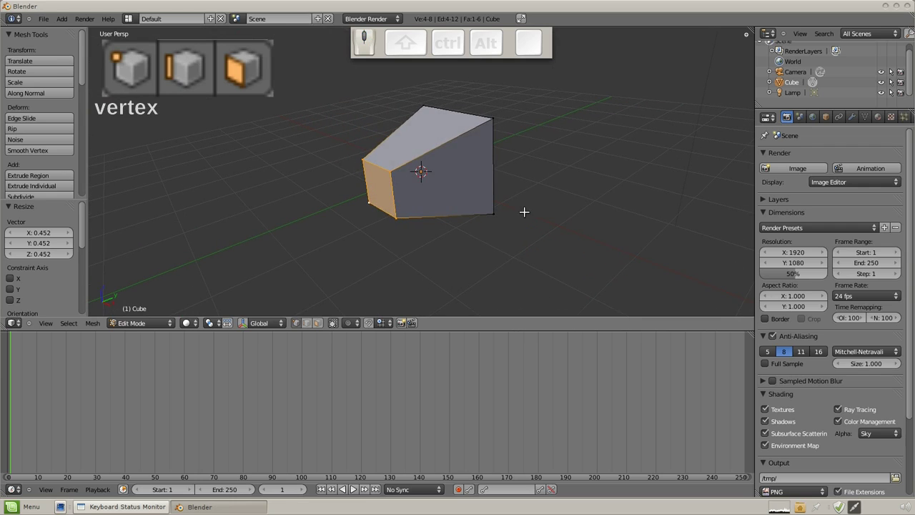
{"action": "key", "text": "ctrl+z"}
{"action": "left_click_drag", "start_coordinate": [552, 204], "coordinate": [503, 221]}
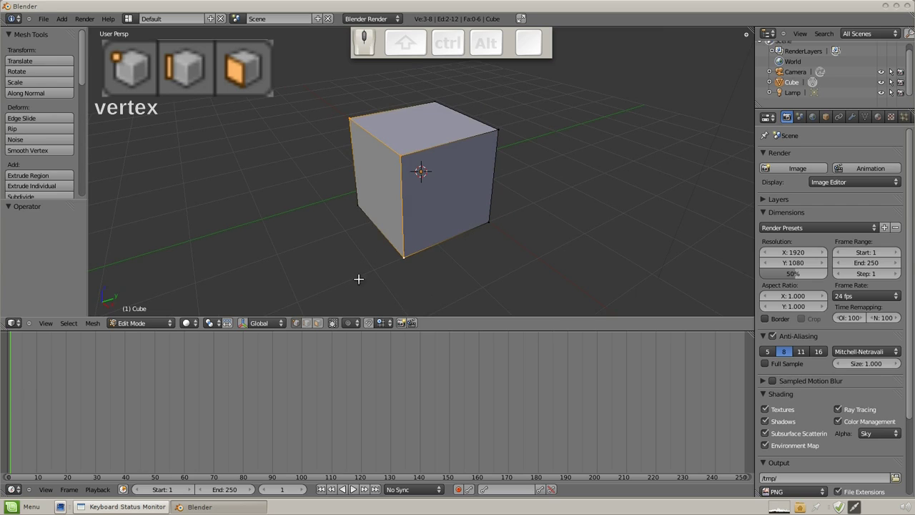
Activate edge select mode and move a selected cube edge with G.
{"action": "left_click", "coordinate": [311, 321]}
{"action": "right_click", "coordinate": [421, 154]}
{"action": "right_click", "coordinate": [396, 189]}
{"action": "left_click_drag", "start_coordinate": [374, 135], "coordinate": [375, 130]}
{"action": "key", "text": "g"}
{"action": "left_click", "coordinate": [313, 97]}
Move further edges to distort the cube, then undo to restore its shape.
{"action": "right_click", "coordinate": [445, 126]}
{"action": "key", "text": "g"}
{"action": "left_click", "coordinate": [435, 195]}
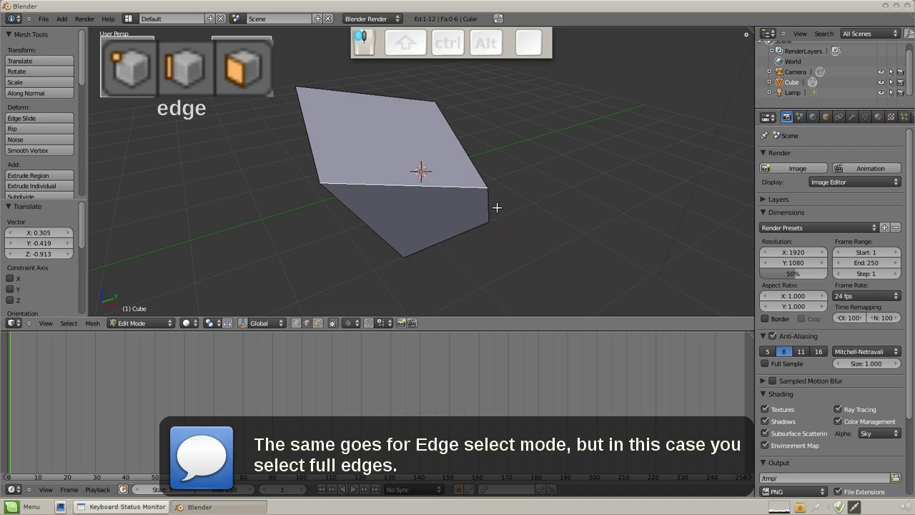
{"action": "left_click_drag", "start_coordinate": [491, 204], "coordinate": [415, 197]}
{"action": "key", "text": "g"}
{"action": "left_click", "coordinate": [404, 197]}
{"action": "left_click_drag", "start_coordinate": [516, 220], "coordinate": [442, 180]}
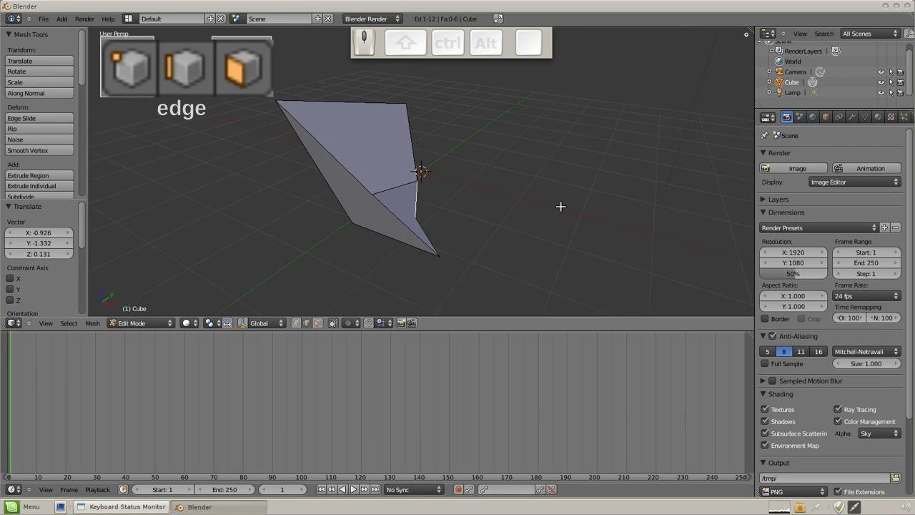
{"action": "key", "text": "ctrl+z"}
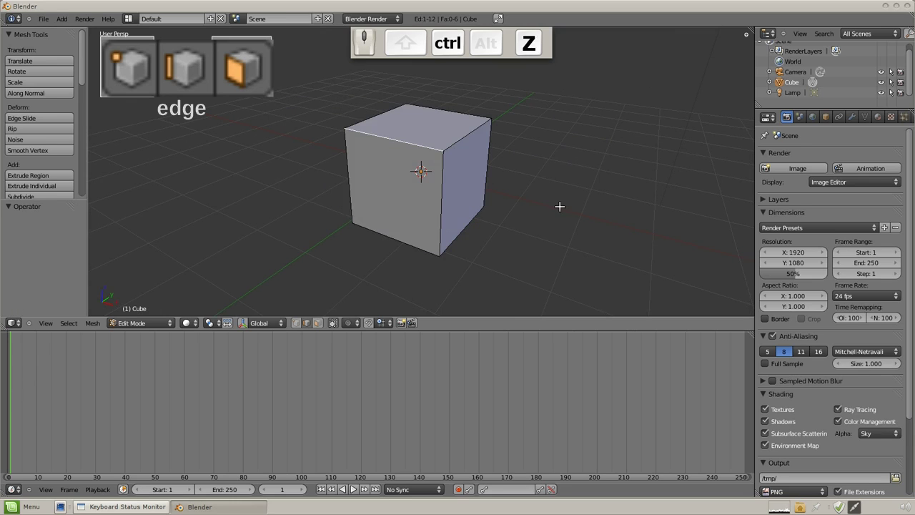
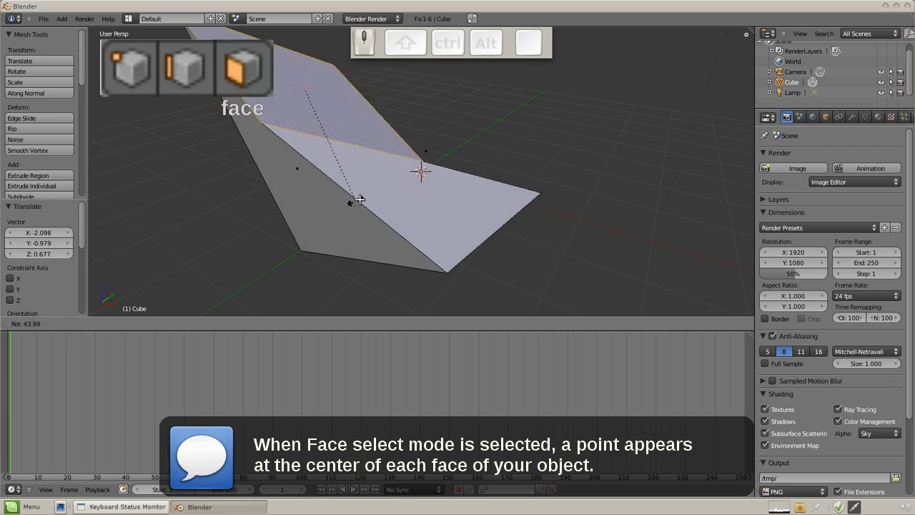
Rotate and scale a face in face select mode, then undo to restore the cube.
{"action": "left_click", "coordinate": [370, 113]}
{"action": "key", "text": "s"}
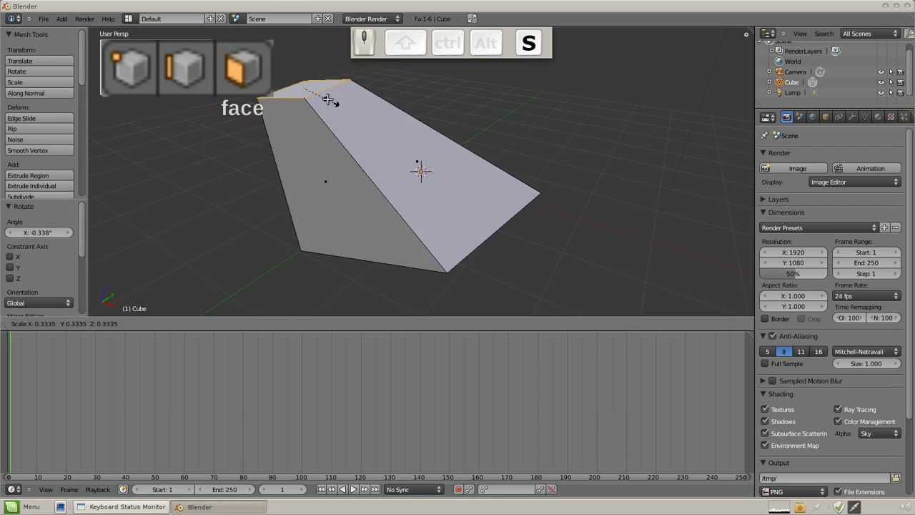
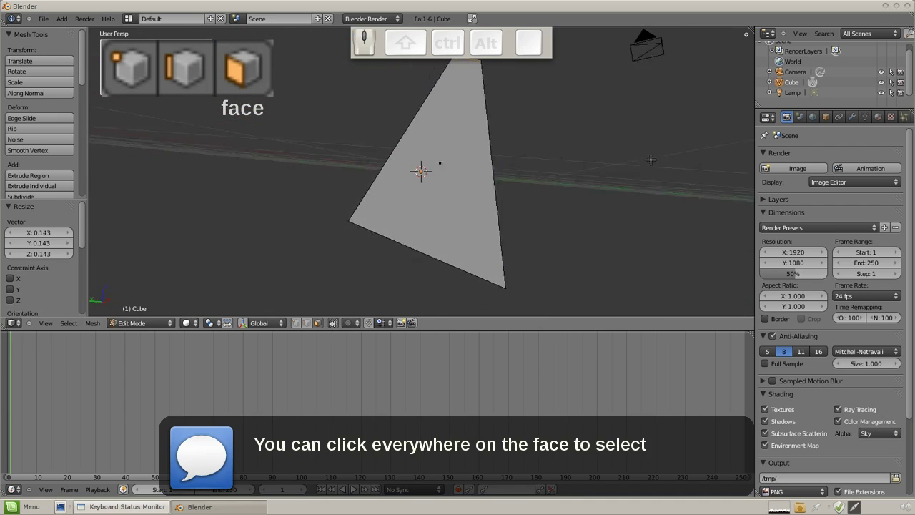
{"action": "key", "text": "ctrl+z"}
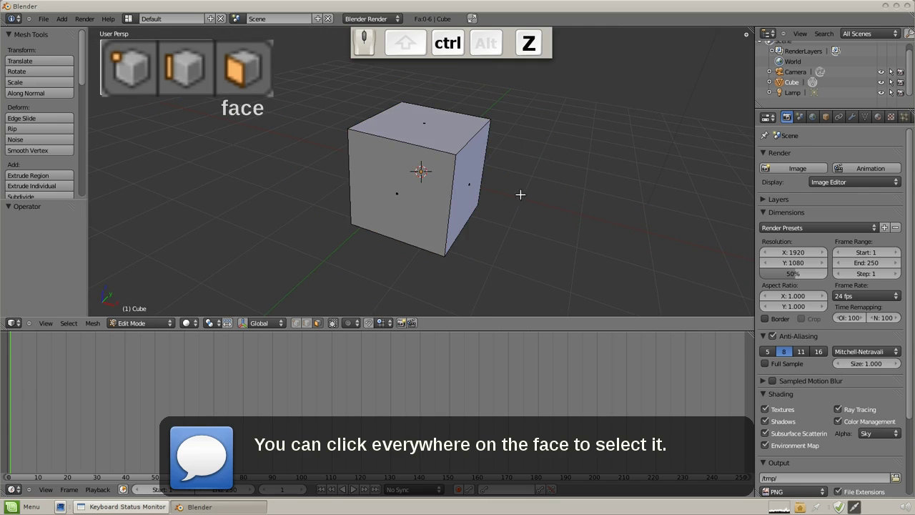
{"action": "left_click_drag", "start_coordinate": [539, 186], "coordinate": [524, 159]}
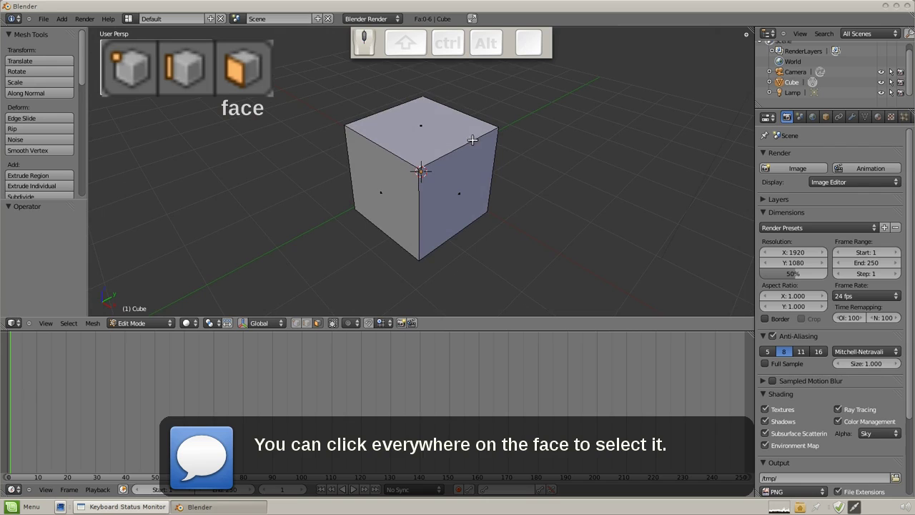
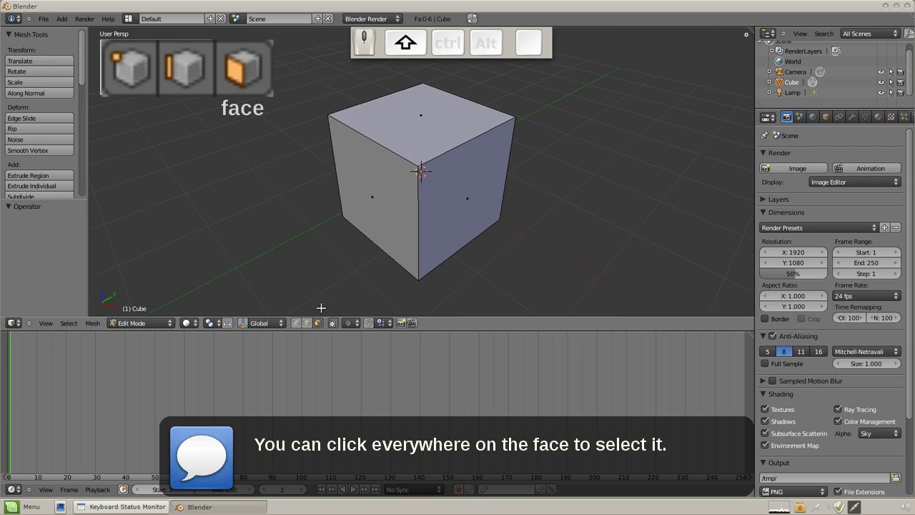
Combine vertex, edge and face selection modes, restoring the cube's shape with undo.
{"action": "left_click", "coordinate": [310, 322]}
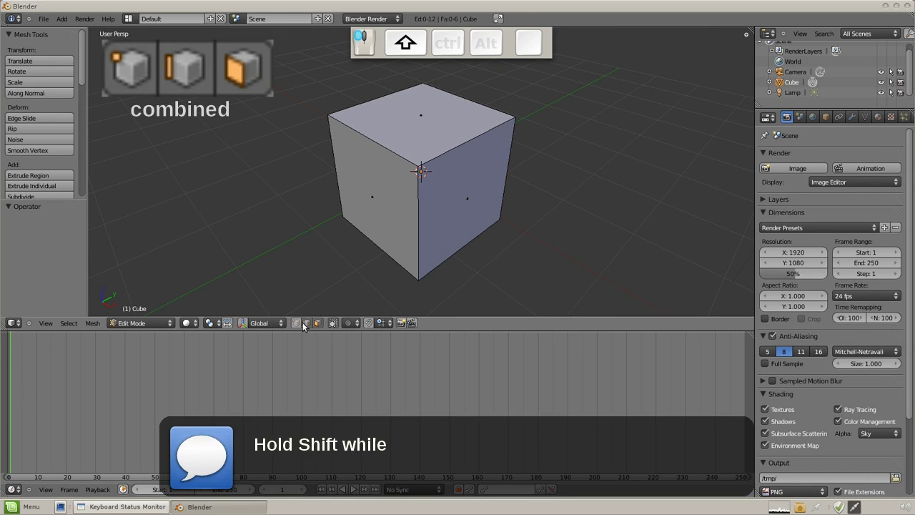
{"action": "left_click", "coordinate": [302, 324]}
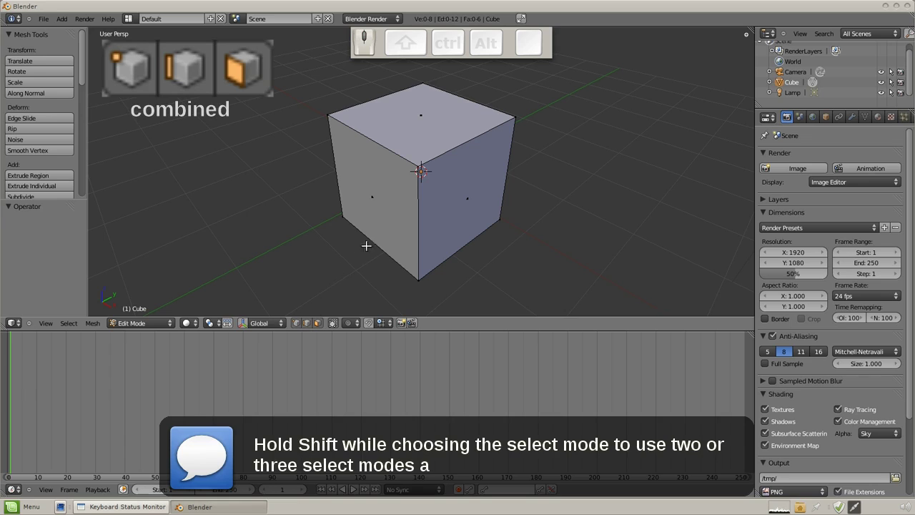
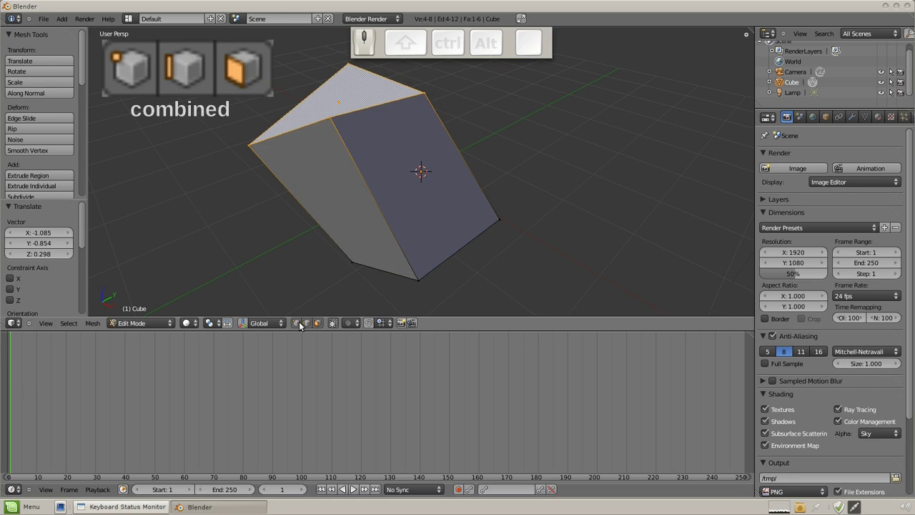
{"action": "left_click", "coordinate": [304, 324]}
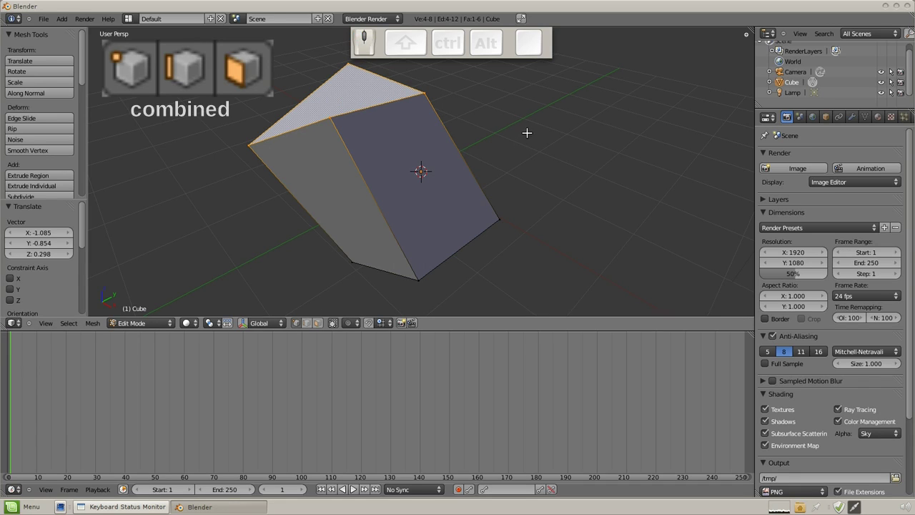
{"action": "key", "text": "ctrl+z"}
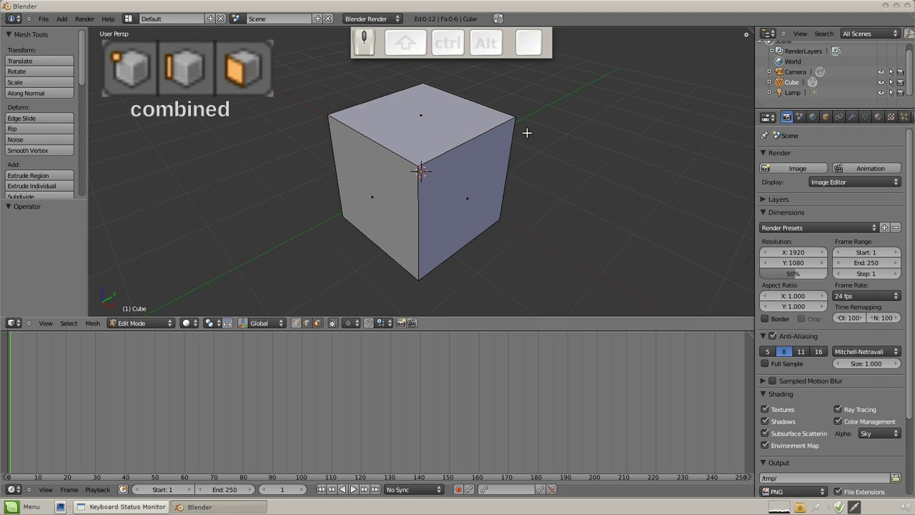
{"action": "left_click", "coordinate": [302, 325]}
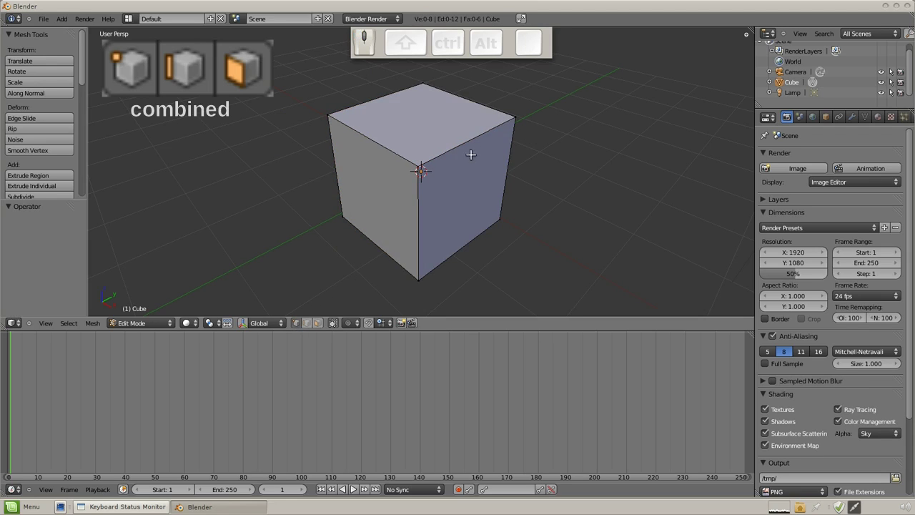
Select the cube's top face with a side face, then deselect everything with A.
{"action": "left_click_drag", "start_coordinate": [412, 164], "coordinate": [516, 145]}
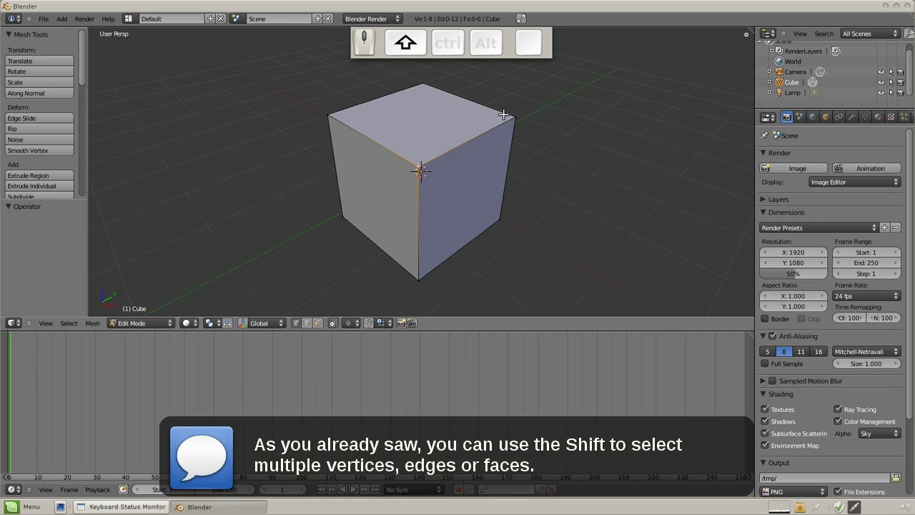
{"action": "right_click", "coordinate": [511, 112]}
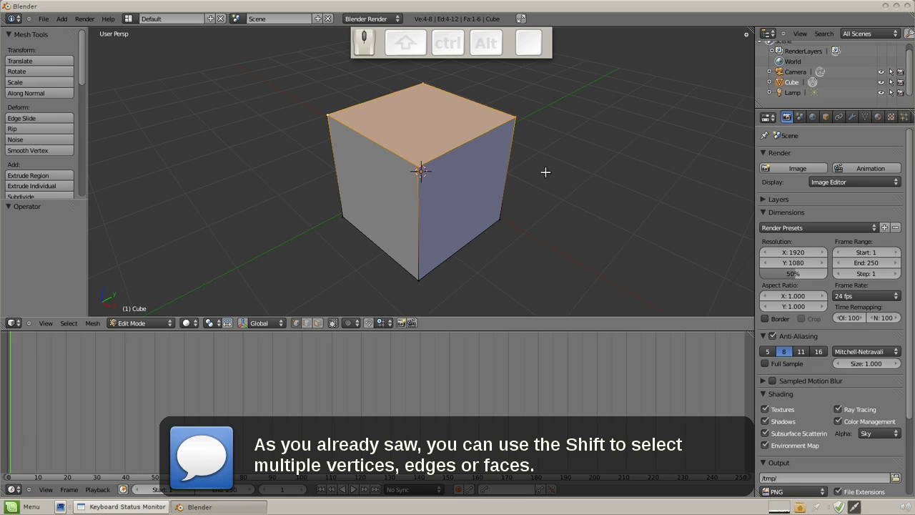
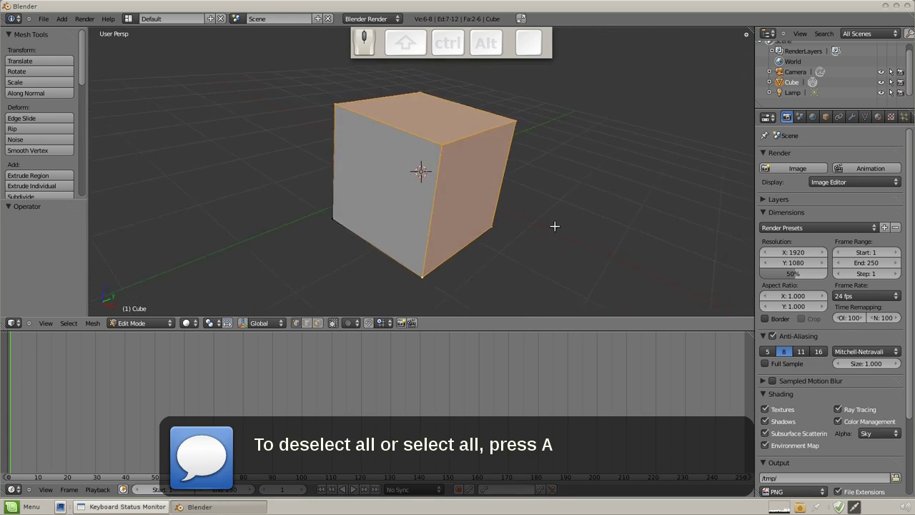
{"action": "middle_click", "coordinate": [428, 154]}
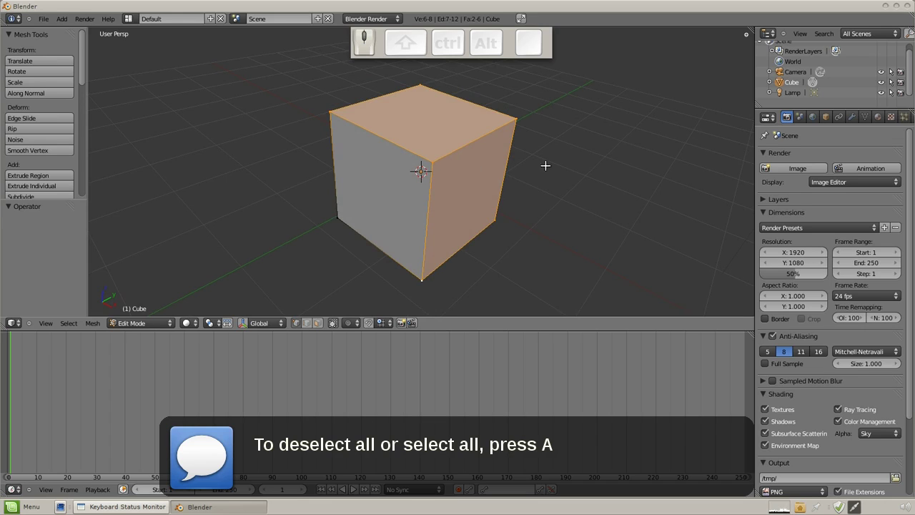
{"action": "key", "text": "a"}
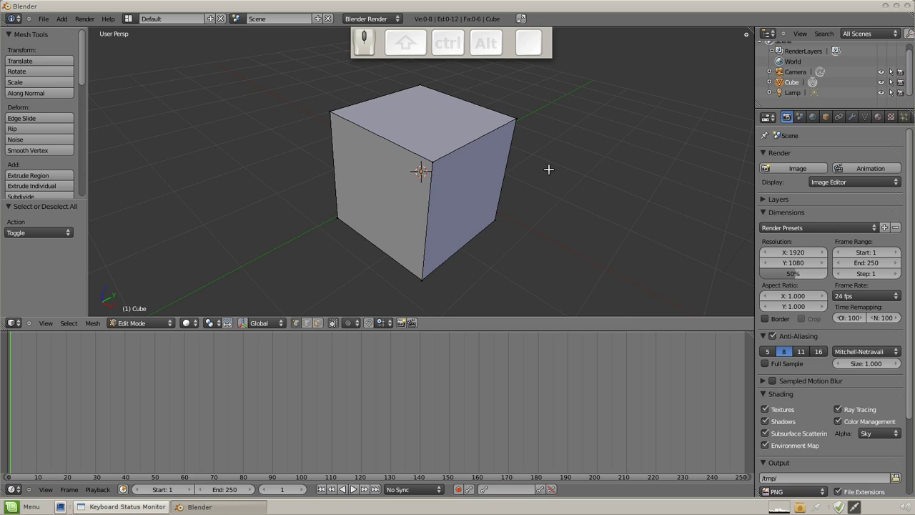
Select the entire cube with A, deselect it again, and pick the front vertical edge.
{"action": "key", "text": "a"}
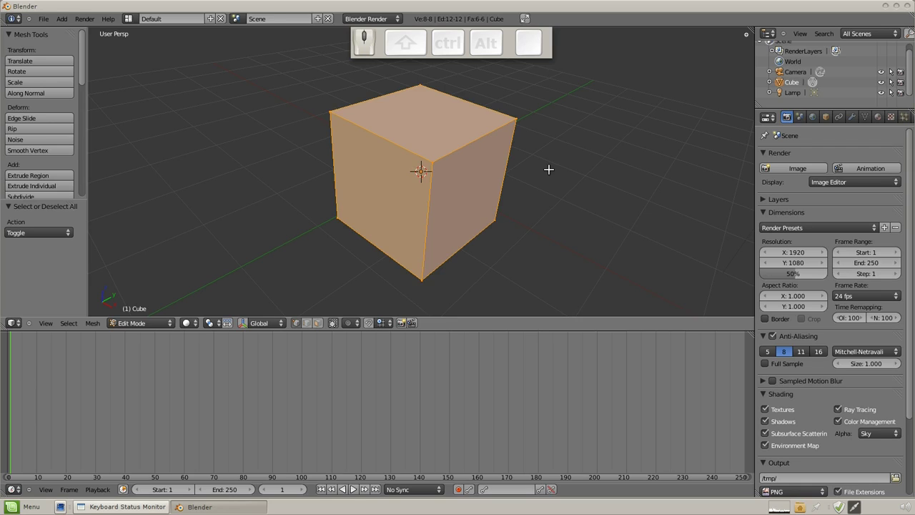
{"action": "key", "text": "a"}
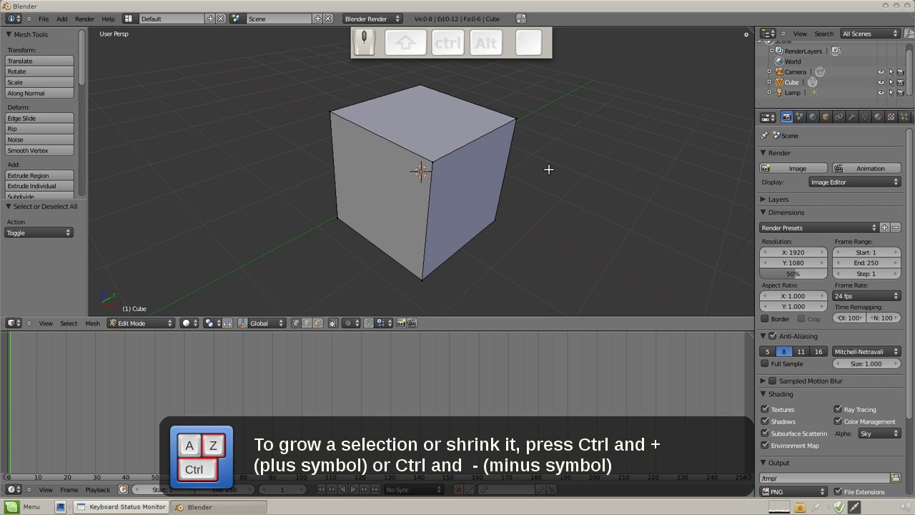
{"action": "left_click_drag", "start_coordinate": [432, 160], "coordinate": [504, 181]}
{"action": "left_click_drag", "start_coordinate": [456, 204], "coordinate": [438, 212]}
Grow the selection outward from the picked edge with Ctrl+NumPad+.
{"action": "scroll", "scroll_direction": "down", "scroll_amount": 3}
{"action": "middle_click", "coordinate": [469, 235]}
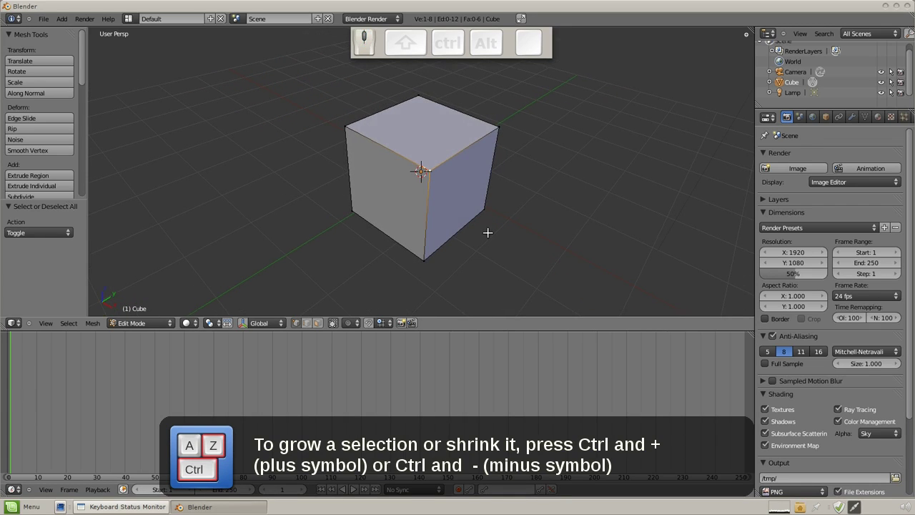
{"action": "key", "text": "ctrl+KP_Add"}
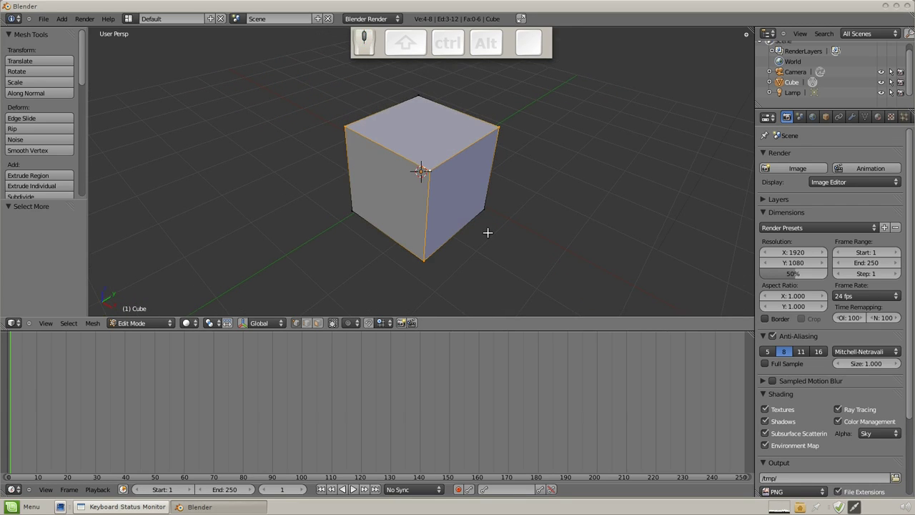
{"action": "left_click_drag", "start_coordinate": [481, 230], "coordinate": [454, 158]}
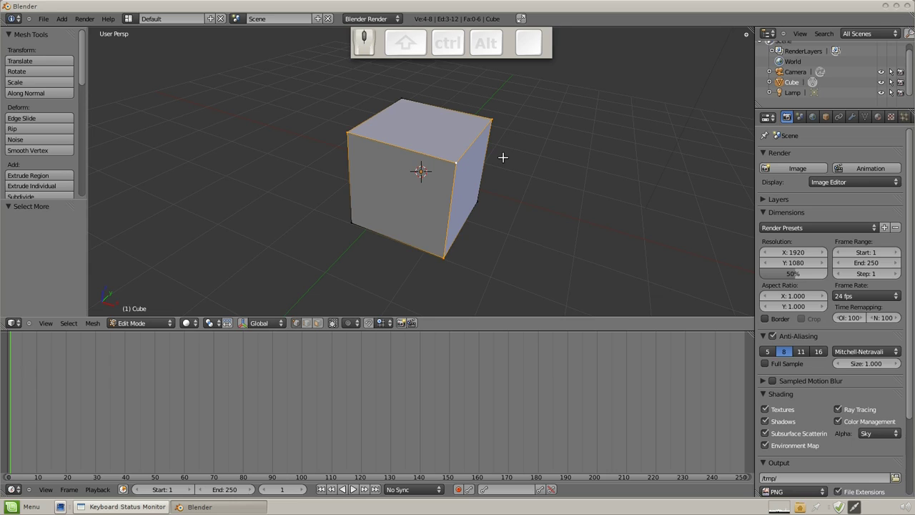
Grow and shrink the edge selection further, then clear the selection with A.
{"action": "key", "text": "ctrl+KP_Subtract"}
{"action": "key", "text": "KP_Add"}
{"action": "key", "text": "KP_Subtract"}
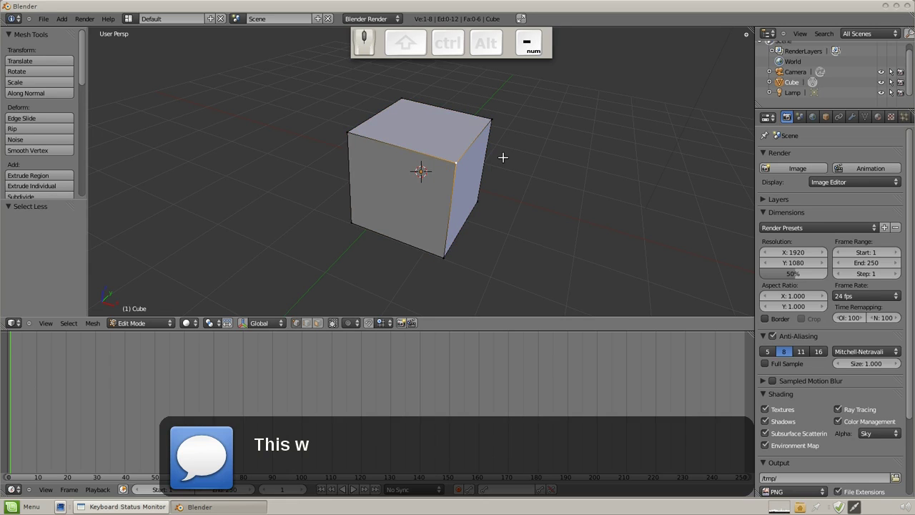
{"action": "key", "text": "a"}
{"action": "left_click_drag", "start_coordinate": [468, 160], "coordinate": [459, 161]}
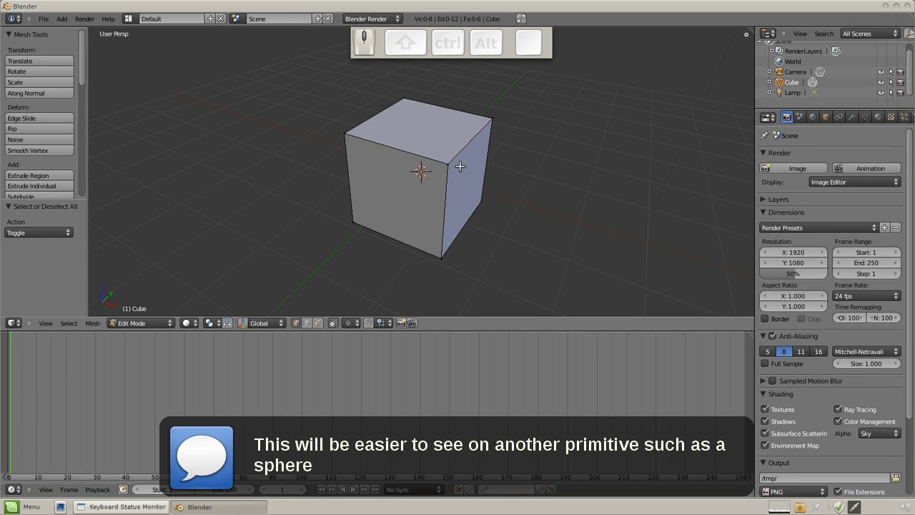
Return to Object Mode, delete the cube and bring up the Add menu for a UV sphere.
{"action": "left_click", "coordinate": [153, 326]}
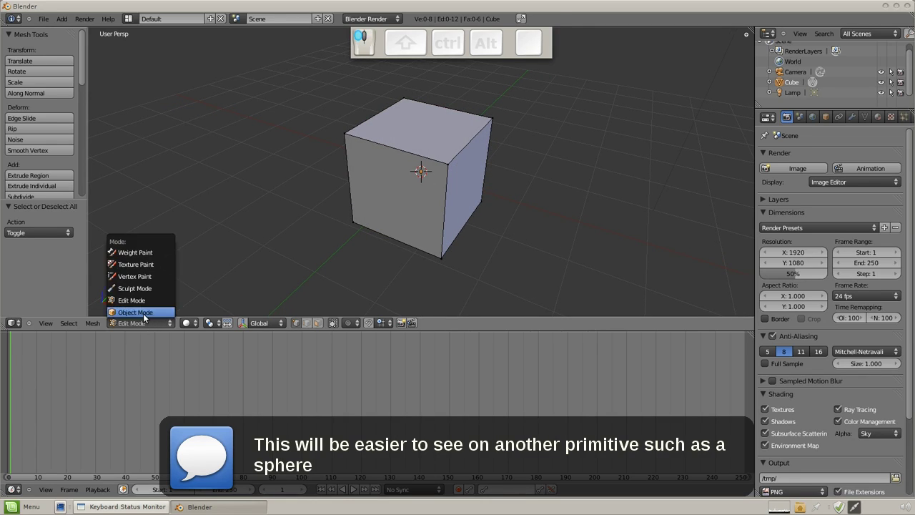
{"action": "key", "text": "Delete"}
{"action": "left_click", "coordinate": [394, 199]}
{"action": "key", "text": "shift+a"}
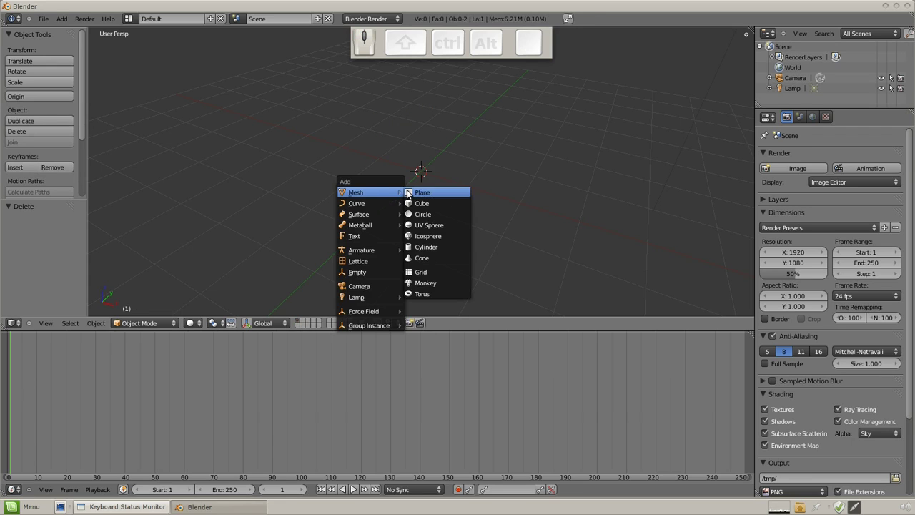
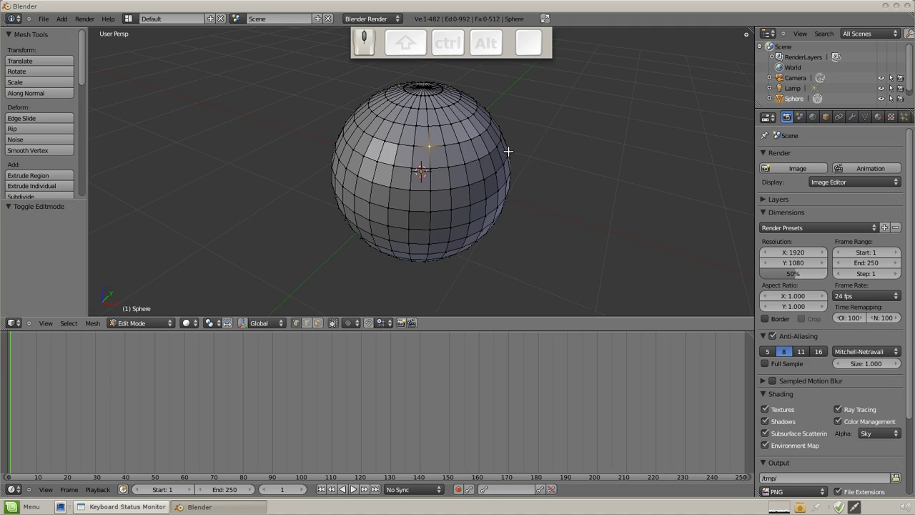
Grow a selection zone across the sphere from one vertex and scale it with S.
{"action": "key", "text": "ctrl+KP_Add"}
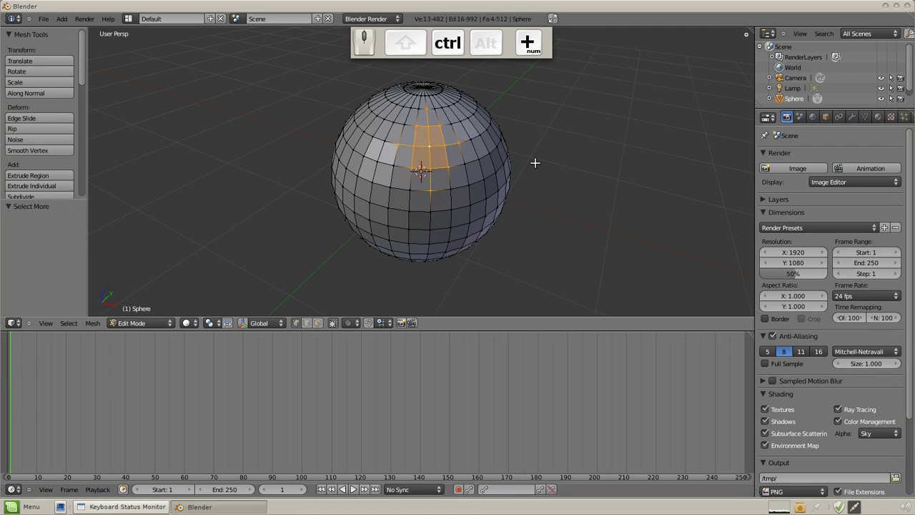
{"action": "key", "text": "KP_Subtract"}
{"action": "key", "text": "KP_Add"}
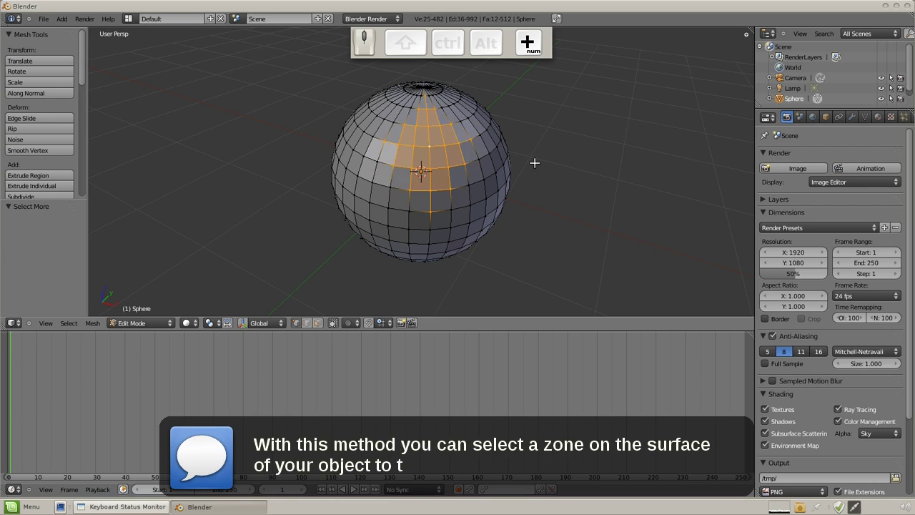
{"action": "left_click_drag", "start_coordinate": [310, 269], "coordinate": [512, 165]}
{"action": "left_click", "coordinate": [512, 165]}
{"action": "key", "text": "s"}
{"action": "left_click", "coordinate": [475, 193]}
Undo the scaling, clear the selection and return the sphere to Object Mode.
{"action": "left_click_drag", "start_coordinate": [528, 216], "coordinate": [511, 209]}
{"action": "middle_click", "coordinate": [475, 225]}
{"action": "middle_click", "coordinate": [435, 213]}
{"action": "key", "text": "ctrl+z"}
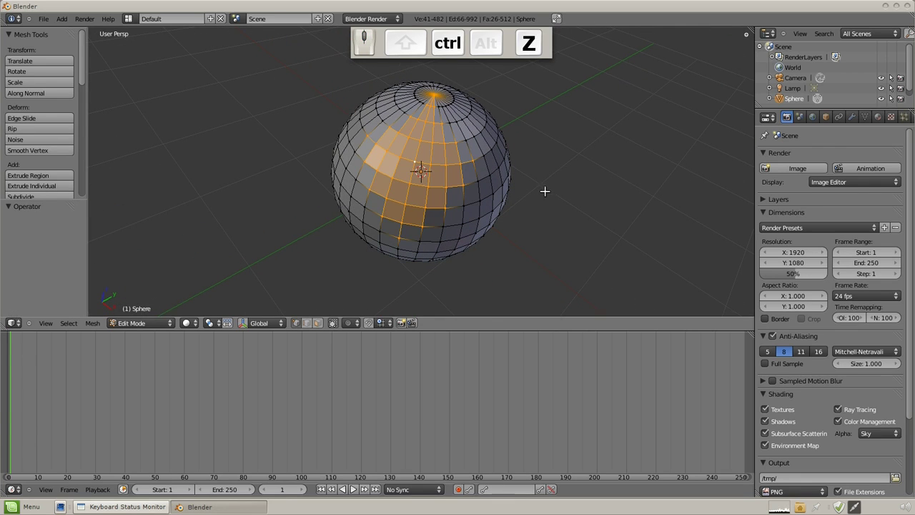
{"action": "key", "text": "ctrl+a"}
{"action": "key", "text": "ctrl+Tab"}
{"action": "left_click_drag", "start_coordinate": [548, 208], "coordinate": [525, 193]}
{"action": "middle_click", "coordinate": [525, 193]}
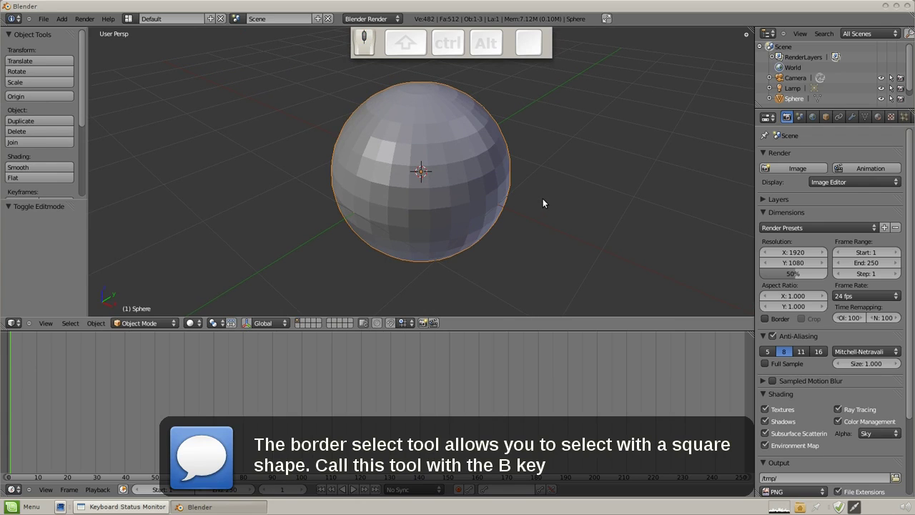
Border-select a rectangular patch of faces on the sphere's front with B.
{"action": "key", "text": "Tab"}
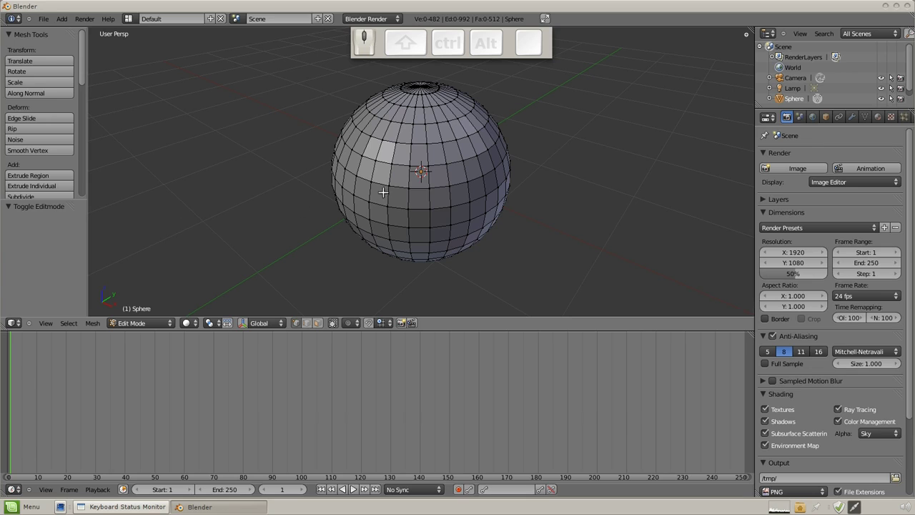
{"action": "key", "text": "b"}
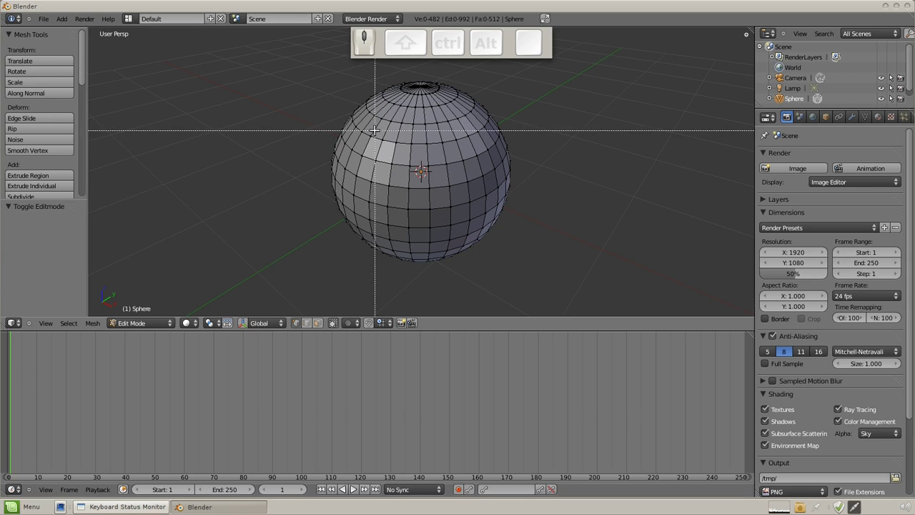
{"action": "key", "text": "b"}
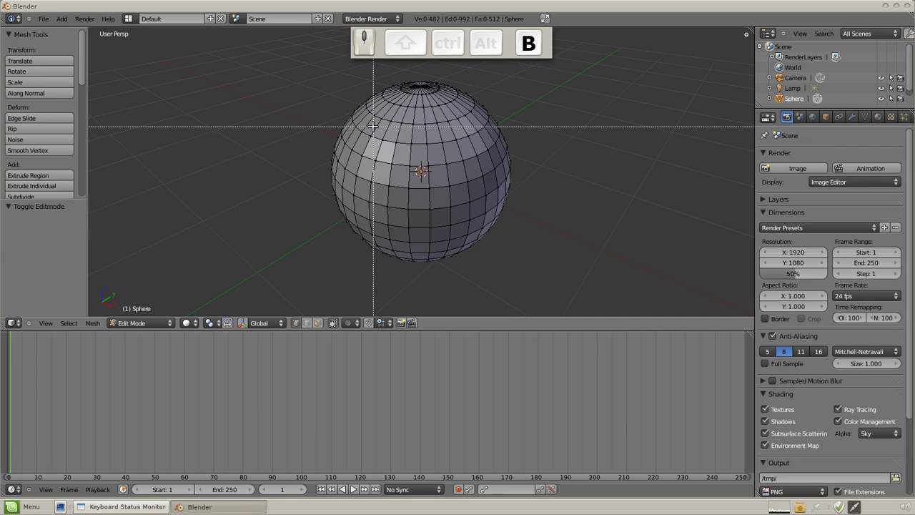
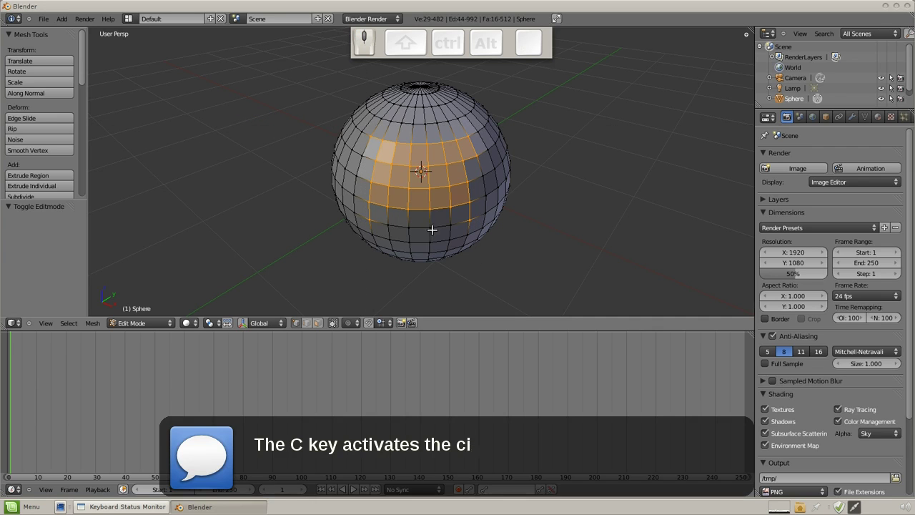
{"action": "left_click_drag", "start_coordinate": [465, 239], "coordinate": [523, 206]}
Try rotating the selected patch with R, cancel it, and clear the selection.
{"action": "key", "text": "r"}
{"action": "right_click", "coordinate": [517, 182]}
{"action": "key", "text": "a"}
Paint scattered faces across the sphere into the selection with circle select (C).
{"action": "key", "text": "c"}
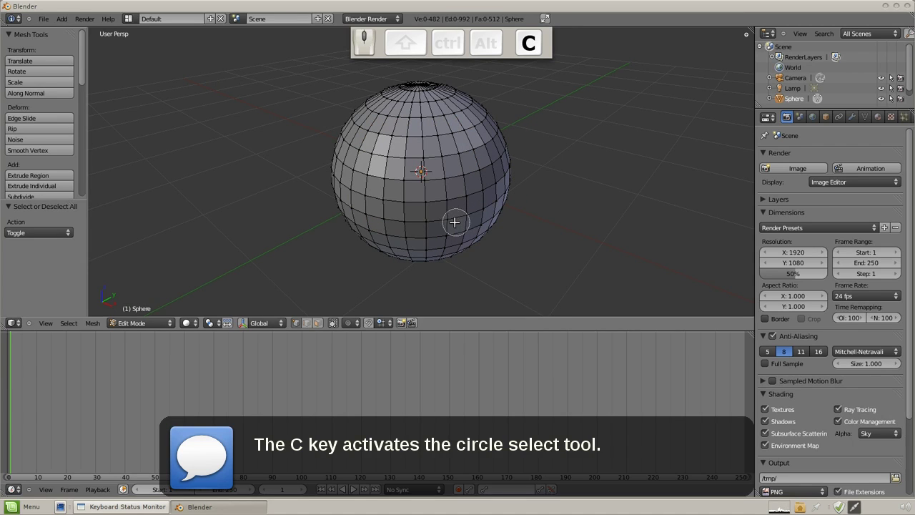
{"action": "left_click_drag", "start_coordinate": [453, 221], "coordinate": [526, 195]}
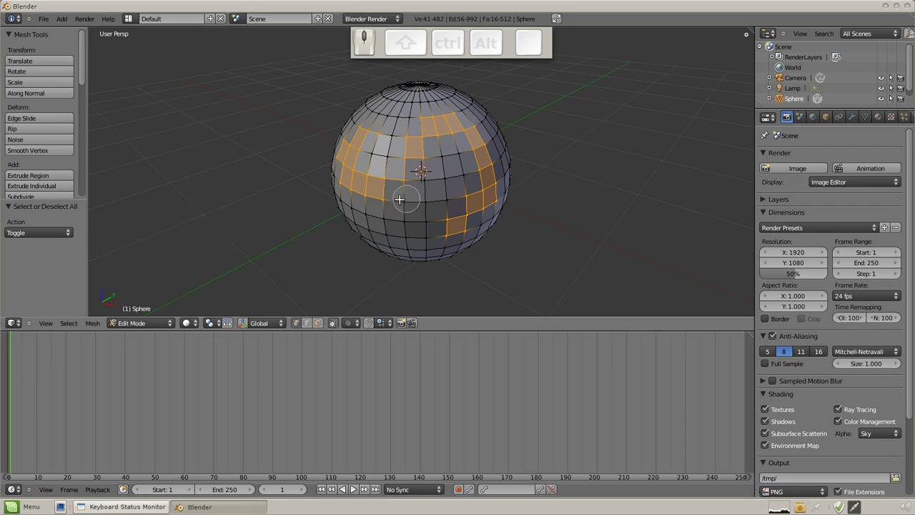
{"action": "left_click_drag", "start_coordinate": [386, 192], "coordinate": [507, 132]}
{"action": "right_click", "coordinate": [508, 132]}
{"action": "left_click_drag", "start_coordinate": [424, 163], "coordinate": [515, 225]}
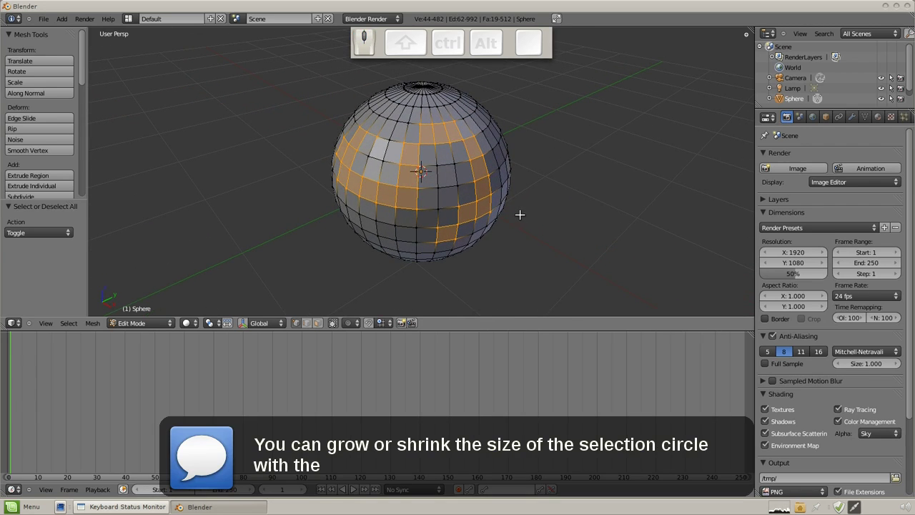
Scale the selected faces outward, undo it, clear the selection and restart circle select.
{"action": "key", "text": "s"}
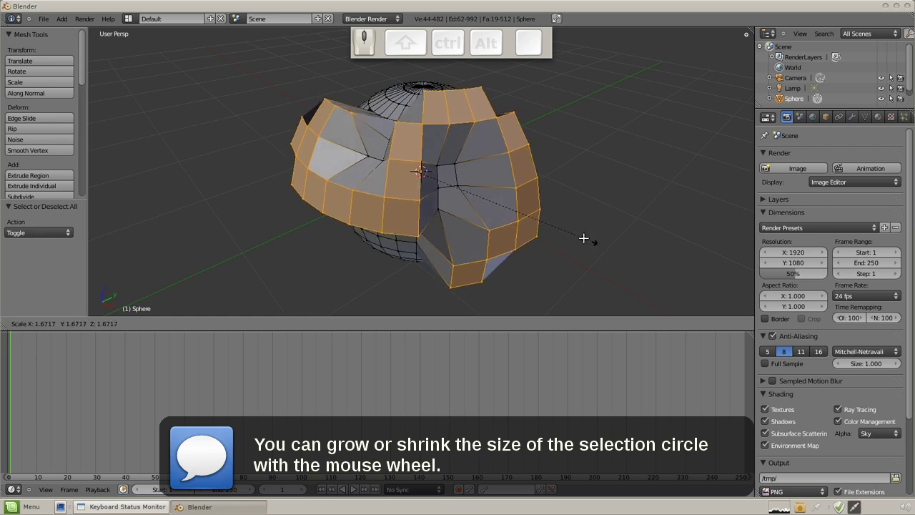
{"action": "left_click_drag", "start_coordinate": [486, 198], "coordinate": [516, 199]}
{"action": "key", "text": "a"}
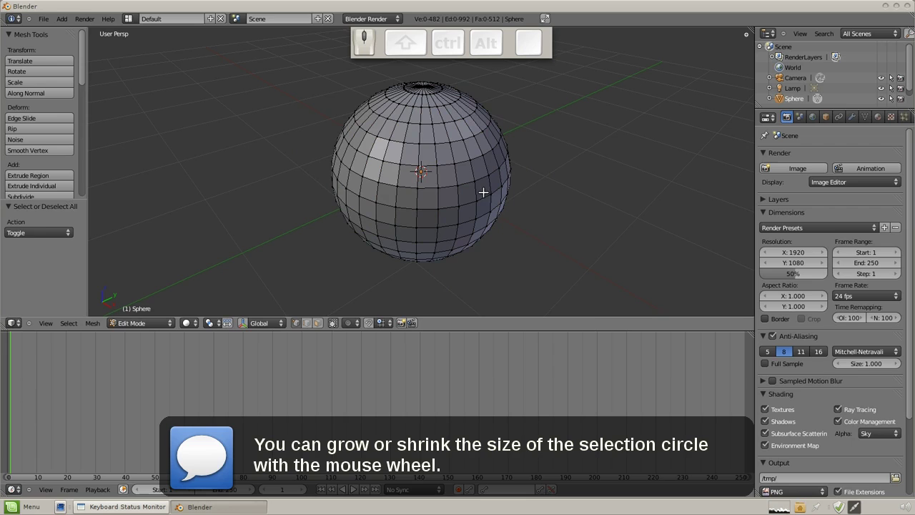
{"action": "key", "text": "c"}
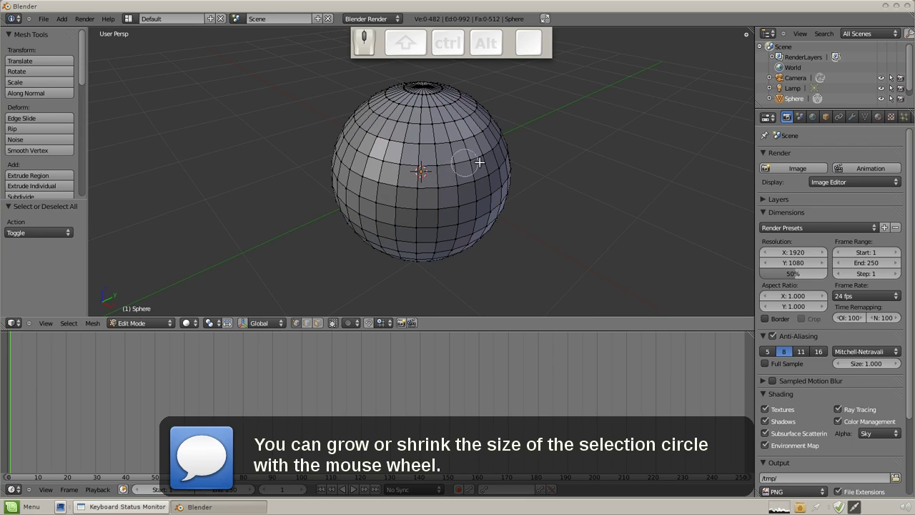
Enlarge the select circle, paint the sphere's visible right half, then orbit to show the back stayed unselected.
{"action": "scroll", "scroll_direction": "down", "scroll_amount": 3}
{"action": "scroll", "scroll_direction": "up", "scroll_amount": 3}
{"action": "scroll", "scroll_direction": "down", "scroll_amount": 3}
{"action": "left_click_drag", "start_coordinate": [505, 253], "coordinate": [548, 183]}
{"action": "right_click", "coordinate": [549, 184]}
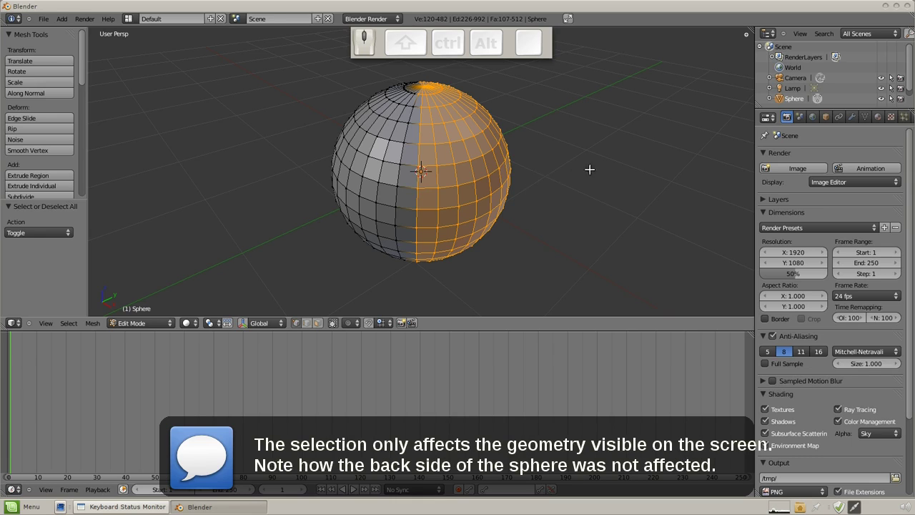
{"action": "left_click_drag", "start_coordinate": [610, 177], "coordinate": [603, 181]}
Turn off Limit selection to visible and stretch half the sphere outward into a capsule.
{"action": "key", "text": "a"}
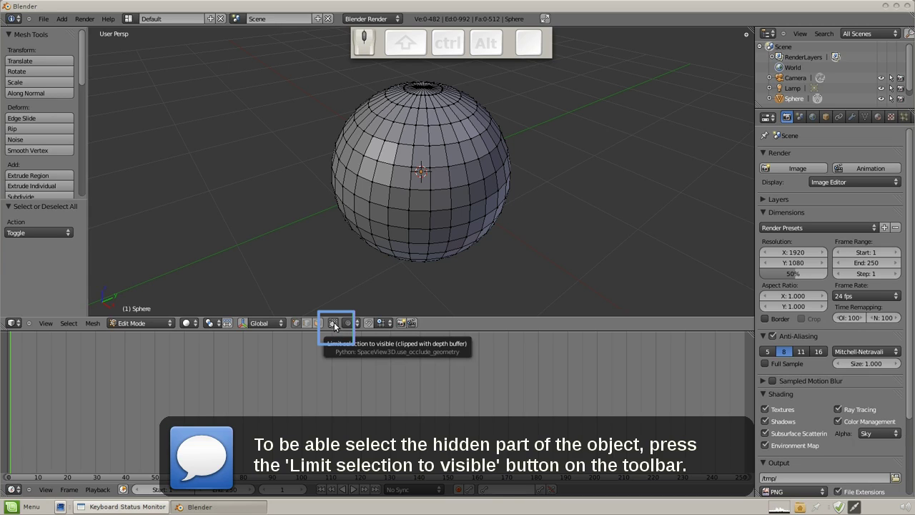
{"action": "left_click", "coordinate": [338, 324]}
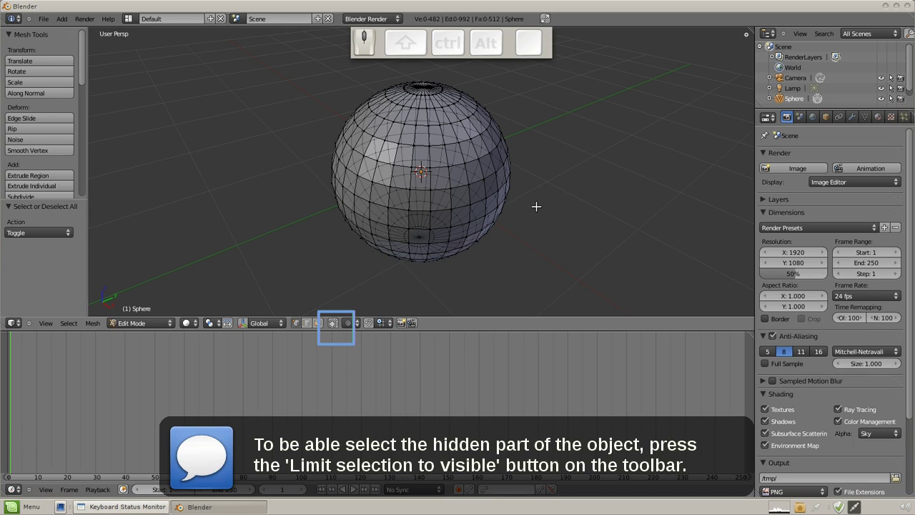
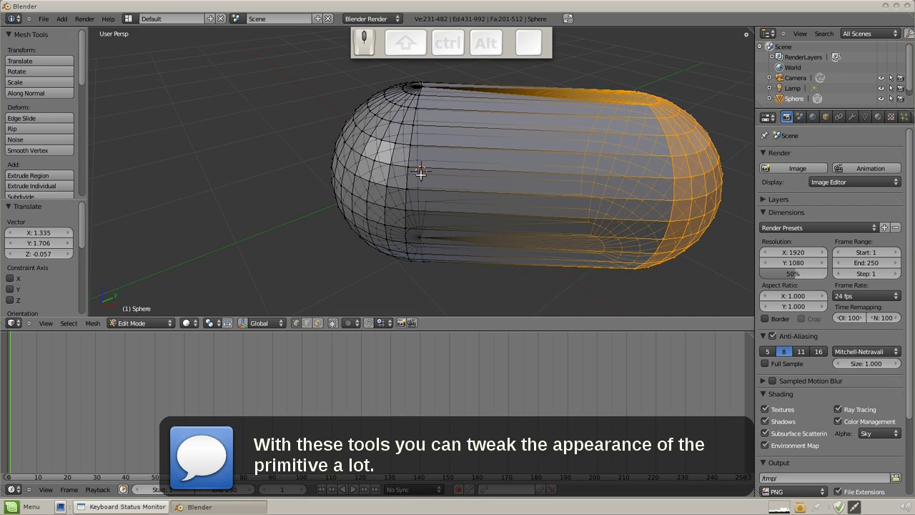
{"action": "left_click_drag", "start_coordinate": [347, 190], "coordinate": [591, 167]}
{"action": "scroll", "scroll_direction": "down", "scroll_amount": 3}
{"action": "middle_click", "coordinate": [515, 137]}
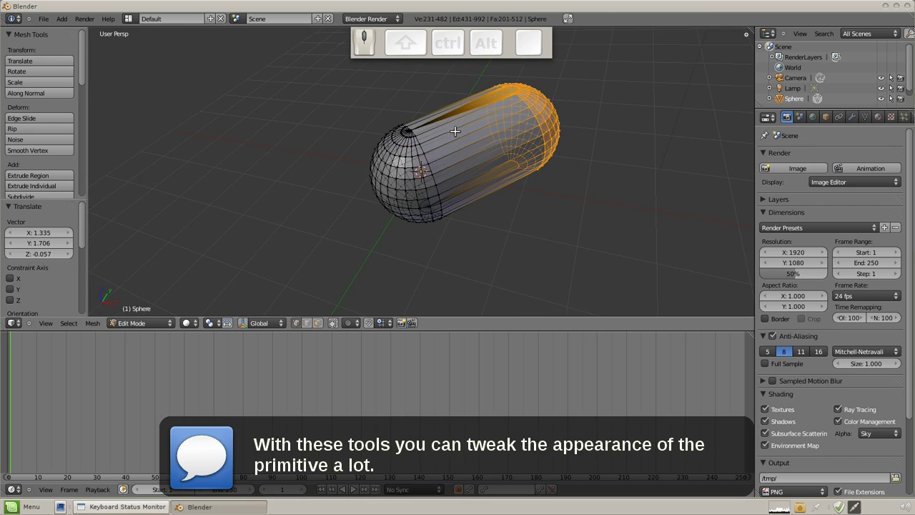
Inspect the capsule in Object Mode, then reload a fresh default scene with File > New.
{"action": "key", "text": "Tab"}
{"action": "left_click_drag", "start_coordinate": [467, 146], "coordinate": [582, 193]}
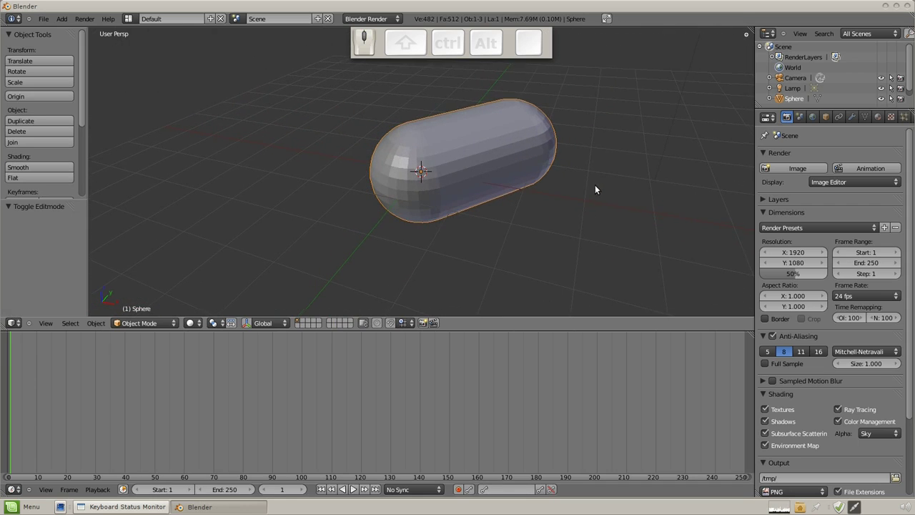
{"action": "left_click_drag", "start_coordinate": [497, 168], "coordinate": [462, 172]}
{"action": "scroll", "scroll_direction": "down", "scroll_amount": 3}
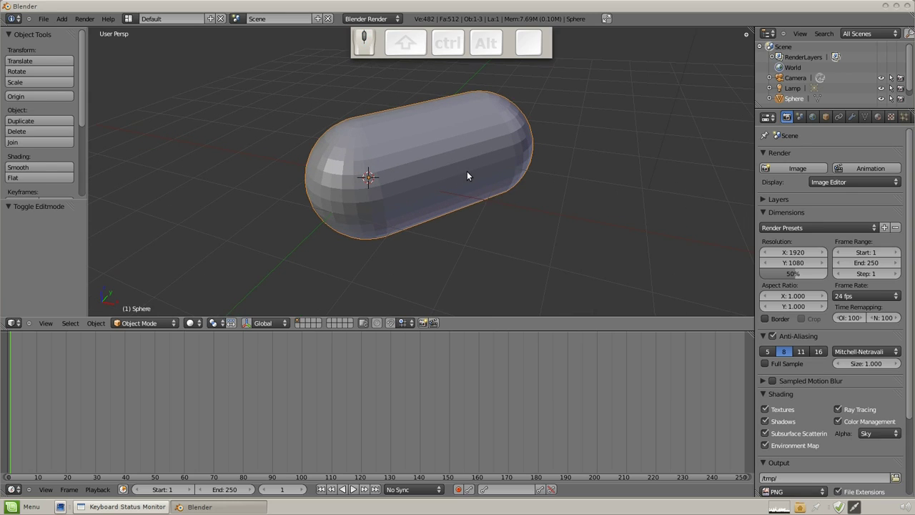
{"action": "key", "text": "Tab"}
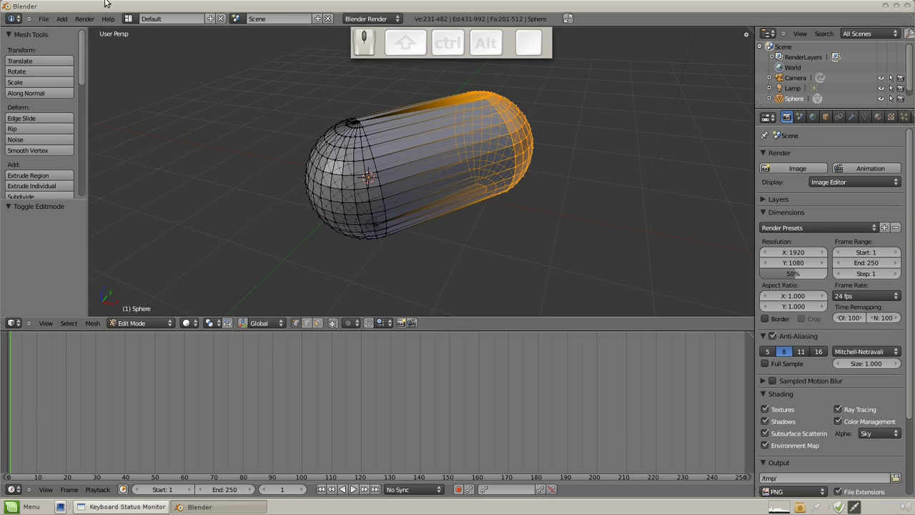
{"action": "left_click", "coordinate": [51, 23]}
{"action": "left_click", "coordinate": [67, 149]}
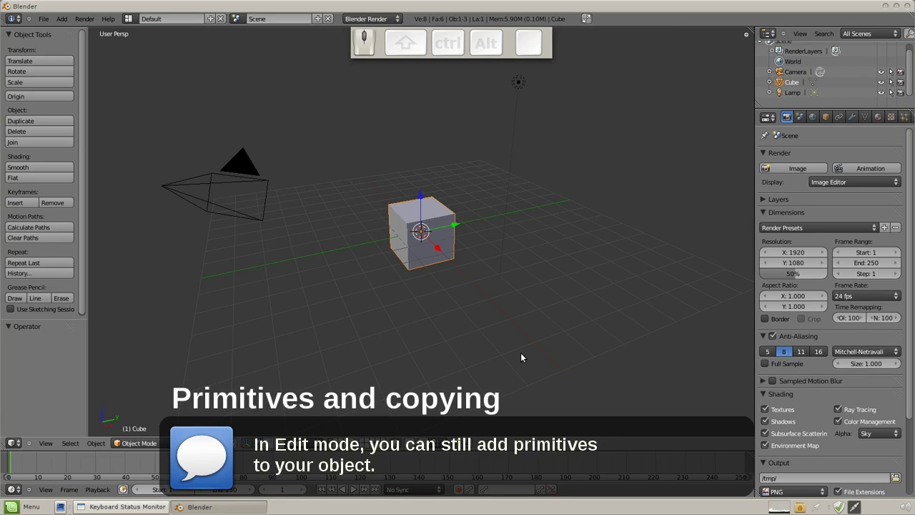
In Edit Mode add a cylinder to the cube's mesh via Shift+A and raise it along Z above the cube.
{"action": "left_click_drag", "start_coordinate": [469, 303], "coordinate": [468, 307]}
{"action": "key", "text": "Tab"}
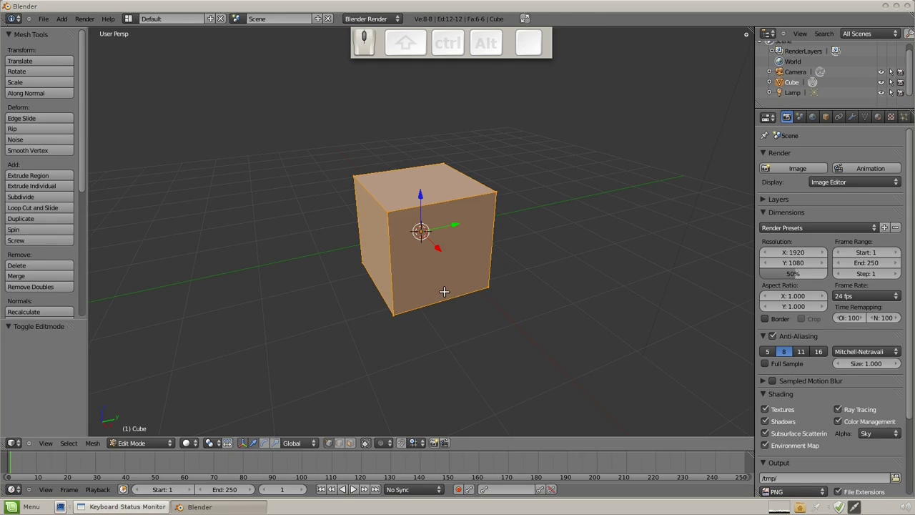
{"action": "key", "text": "a"}
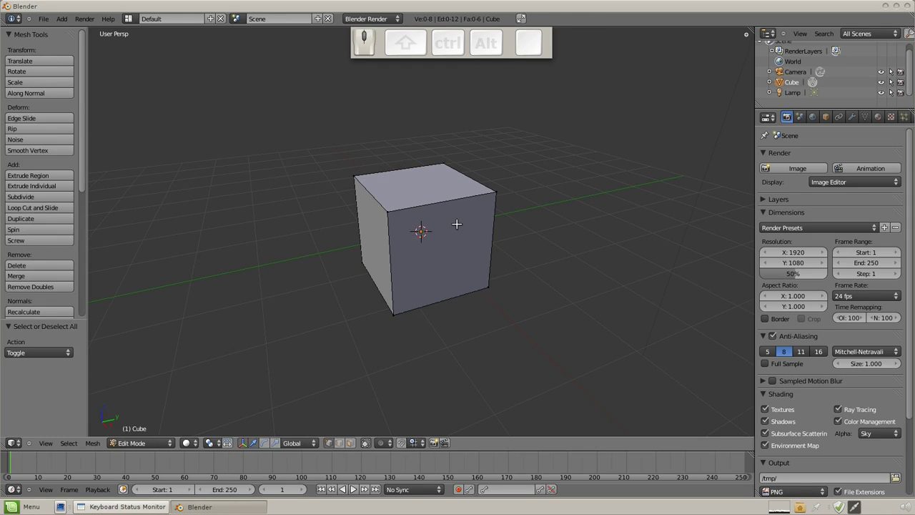
{"action": "key", "text": "shift+a"}
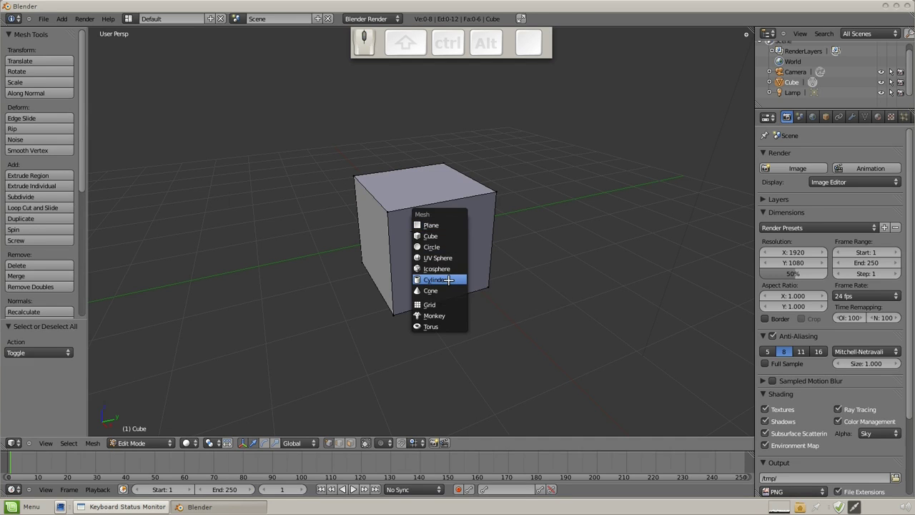
{"action": "left_click", "coordinate": [447, 278]}
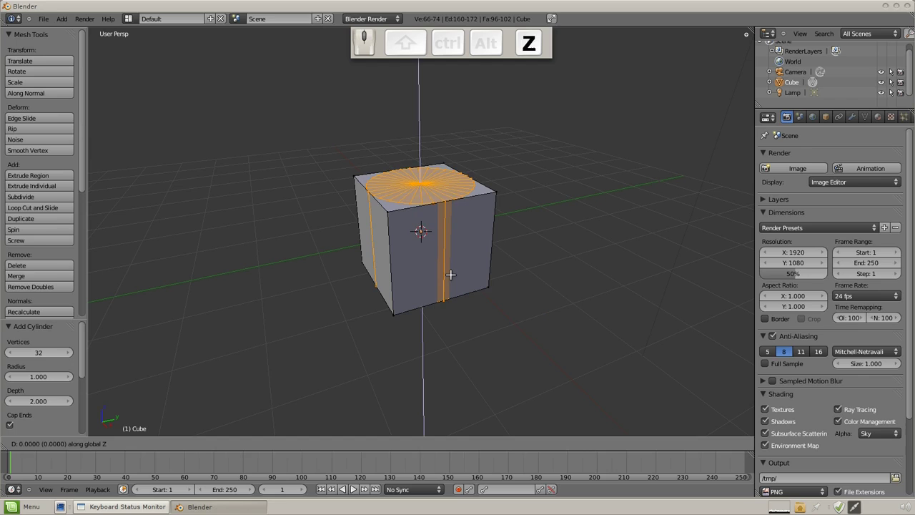
{"action": "left_click", "coordinate": [480, 170]}
{"action": "scroll", "scroll_direction": "down", "scroll_amount": 3}
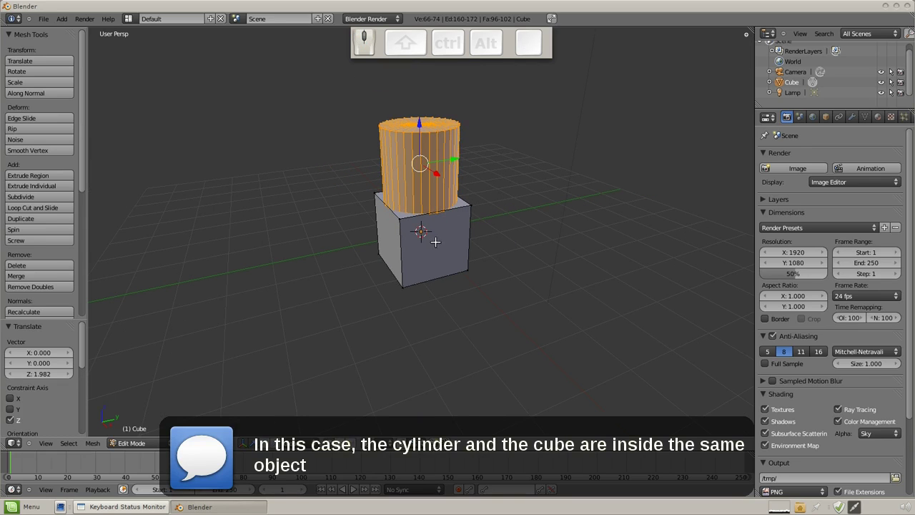
{"action": "left_click", "coordinate": [153, 448]}
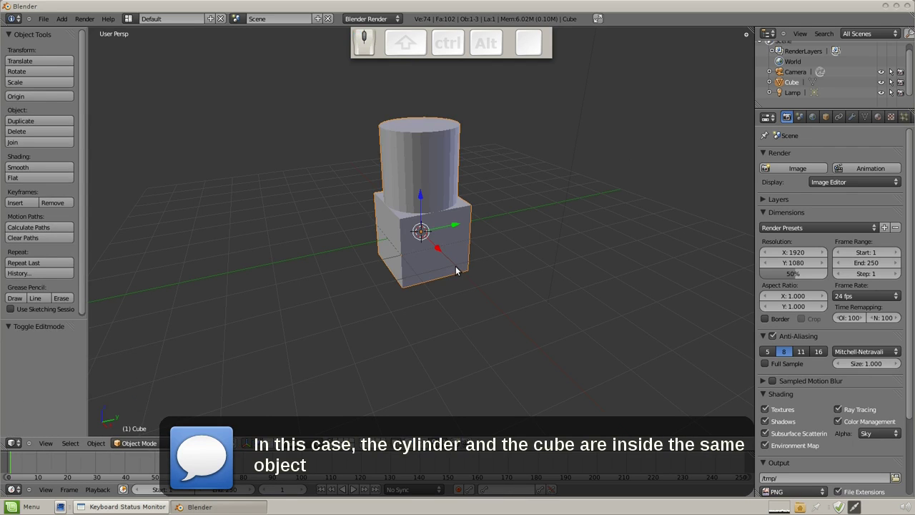
Duplicate the cube-and-cylinder object with Shift+D and place the copy to the left.
{"action": "right_click", "coordinate": [423, 177]}
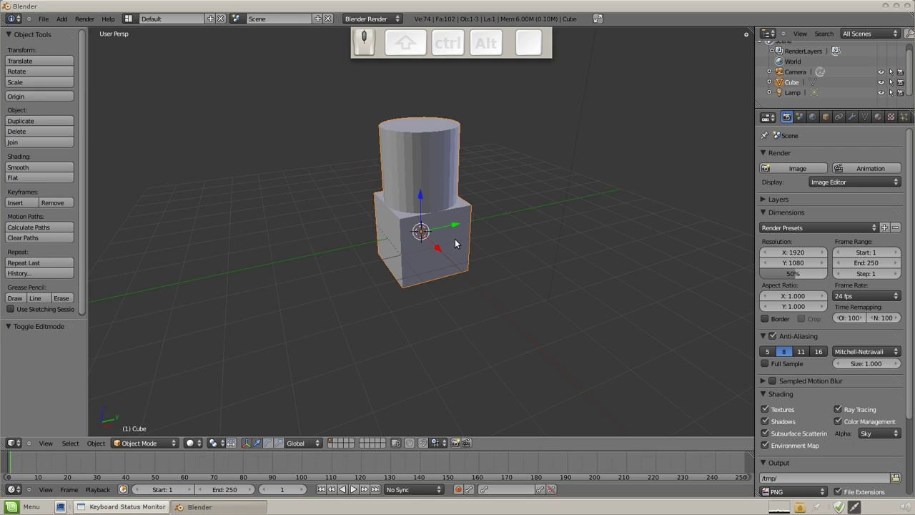
{"action": "key", "text": "shift+d"}
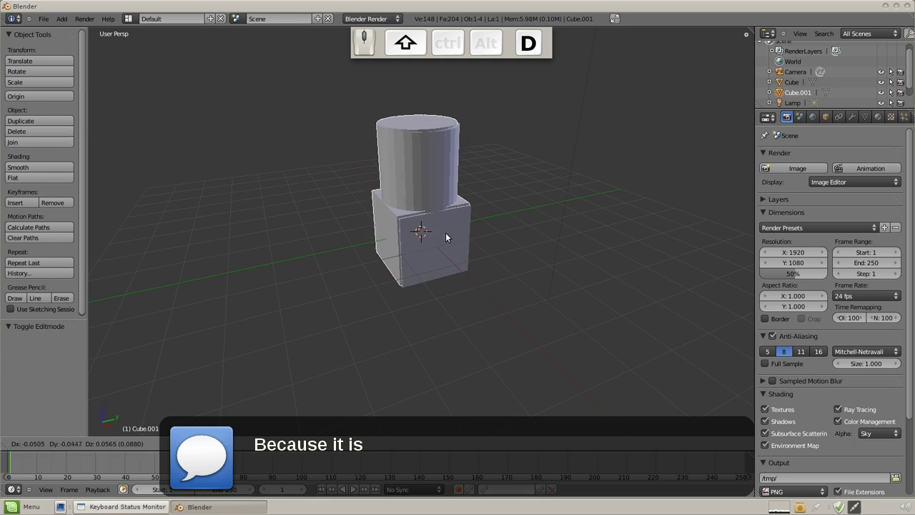
{"action": "left_click_drag", "start_coordinate": [430, 229], "coordinate": [460, 221]}
{"action": "left_click_drag", "start_coordinate": [461, 222], "coordinate": [418, 231]}
Make a second Shift+D copy and place it to the right, constrained to one axis.
{"action": "key", "text": "shift+d"}
{"action": "left_click_drag", "start_coordinate": [423, 226], "coordinate": [354, 244]}
{"action": "left_click_drag", "start_coordinate": [355, 246], "coordinate": [605, 323]}
{"action": "middle_click", "coordinate": [606, 323]}
{"action": "middle_click", "coordinate": [362, 250]}
{"action": "middle_click", "coordinate": [521, 326]}
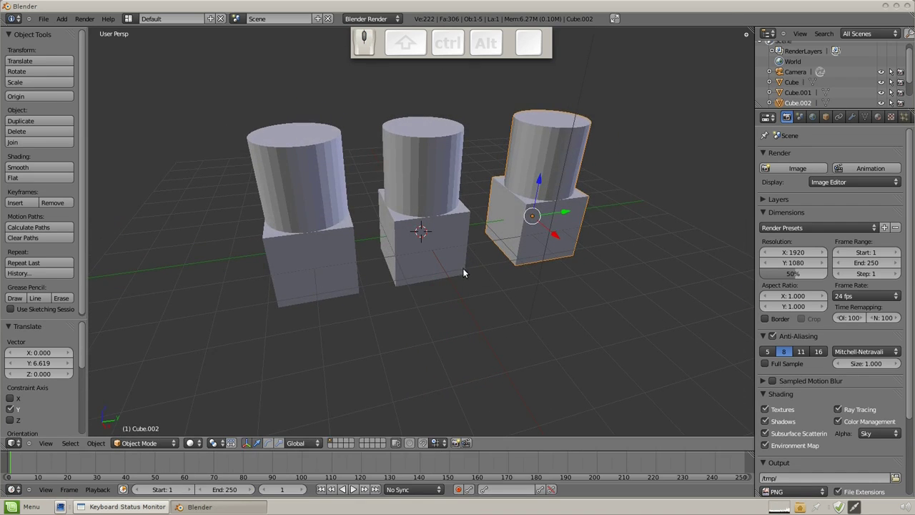
{"action": "left_click_drag", "start_coordinate": [466, 273], "coordinate": [425, 308]}
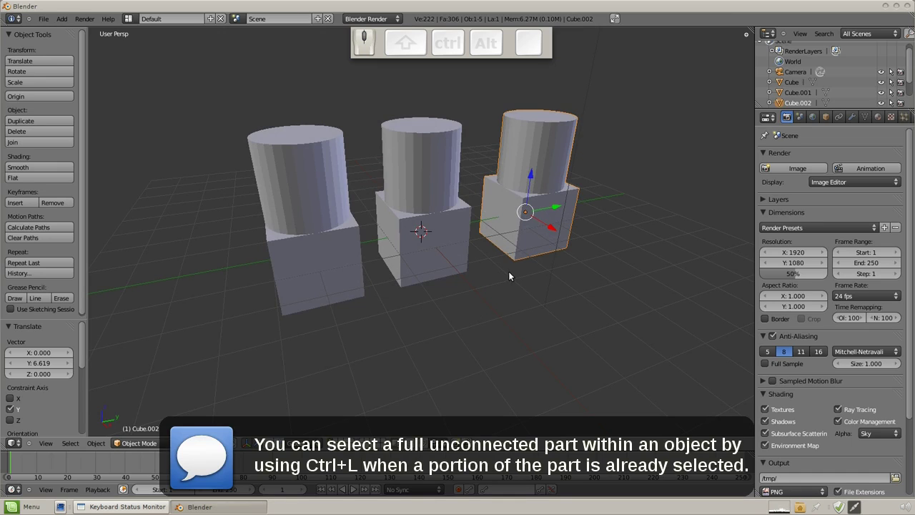
In Edit Mode separate the selected cube part into its own object with P > Selection.
{"action": "key", "text": "ctrl+z"}
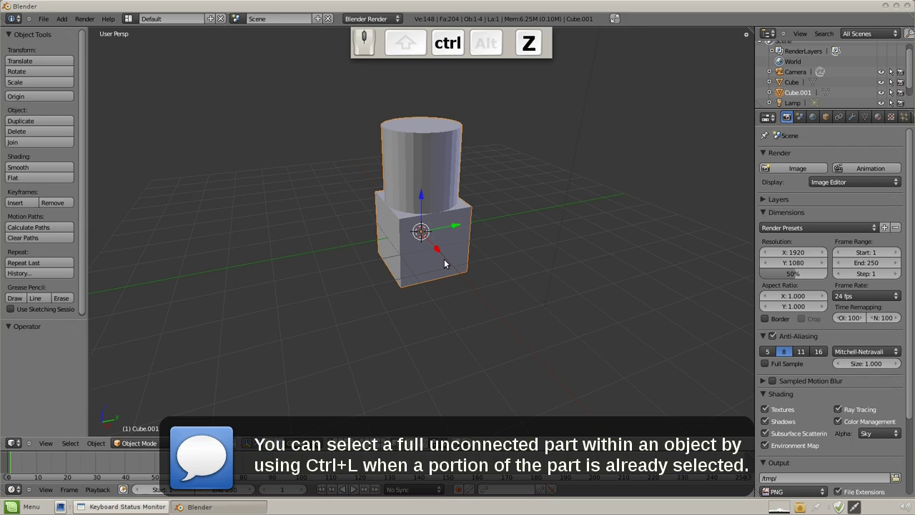
{"action": "key", "text": "Tab"}
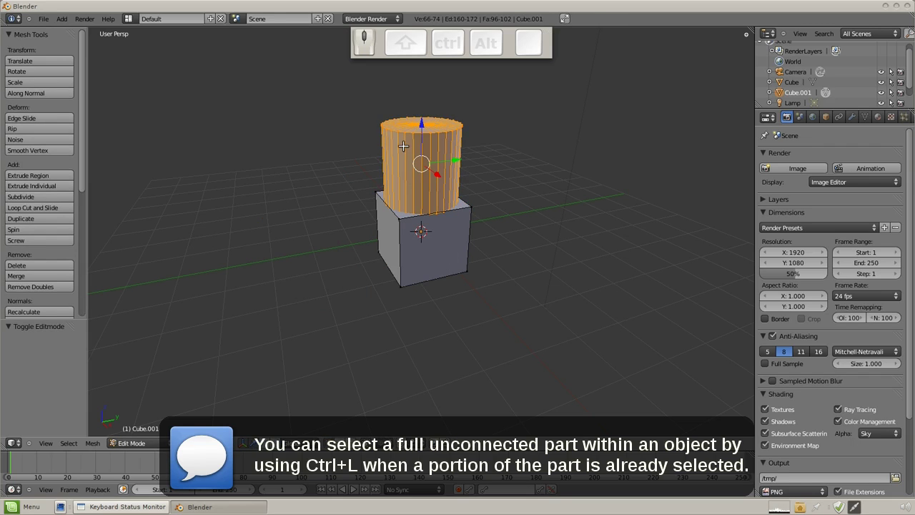
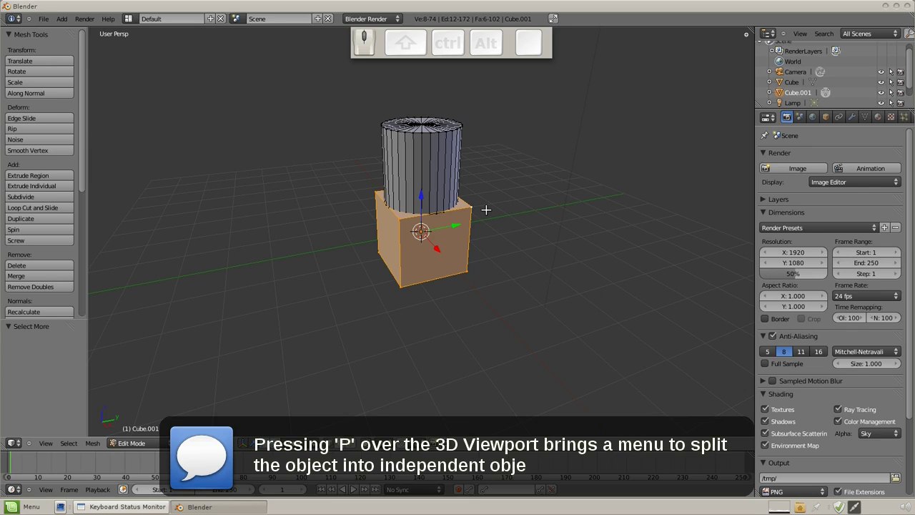
{"action": "key", "text": "p"}
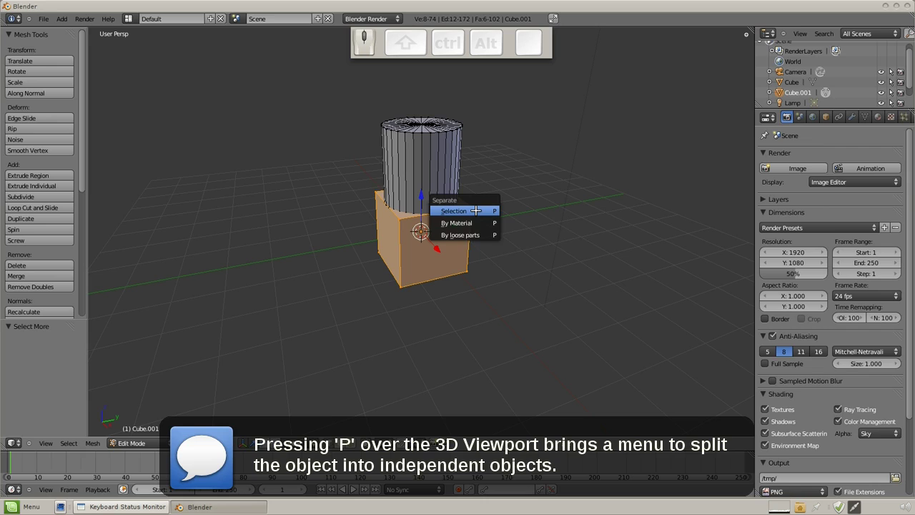
{"action": "left_click", "coordinate": [475, 206]}
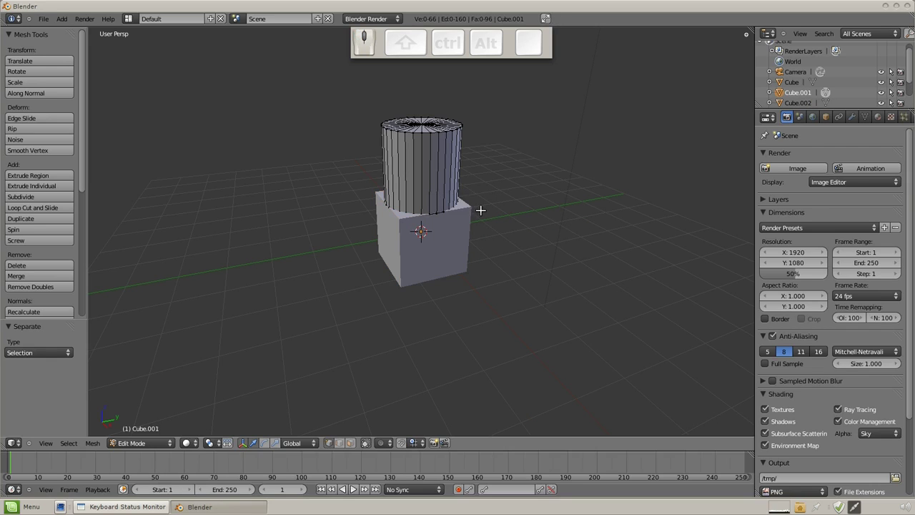
In Object Mode move the separated pieces apart to show they are independent.
{"action": "key", "text": "Tab"}
{"action": "right_click", "coordinate": [465, 223]}
{"action": "right_click", "coordinate": [443, 174]}
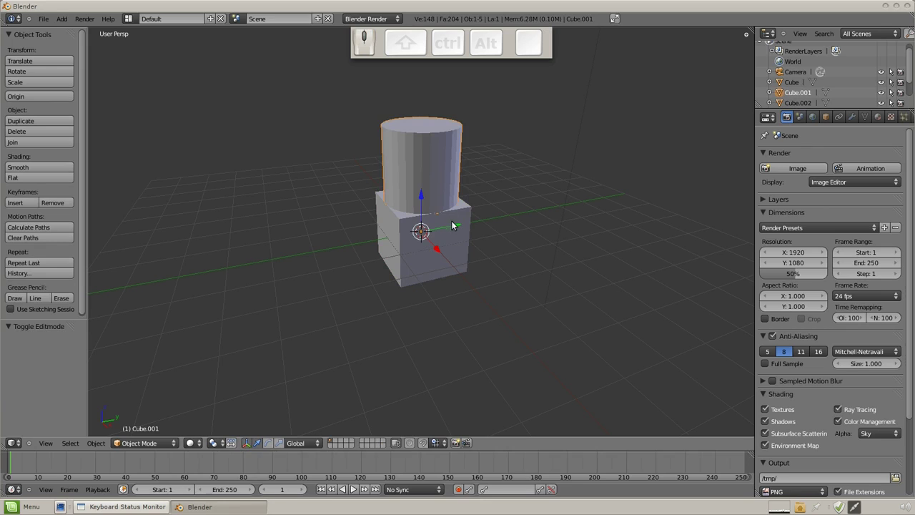
{"action": "left_click_drag", "start_coordinate": [459, 225], "coordinate": [468, 244]}
{"action": "right_click", "coordinate": [456, 243]}
{"action": "left_click_drag", "start_coordinate": [462, 223], "coordinate": [452, 185]}
{"action": "right_click", "coordinate": [452, 185]}
{"action": "key", "text": "g"}
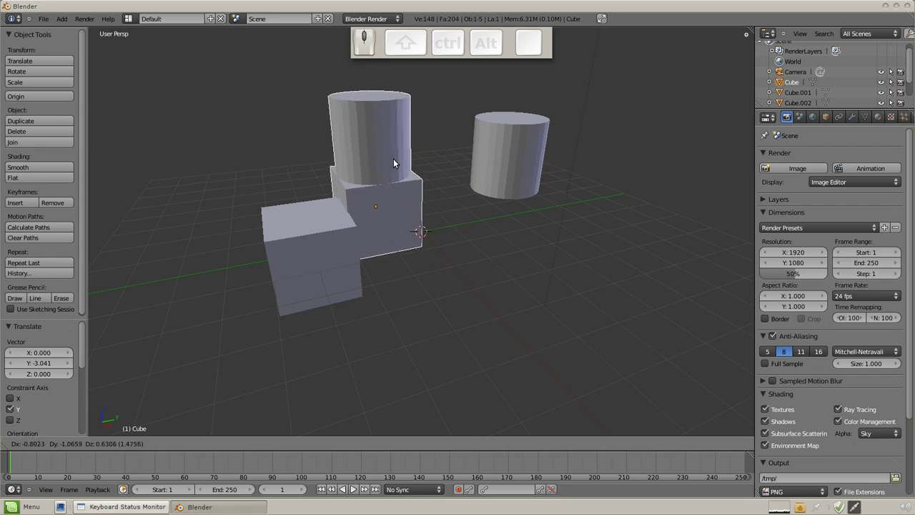
{"action": "left_click_drag", "start_coordinate": [448, 175], "coordinate": [291, 225]}
Delete the two extra objects so only the cube-and-cylinder object remains.
{"action": "right_click", "coordinate": [291, 224]}
{"action": "key", "text": "Delete"}
{"action": "left_click", "coordinate": [297, 221]}
{"action": "right_click", "coordinate": [506, 153]}
{"action": "key", "text": "Delete"}
{"action": "left_click", "coordinate": [506, 154]}
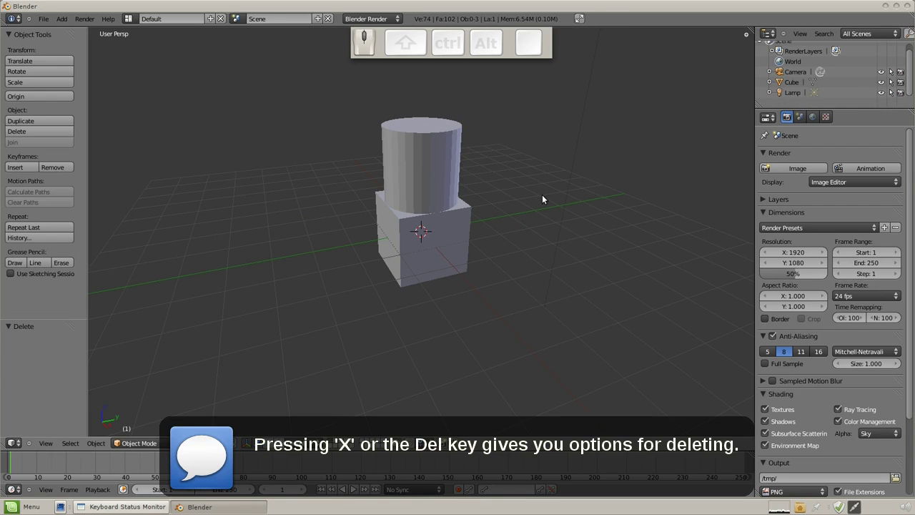
In Edit Mode delete the cylinder's vertices with X > Vertices, leaving only the cube.
{"action": "right_click", "coordinate": [437, 198]}
{"action": "key", "text": "Tab"}
{"action": "key", "text": "x"}
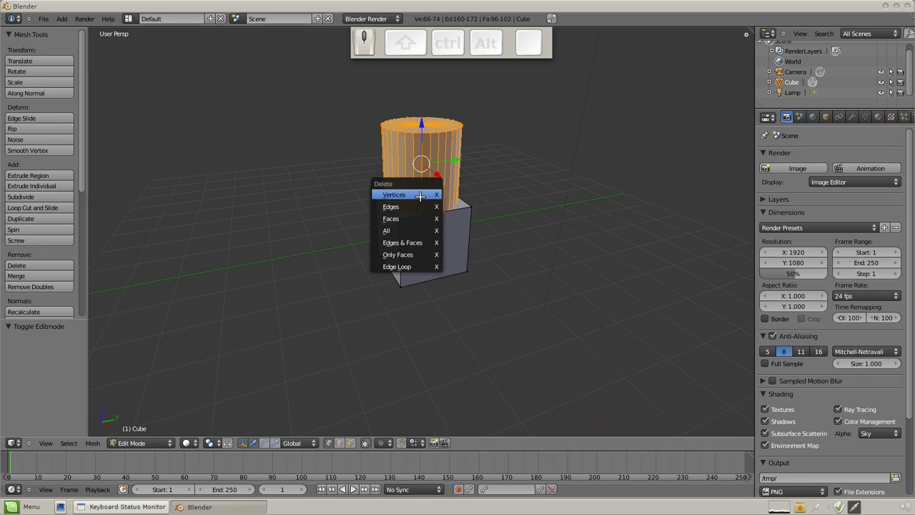
{"action": "left_click", "coordinate": [420, 195]}
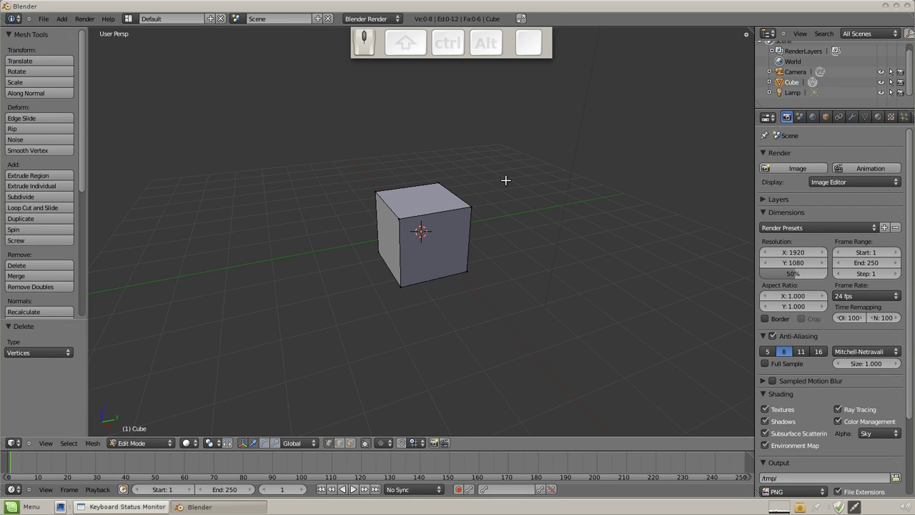
Back in Object Mode add a new mesh primitive next to the cube via Shift+A.
{"action": "key", "text": "Tab"}
{"action": "scroll", "scroll_direction": "up", "scroll_amount": 3}
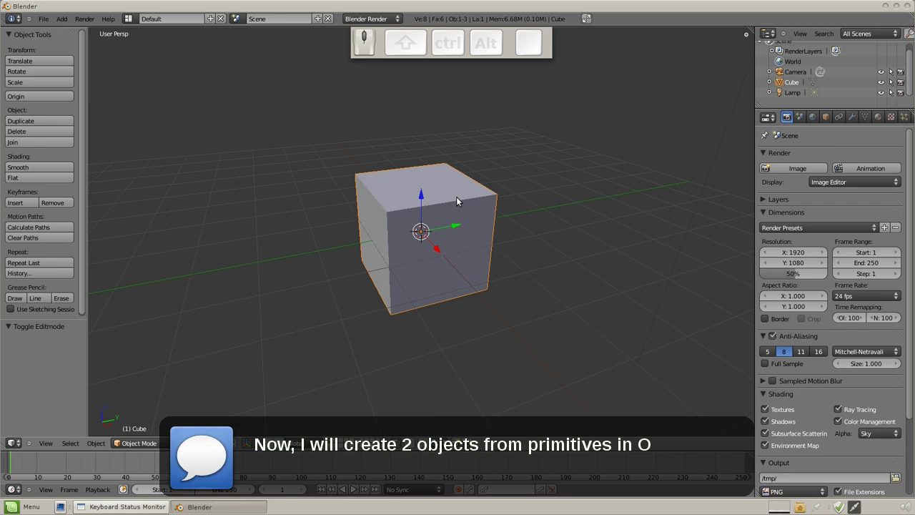
{"action": "scroll", "scroll_direction": "down", "scroll_amount": 3}
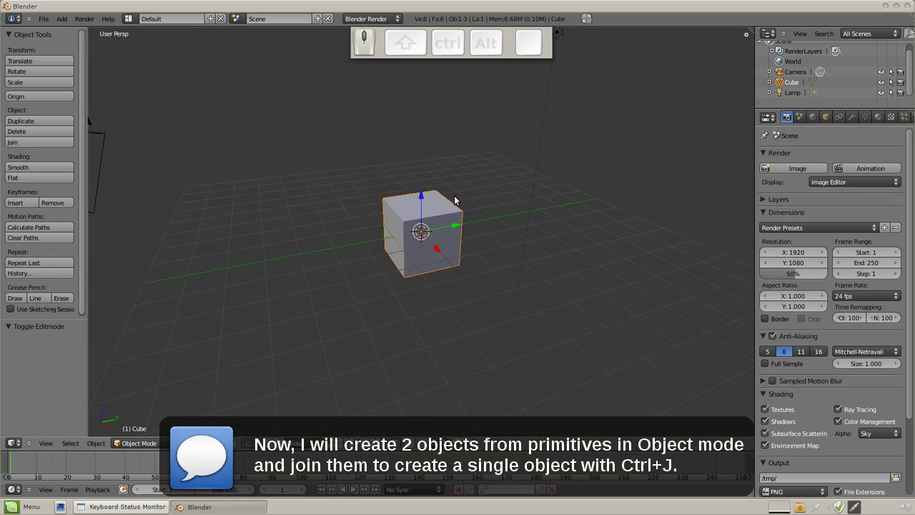
{"action": "key", "text": "shift+a"}
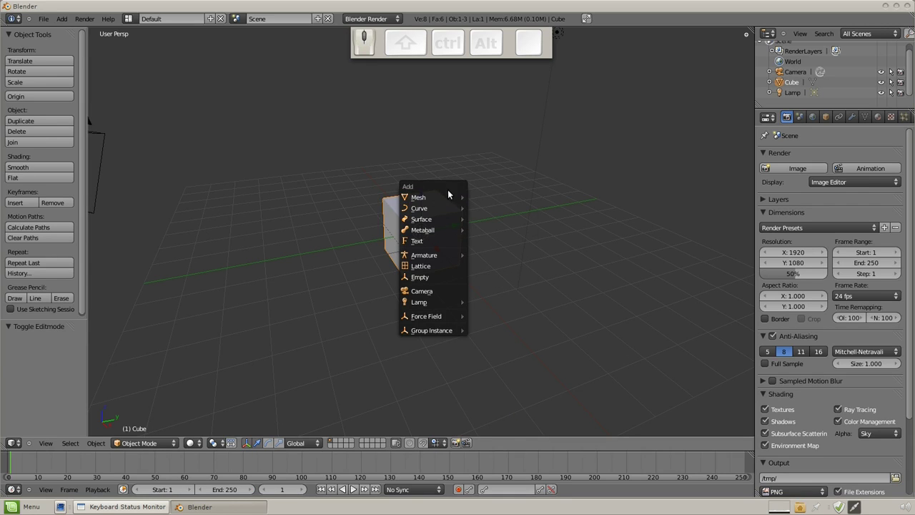
{"action": "left_click", "coordinate": [492, 251]}
{"action": "left_click_drag", "start_coordinate": [426, 196], "coordinate": [465, 203]}
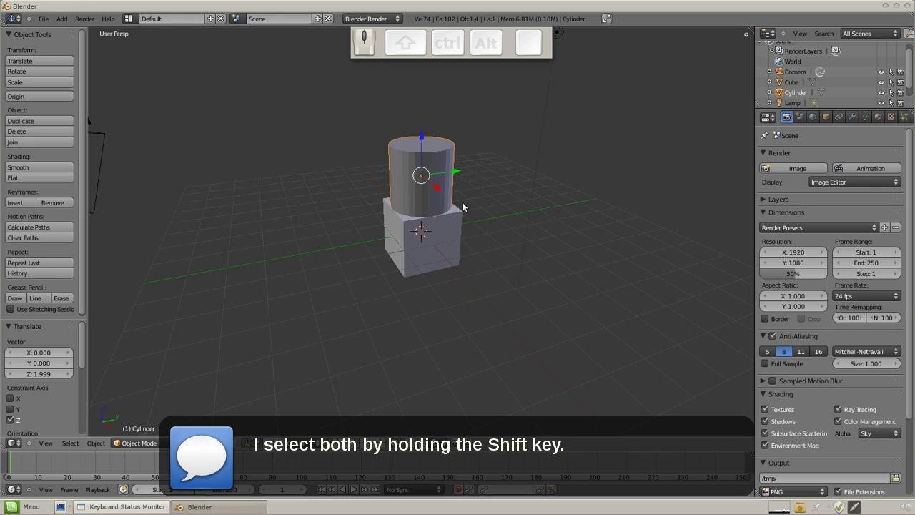
Select the cube and the cylinder together and join them into one object with Ctrl+J.
{"action": "right_click", "coordinate": [460, 220]}
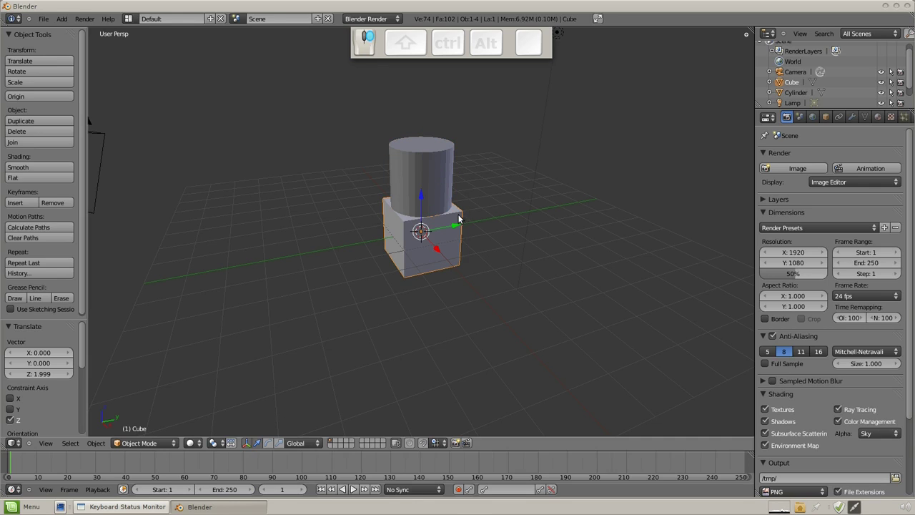
{"action": "right_click", "coordinate": [442, 171]}
{"action": "right_click", "coordinate": [454, 220]}
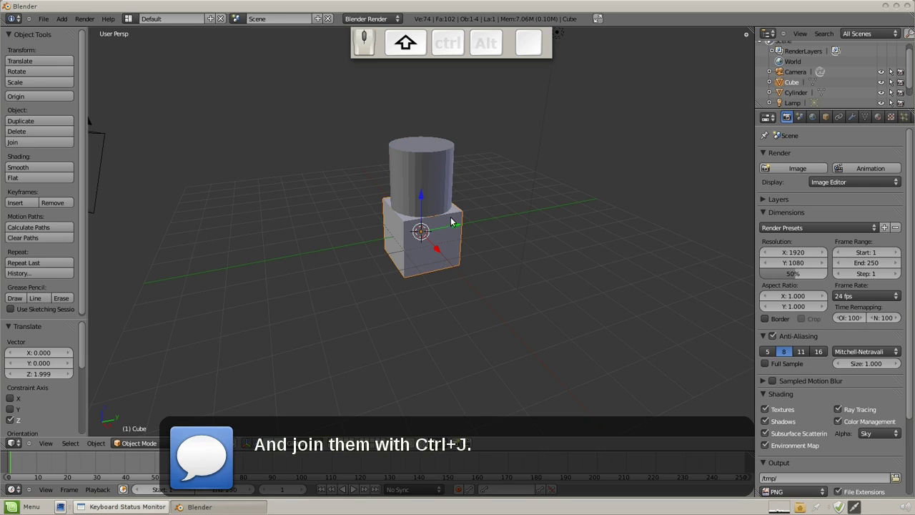
{"action": "left_click_drag", "start_coordinate": [447, 194], "coordinate": [504, 186]}
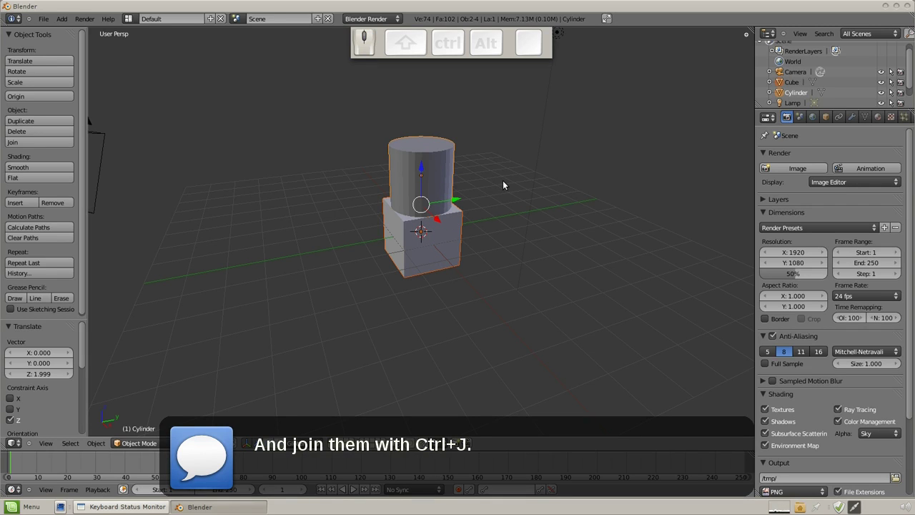
{"action": "key", "text": "ctrl+j"}
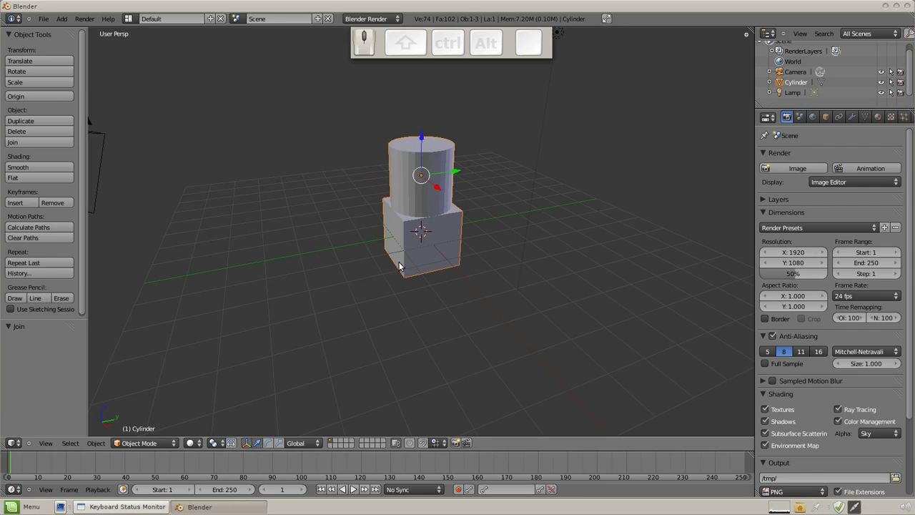
Enter Edit Mode on the joined object and select parts of the combined mesh.
{"action": "key", "text": "Tab"}
{"action": "key", "text": "a"}
{"action": "middle_click", "coordinate": [468, 212]}
{"action": "right_click", "coordinate": [362, 202]}
{"action": "right_click", "coordinate": [511, 186]}
{"action": "right_click", "coordinate": [341, 165]}
{"action": "left_click_drag", "start_coordinate": [410, 191], "coordinate": [467, 178]}
{"action": "scroll", "scroll_direction": "down", "scroll_amount": 3}
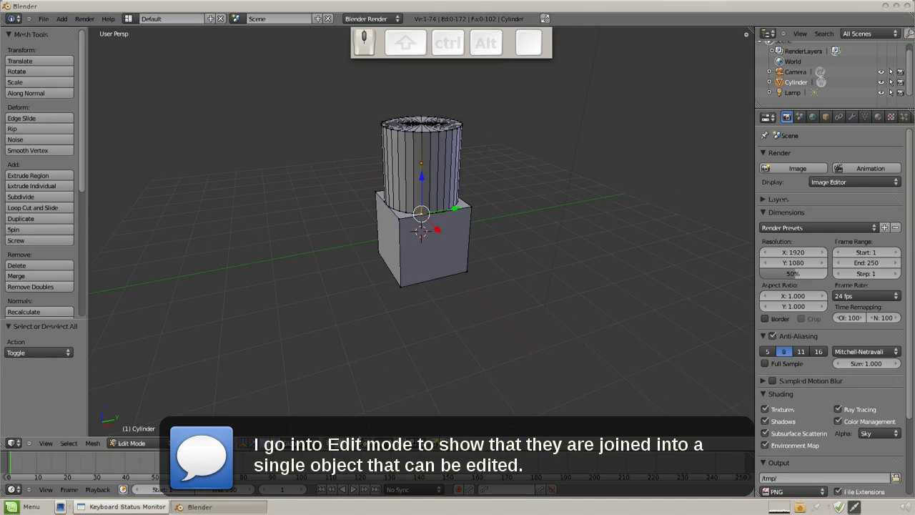
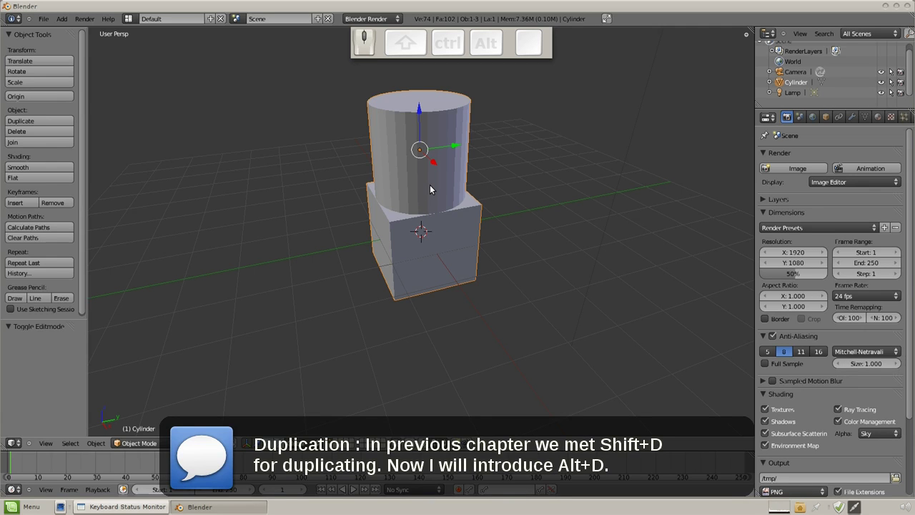
Delete the lamp from the scene.
{"action": "left_click_drag", "start_coordinate": [456, 200], "coordinate": [492, 217]}
{"action": "scroll", "scroll_direction": "down", "scroll_amount": 3}
{"action": "middle_click", "coordinate": [612, 280]}
{"action": "middle_click", "coordinate": [394, 227]}
{"action": "middle_click", "coordinate": [428, 283]}
{"action": "right_click", "coordinate": [383, 80]}
{"action": "key", "text": "Delete"}
{"action": "left_click", "coordinate": [383, 80]}
Place a Shift+D independent copy to the left and make an Alt+D linked copy of the original.
{"action": "right_click", "coordinate": [426, 220]}
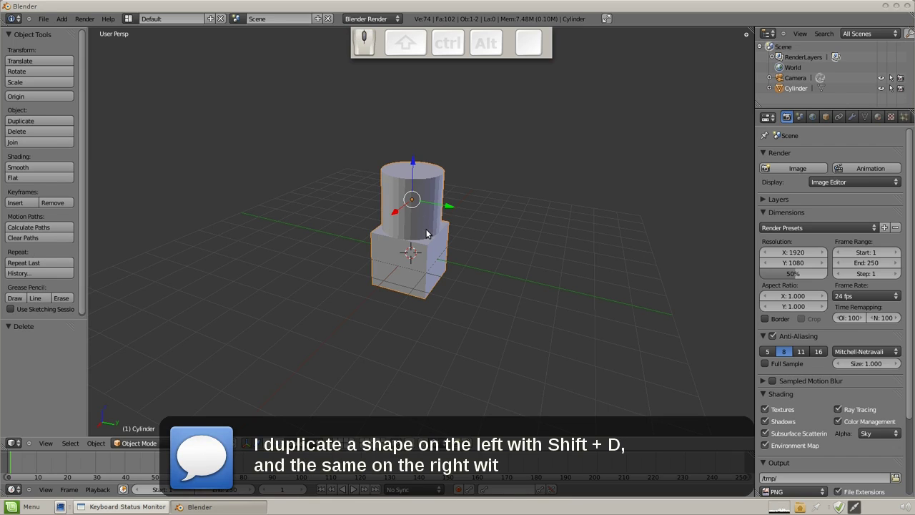
{"action": "key", "text": "shift+d"}
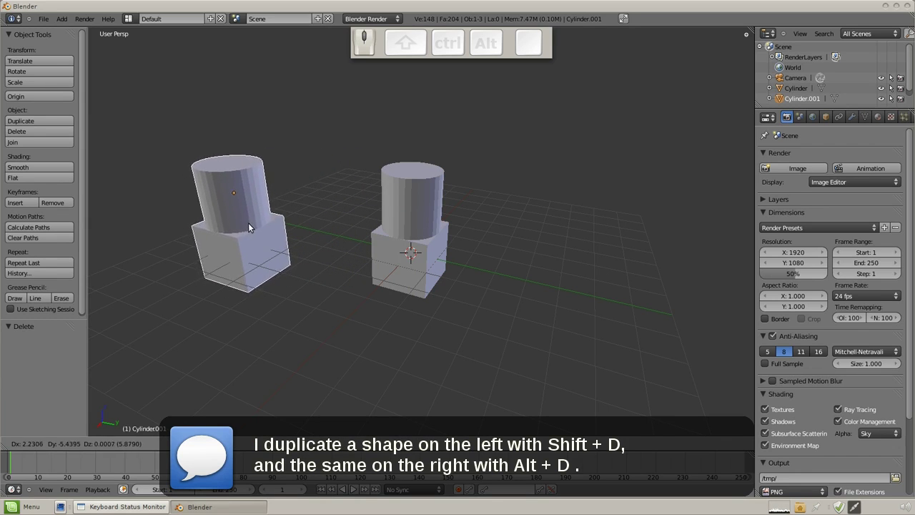
{"action": "left_click", "coordinate": [259, 227]}
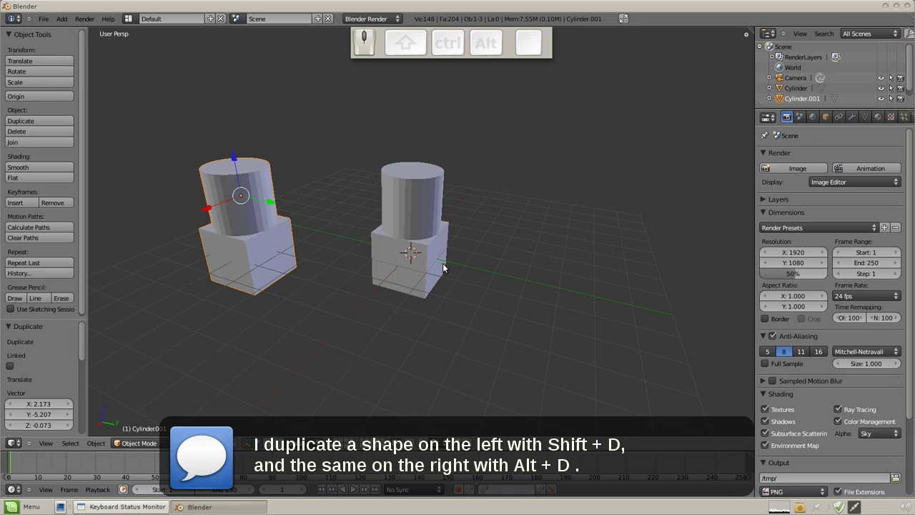
{"action": "left_click_drag", "start_coordinate": [331, 234], "coordinate": [351, 233]}
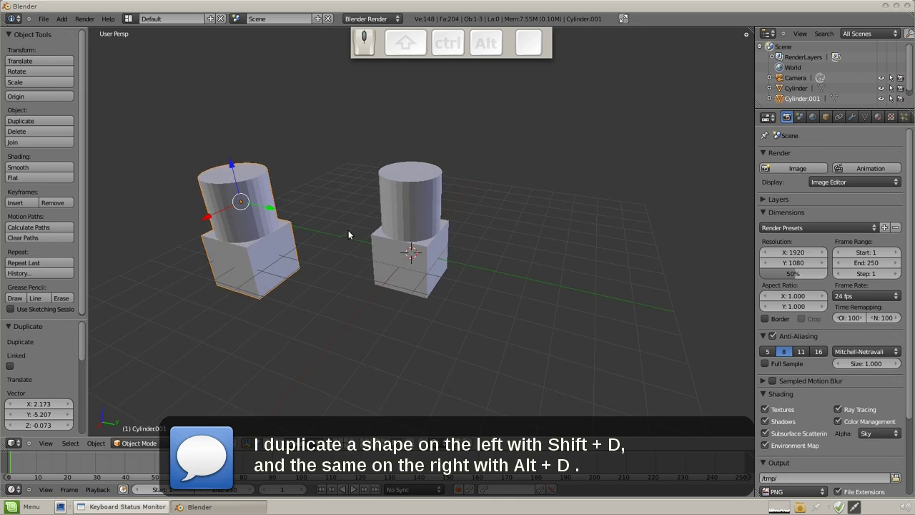
{"action": "middle_click", "coordinate": [362, 225]}
{"action": "right_click", "coordinate": [405, 226]}
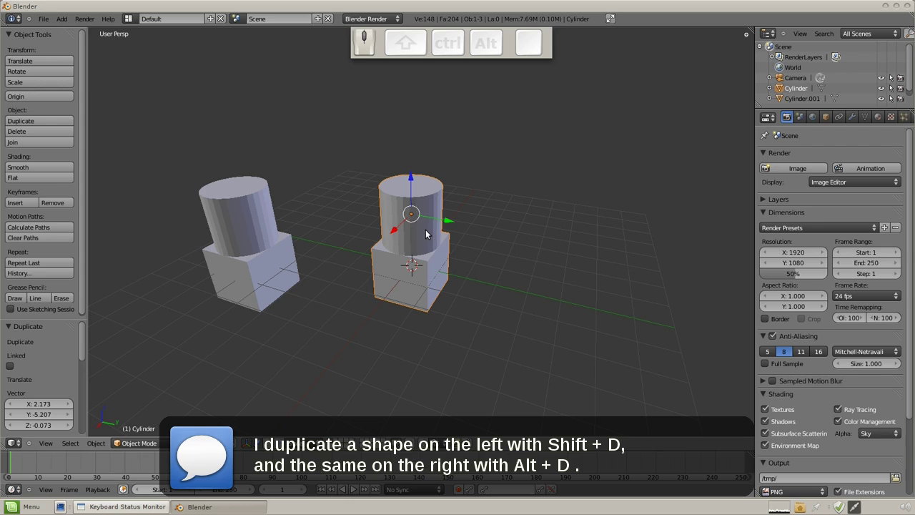
{"action": "key", "text": "alt+d"}
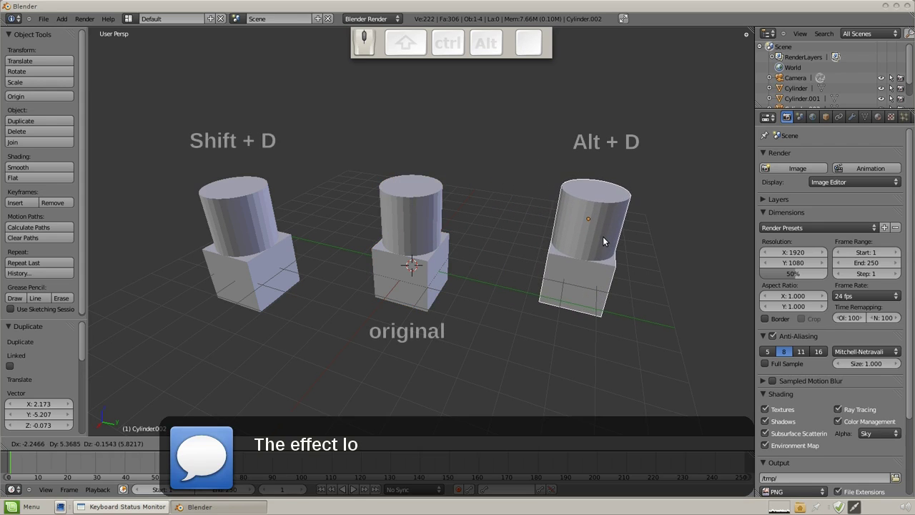
Place the linked copy on the right, then shrink and shift the original's cylinder top so the copy follows.
{"action": "left_click", "coordinate": [606, 238]}
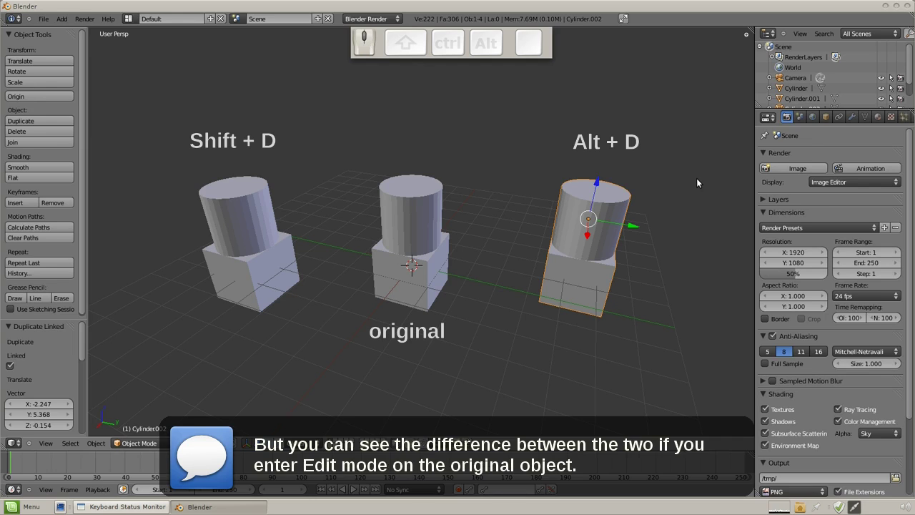
{"action": "left_click_drag", "start_coordinate": [399, 241], "coordinate": [401, 249]}
{"action": "left_click_drag", "start_coordinate": [174, 446], "coordinate": [159, 418]}
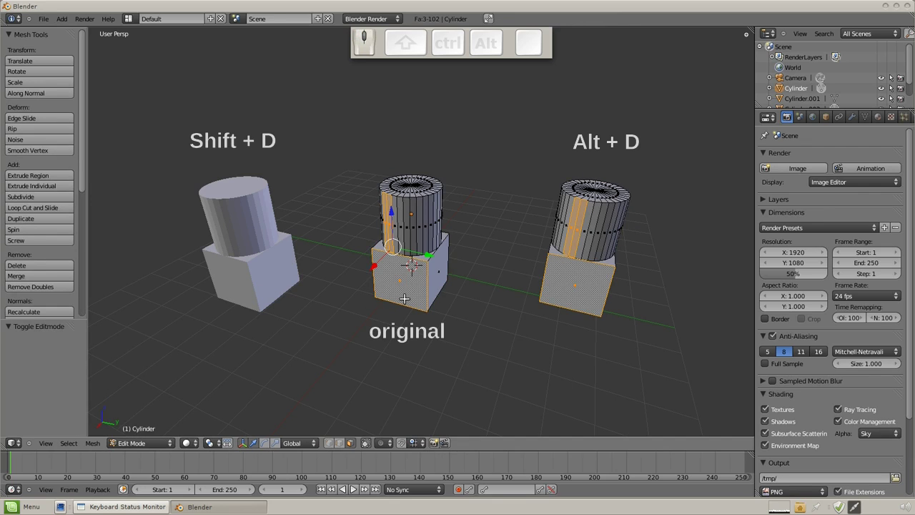
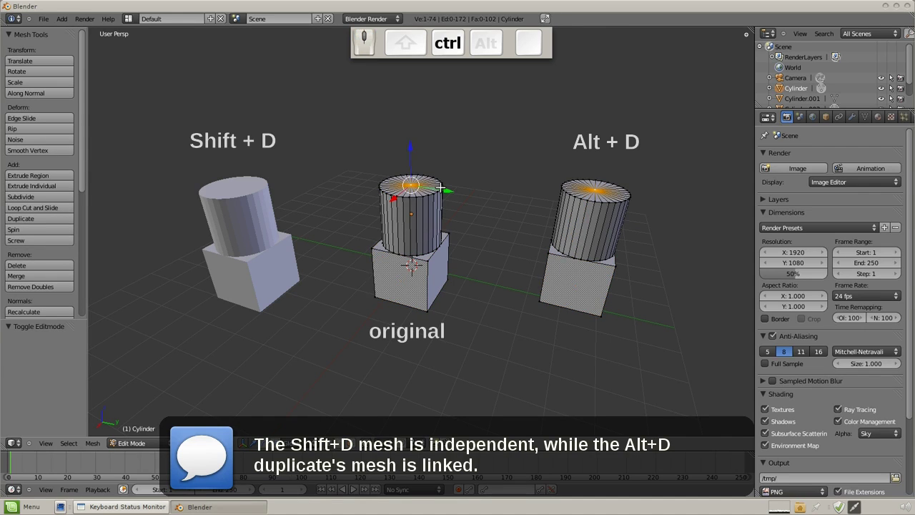
{"action": "key", "text": "ctrl+KP_Add"}
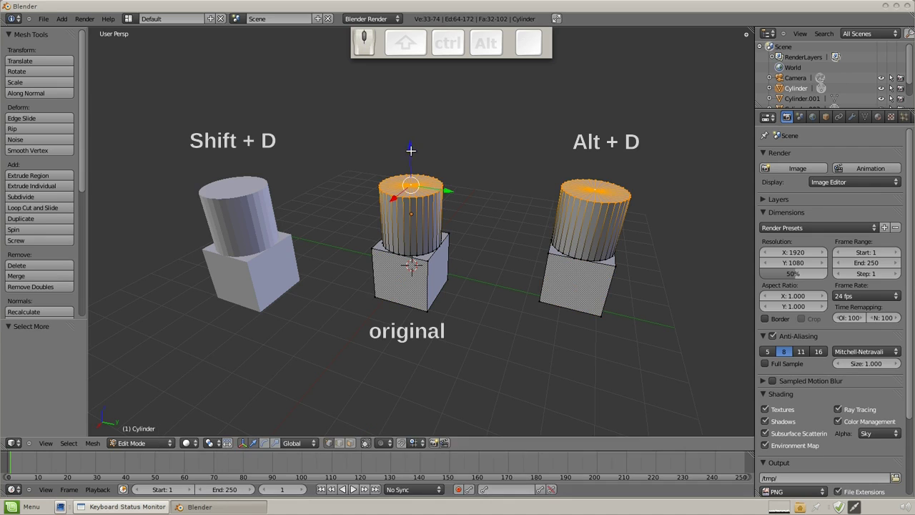
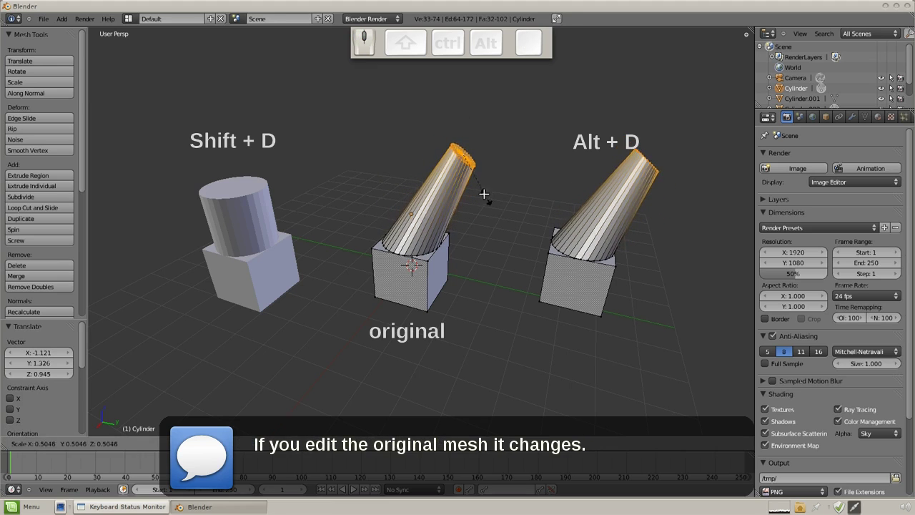
{"action": "left_click", "coordinate": [480, 188]}
Scale the cube part of the original as well and leave Edit Mode to compare both objects.
{"action": "right_click", "coordinate": [423, 253]}
{"action": "right_click", "coordinate": [426, 301]}
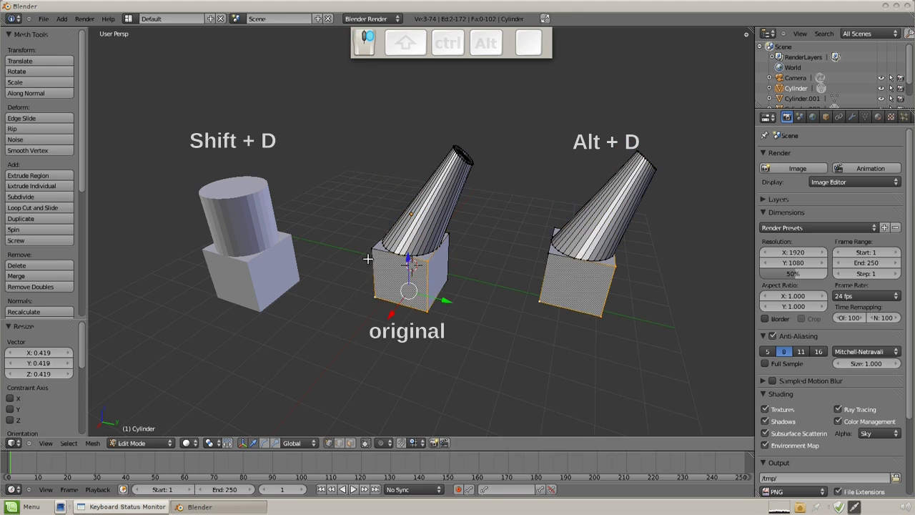
{"action": "key", "text": "s"}
{"action": "left_click", "coordinate": [452, 315]}
{"action": "middle_click", "coordinate": [449, 314]}
{"action": "left_click", "coordinate": [381, 227]}
{"action": "middle_click", "coordinate": [369, 296]}
{"action": "key", "text": "Tab"}
{"action": "right_click", "coordinate": [287, 220]}
Load a fresh default cube scene and enter Edit Mode on the cube.
{"action": "left_click", "coordinate": [59, 151]}
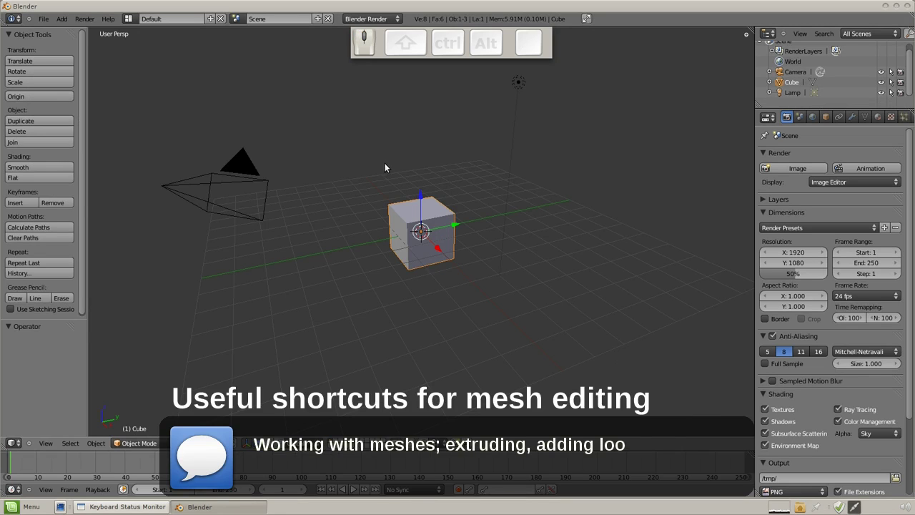
{"action": "scroll", "scroll_direction": "up", "scroll_amount": 3}
{"action": "left_click_drag", "start_coordinate": [413, 198], "coordinate": [413, 195]}
{"action": "left_click_drag", "start_coordinate": [414, 194], "coordinate": [435, 160]}
{"action": "key", "text": "Tab"}
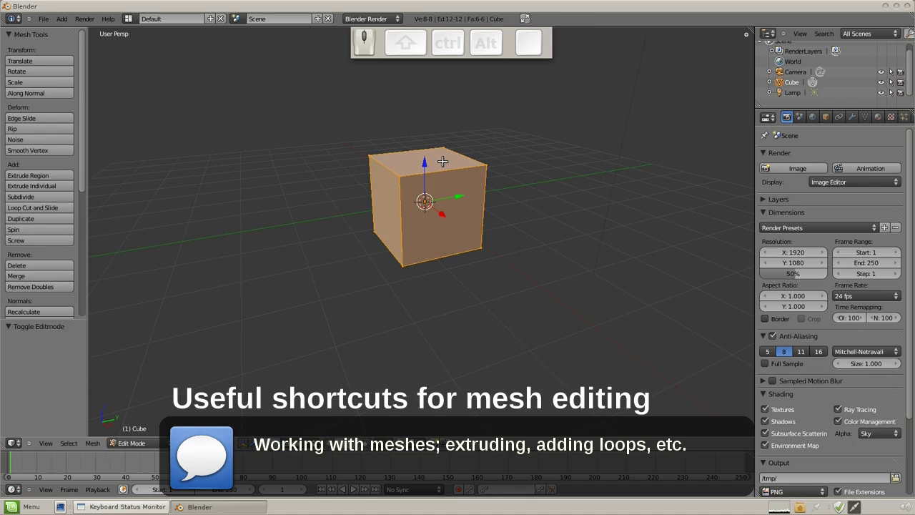
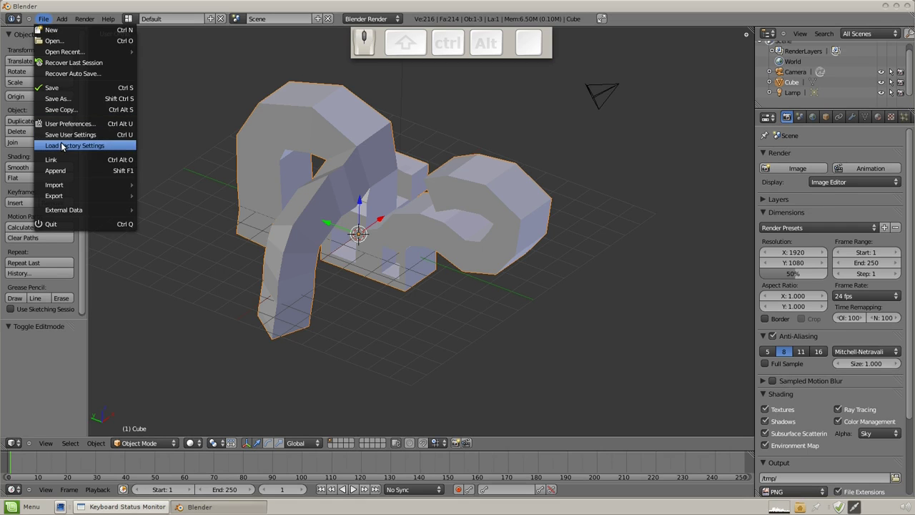
Load Factory Settings to return to a plain default cube in Object Mode.
{"action": "left_click", "coordinate": [64, 144]}
{"action": "scroll", "scroll_direction": "up", "scroll_amount": 3}
{"action": "scroll", "scroll_direction": "up", "scroll_amount": 3}
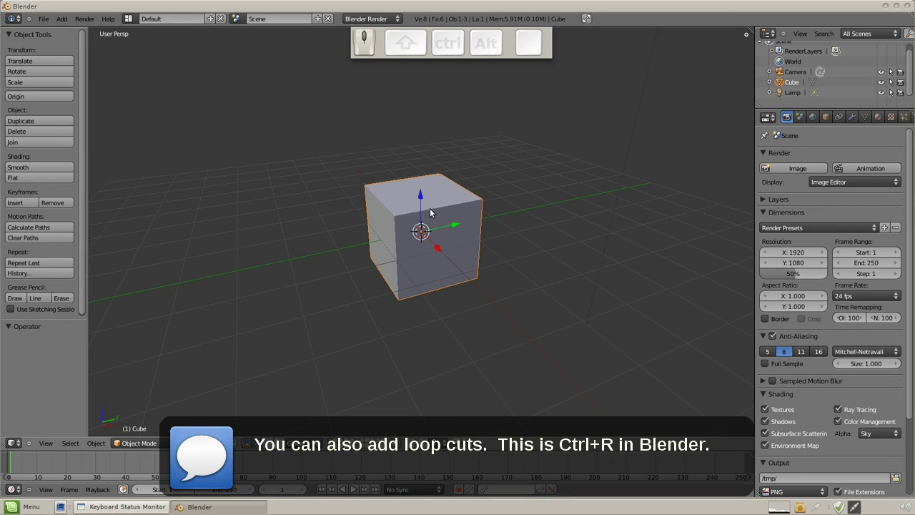
Enter Edit Mode on the cube and frame it in the viewport.
{"action": "key", "text": "Tab"}
{"action": "scroll", "scroll_direction": "up", "scroll_amount": 3}
{"action": "scroll", "scroll_direction": "down", "scroll_amount": 3}
{"action": "middle_click", "coordinate": [434, 218]}
{"action": "middle_click", "coordinate": [434, 222]}
{"action": "scroll", "scroll_direction": "up", "scroll_amount": 3}
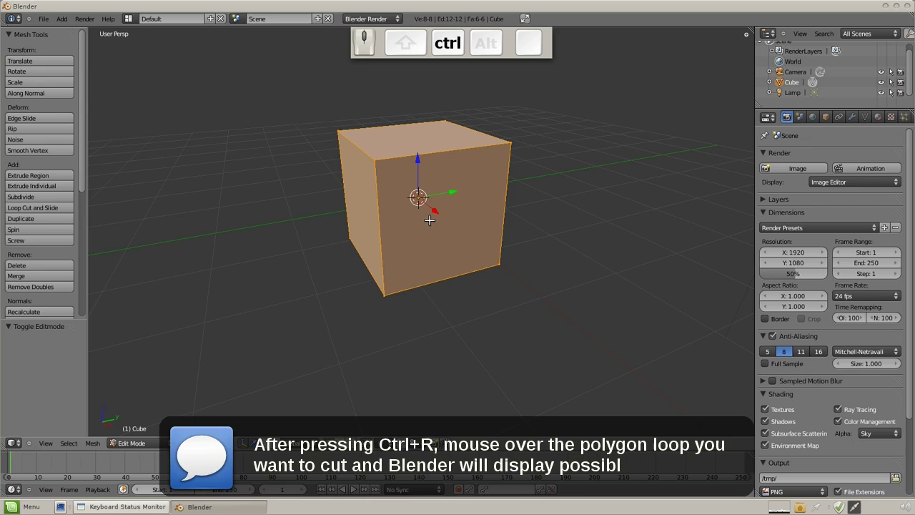
Add four horizontal loop cuts around the cube's sides with Ctrl+R and the scroll wheel.
{"action": "key", "text": "ctrl+r"}
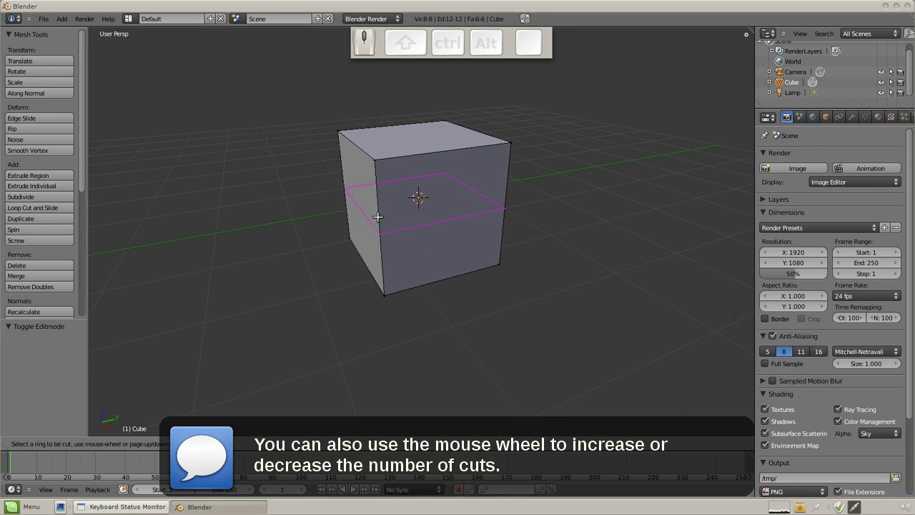
{"action": "scroll", "scroll_direction": "up", "scroll_amount": 3}
{"action": "middle_click", "coordinate": [377, 213]}
{"action": "scroll", "scroll_direction": "down", "scroll_amount": 3}
{"action": "scroll", "scroll_direction": "up", "scroll_amount": 3}
{"action": "scroll", "scroll_direction": "down", "scroll_amount": 3}
{"action": "scroll", "scroll_direction": "down", "scroll_amount": 3}
{"action": "scroll", "scroll_direction": "up", "scroll_amount": 3}
{"action": "scroll", "scroll_direction": "down", "scroll_amount": 3}
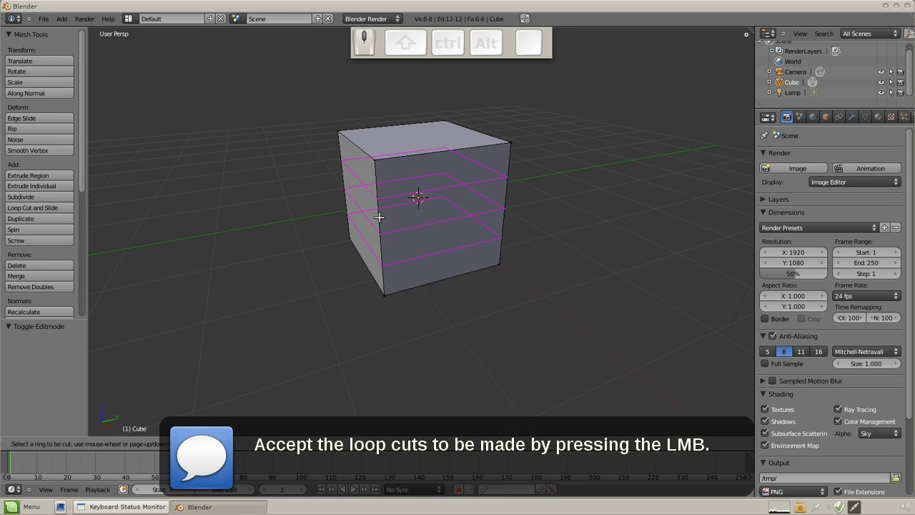
{"action": "scroll", "scroll_direction": "up", "scroll_amount": 3}
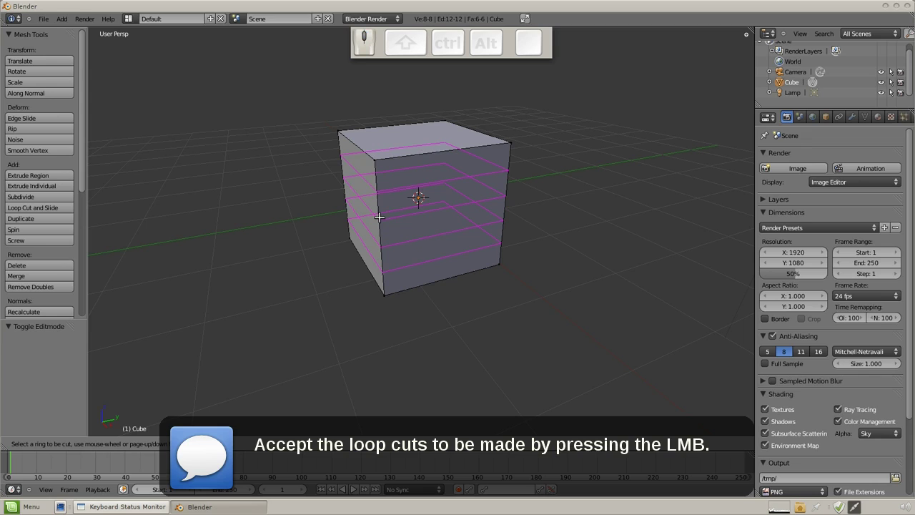
{"action": "left_click", "coordinate": [378, 213]}
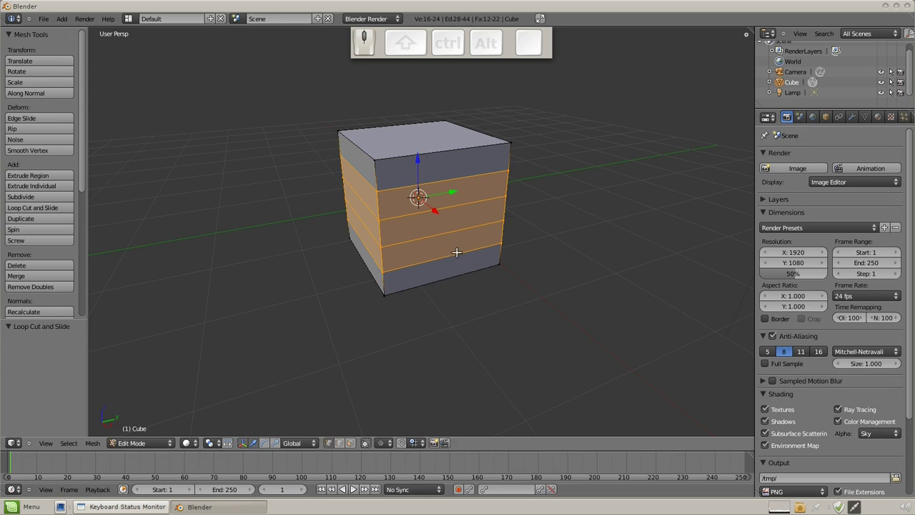
Deselect everything and add a set of vertical loop cuts across the cube.
{"action": "key", "text": "a"}
{"action": "scroll", "scroll_direction": "up", "scroll_amount": 3}
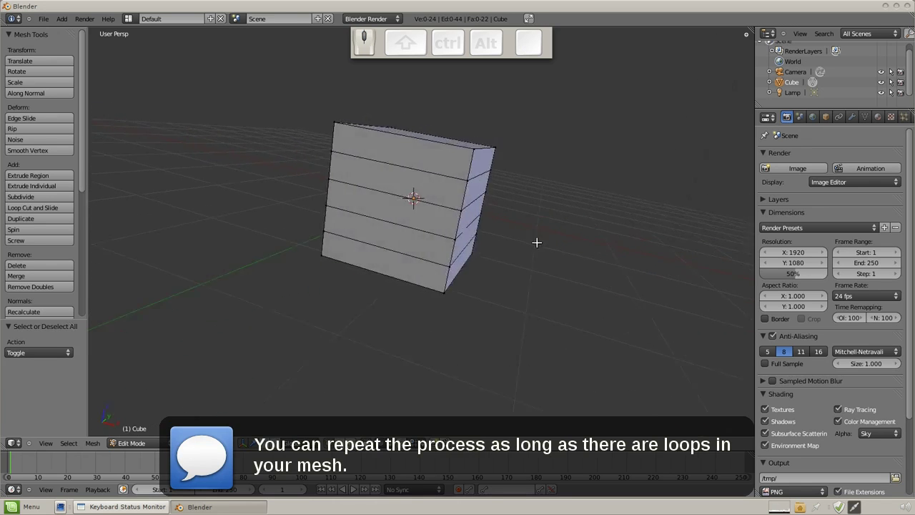
{"action": "middle_click", "coordinate": [344, 239]}
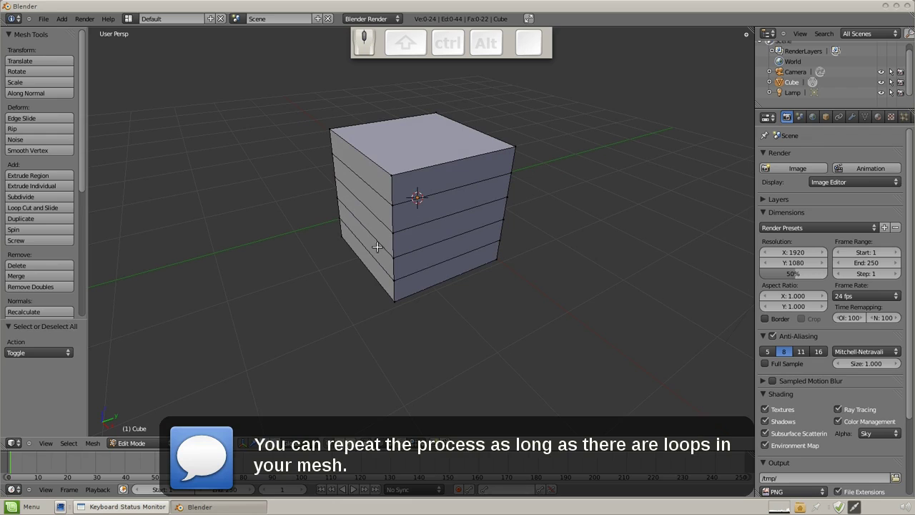
{"action": "key", "text": "ctrl+r"}
{"action": "scroll", "scroll_direction": "down", "scroll_amount": 3}
{"action": "scroll", "scroll_direction": "up", "scroll_amount": 3}
{"action": "scroll", "scroll_direction": "up", "scroll_amount": 3}
{"action": "left_click", "coordinate": [452, 188]}
Cut more edge loops from other sides until the cube's faces form a dense grid.
{"action": "key", "text": "a"}
{"action": "left_click_drag", "start_coordinate": [456, 271], "coordinate": [533, 270]}
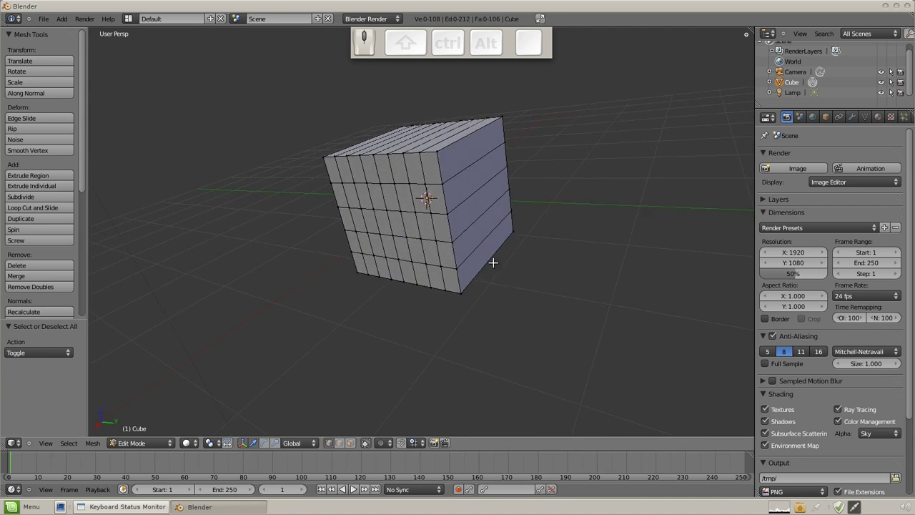
{"action": "left_click", "coordinate": [420, 193]}
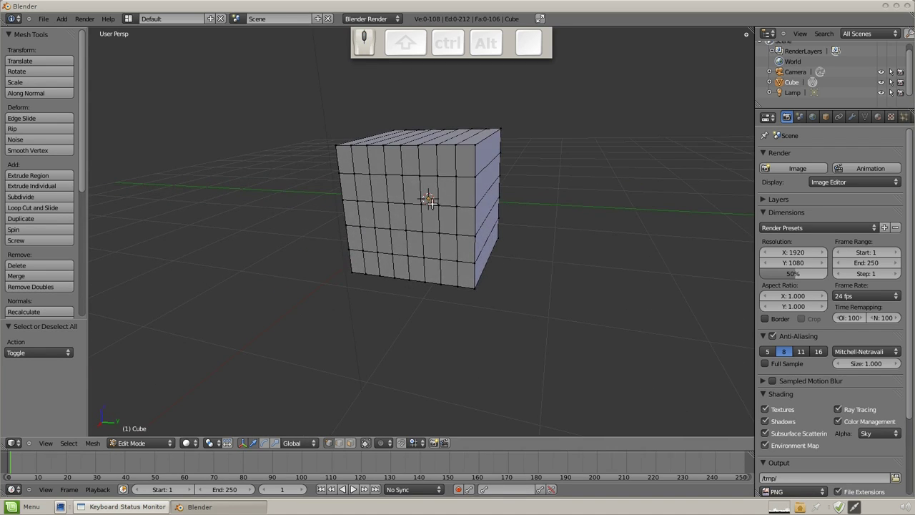
{"action": "left_click_drag", "start_coordinate": [559, 306], "coordinate": [457, 246]}
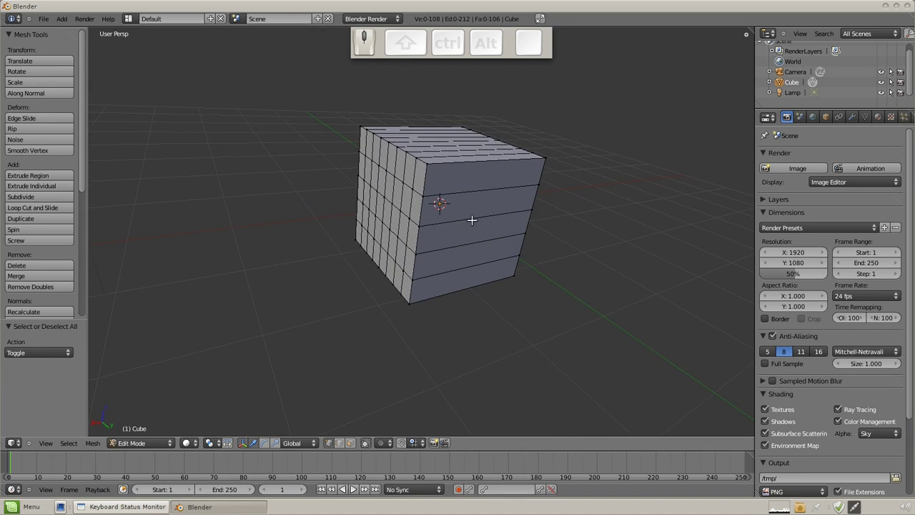
{"action": "key", "text": "ctrl+r"}
{"action": "scroll", "scroll_direction": "up", "scroll_amount": 3}
{"action": "left_click_drag", "start_coordinate": [476, 203], "coordinate": [476, 203]}
{"action": "scroll", "scroll_direction": "up", "scroll_amount": 3}
{"action": "left_click", "coordinate": [476, 203]}
Deselect, orbit around the gridded cube and bring up the Add Mesh primitives list.
{"action": "key", "text": "a"}
{"action": "left_click_drag", "start_coordinate": [565, 218], "coordinate": [468, 358]}
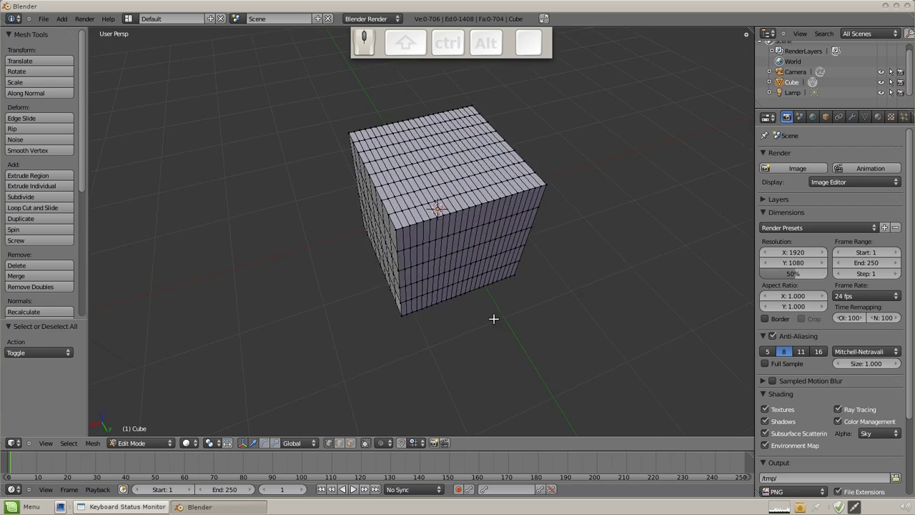
{"action": "left_click_drag", "start_coordinate": [482, 303], "coordinate": [473, 208]}
{"action": "key", "text": "shift+a"}
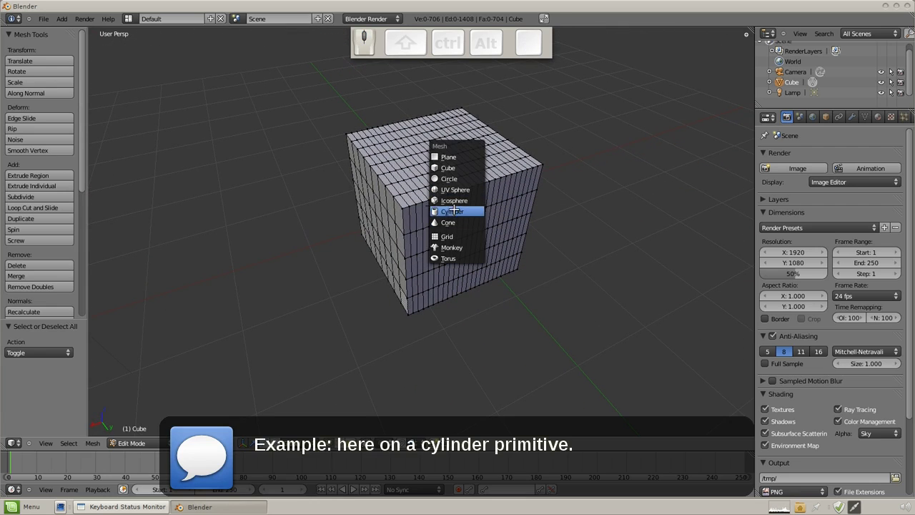
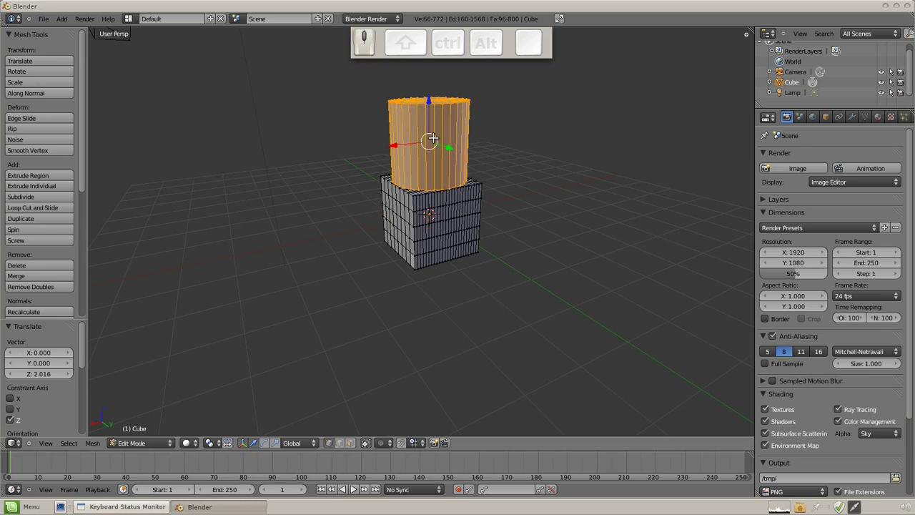
Slice the new cylinder on top of the cube with many horizontal loop cuts.
{"action": "key", "text": "ctrl+r"}
{"action": "scroll", "scroll_direction": "up", "scroll_amount": 3}
{"action": "left_click", "coordinate": [440, 134]}
Deselect everything, orbit around the combined shapes and return to Object Mode.
{"action": "key", "text": "a"}
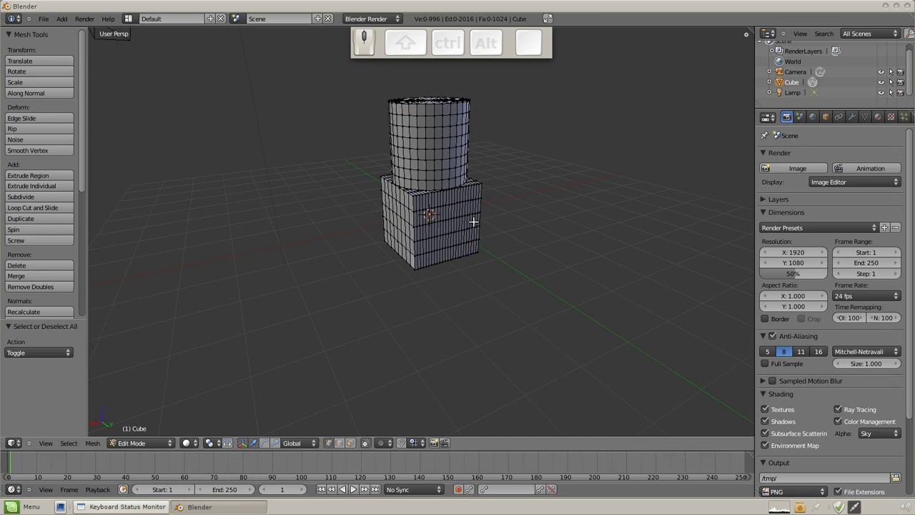
{"action": "left_click_drag", "start_coordinate": [457, 183], "coordinate": [455, 223]}
{"action": "scroll", "scroll_direction": "up", "scroll_amount": 3}
{"action": "middle_click", "coordinate": [460, 257]}
{"action": "middle_click", "coordinate": [487, 337]}
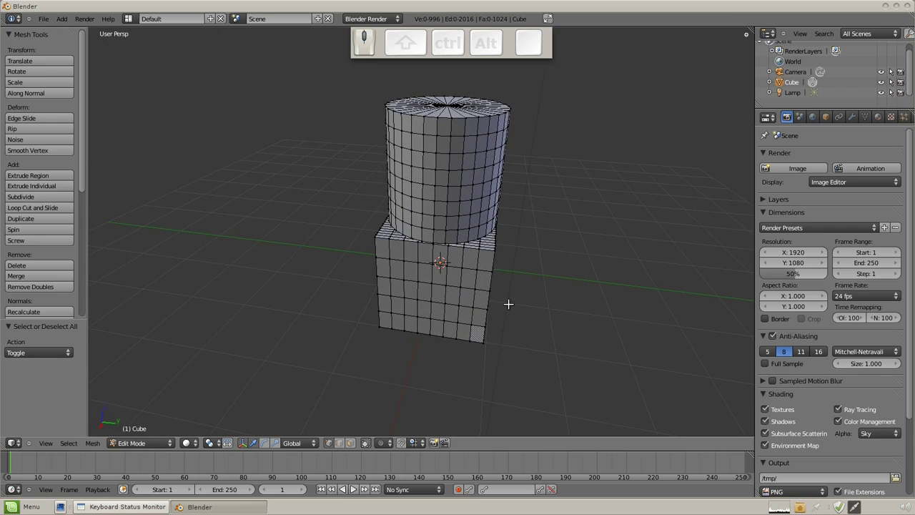
{"action": "left_click_drag", "start_coordinate": [526, 157], "coordinate": [526, 157]}
{"action": "key", "text": "a"}
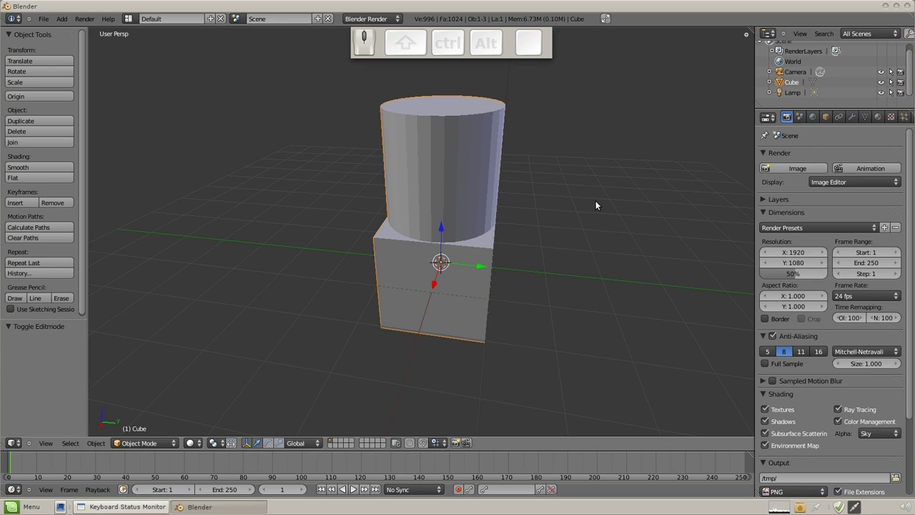
Re-enter Edit Mode, deselect all and frame the cylinder-and-cube mesh.
{"action": "key", "text": "Tab"}
{"action": "key", "text": "a"}
{"action": "scroll", "scroll_direction": "up", "scroll_amount": 3}
{"action": "scroll", "scroll_direction": "down", "scroll_amount": 3}
{"action": "middle_click", "coordinate": [515, 242]}
{"action": "middle_click", "coordinate": [406, 216]}
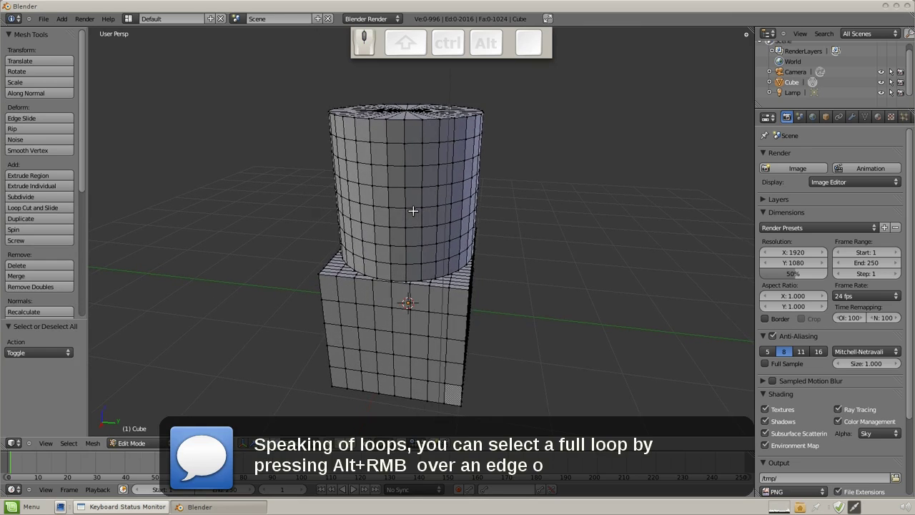
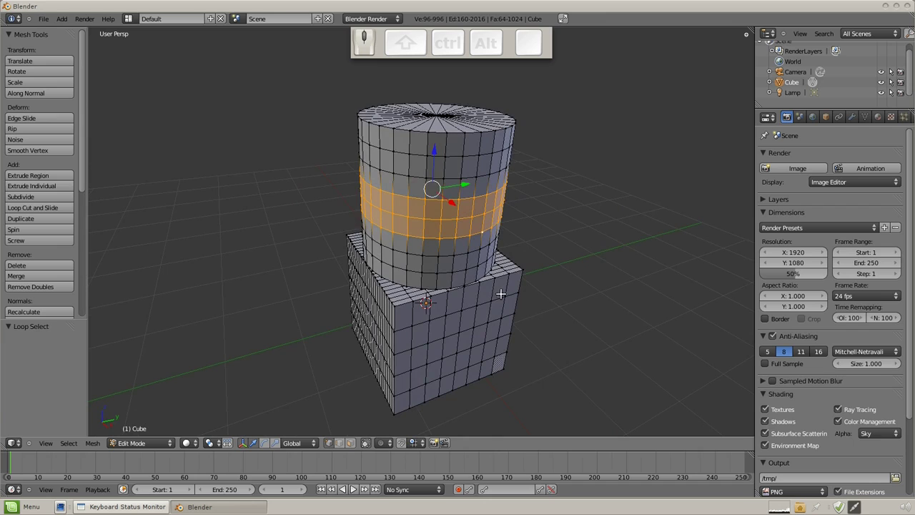
Pinch the selected belt of the cylinder inward with Alt+S shrink/fatten to form a neck.
{"action": "left_click_drag", "start_coordinate": [482, 290], "coordinate": [482, 281]}
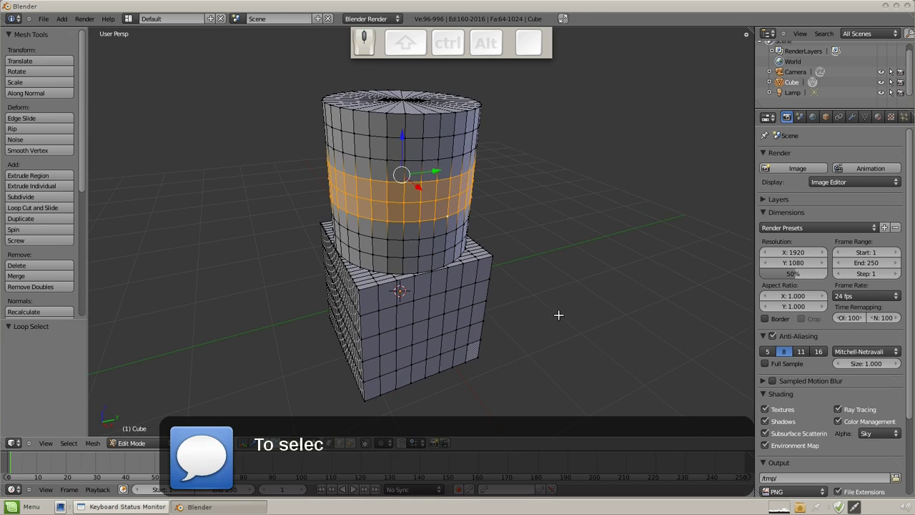
{"action": "key", "text": "alt+s"}
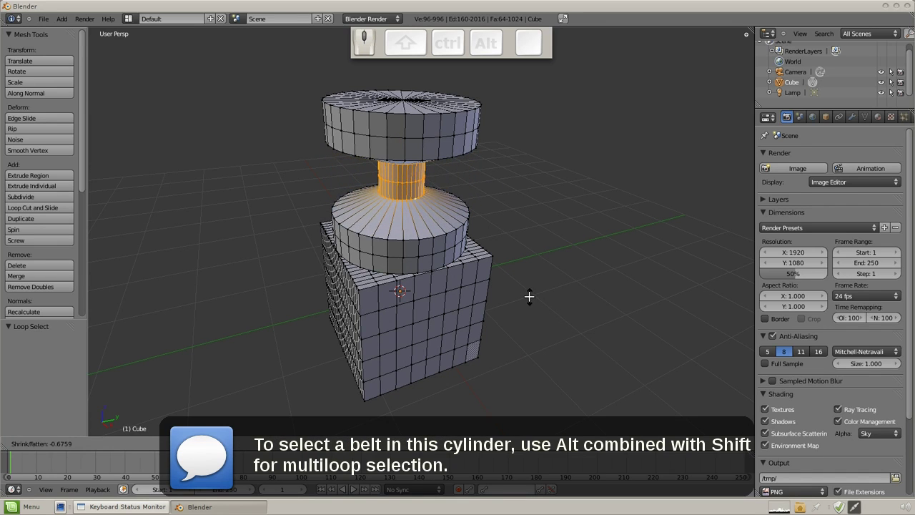
{"action": "key", "text": "alt+s"}
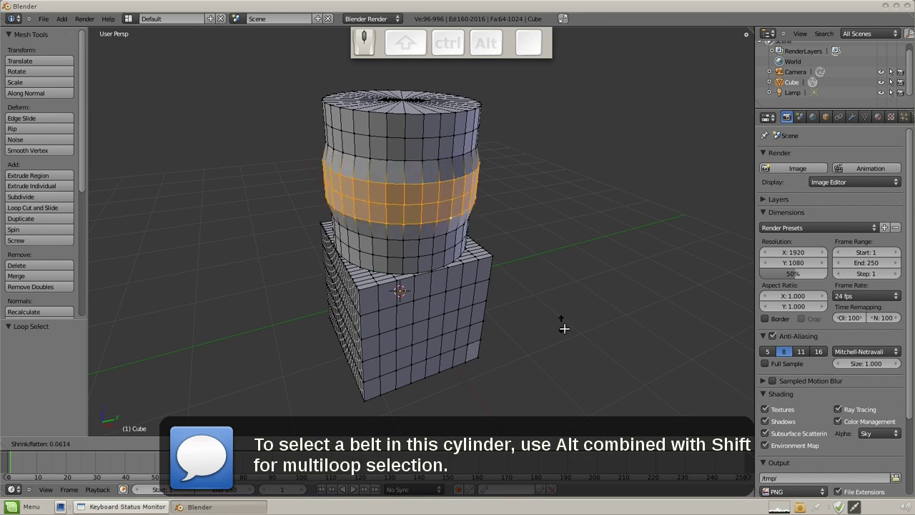
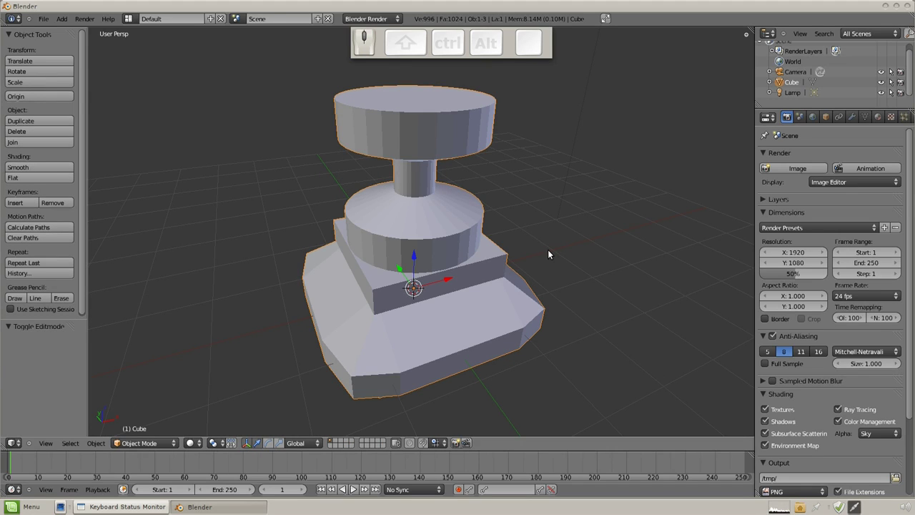
Reload the start-up file for a fresh scene with only the default cube.
{"action": "left_click", "coordinate": [53, 20]}
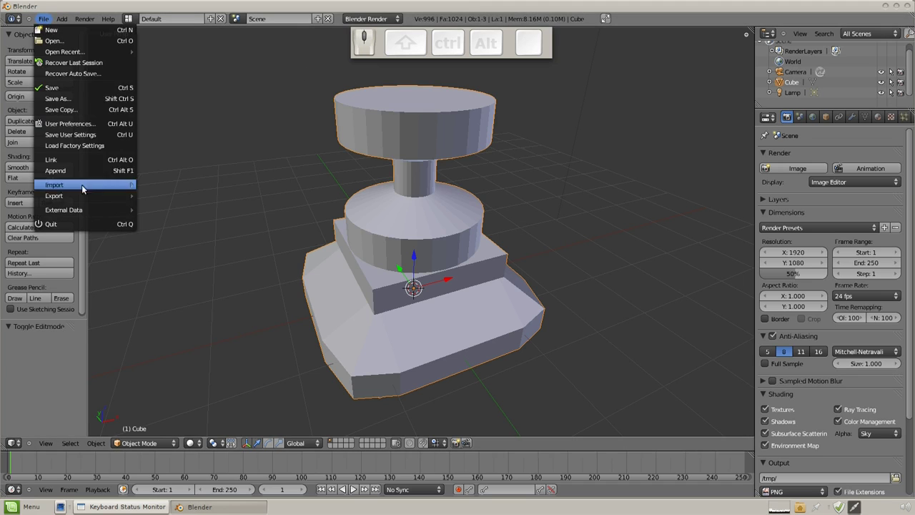
{"action": "left_click", "coordinate": [88, 145]}
{"action": "scroll", "scroll_direction": "up", "scroll_amount": 3}
Select the default cube and enter Edit Mode with all its geometry selected.
{"action": "key", "text": "Tab"}
{"action": "right_click", "coordinate": [506, 185]}
{"action": "right_click", "coordinate": [373, 155]}
{"action": "right_click", "coordinate": [372, 201]}
{"action": "key", "text": "a"}
{"action": "key", "text": "a"}
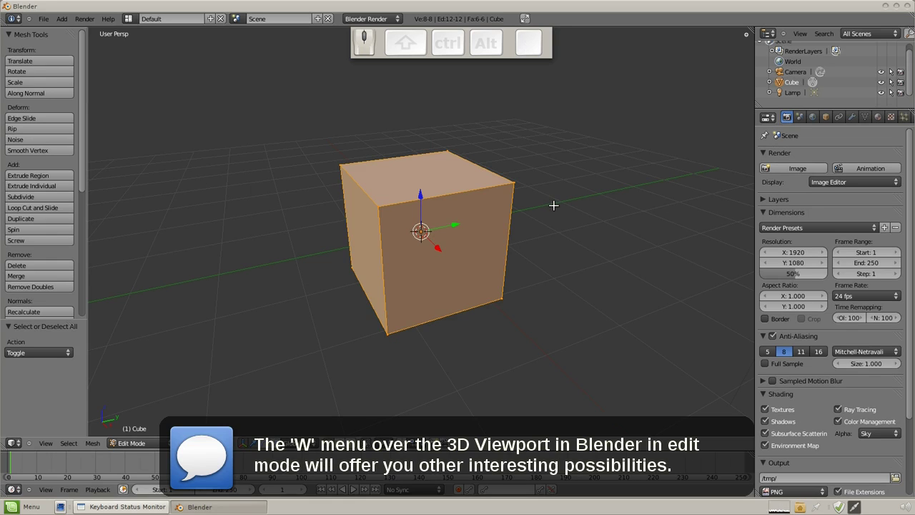
{"action": "key", "text": "w"}
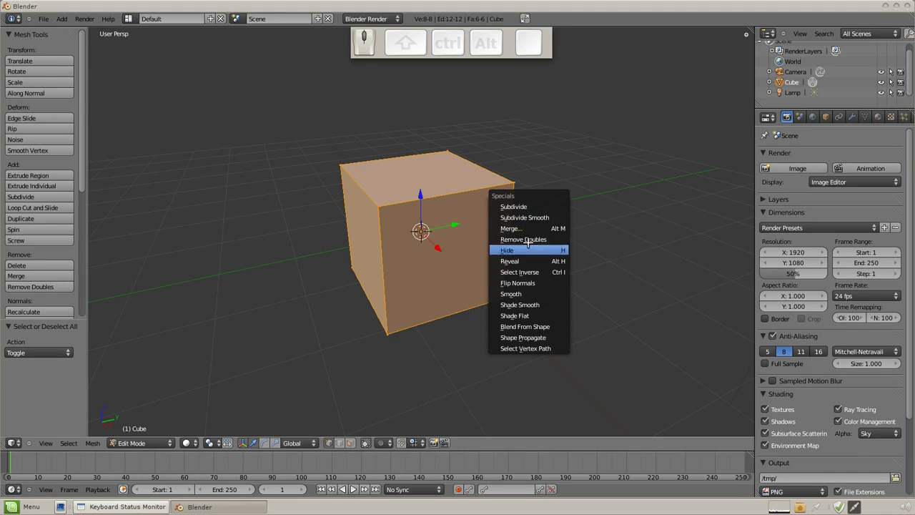
{"action": "left_click", "coordinate": [532, 203]}
{"action": "key", "text": "w"}
{"action": "left_click", "coordinate": [532, 204]}
{"action": "key", "text": "w"}
{"action": "left_click", "coordinate": [528, 206]}
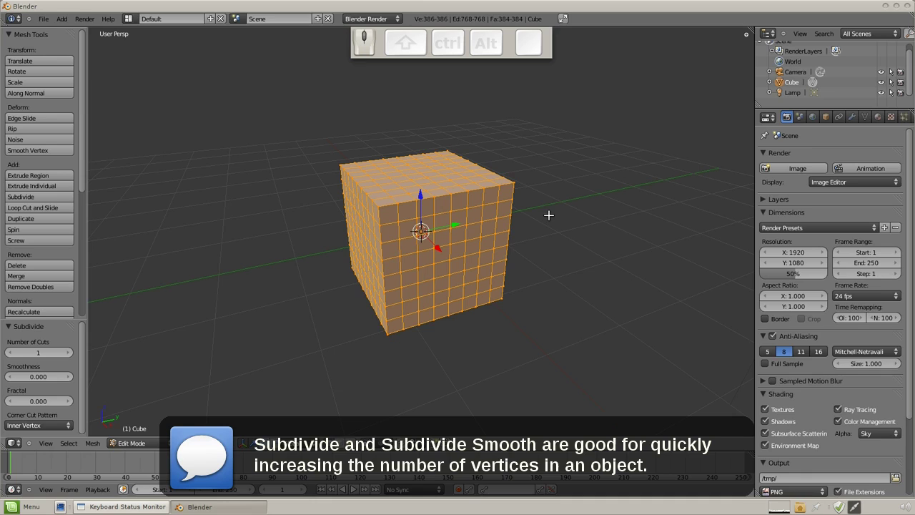
{"action": "key", "text": "a"}
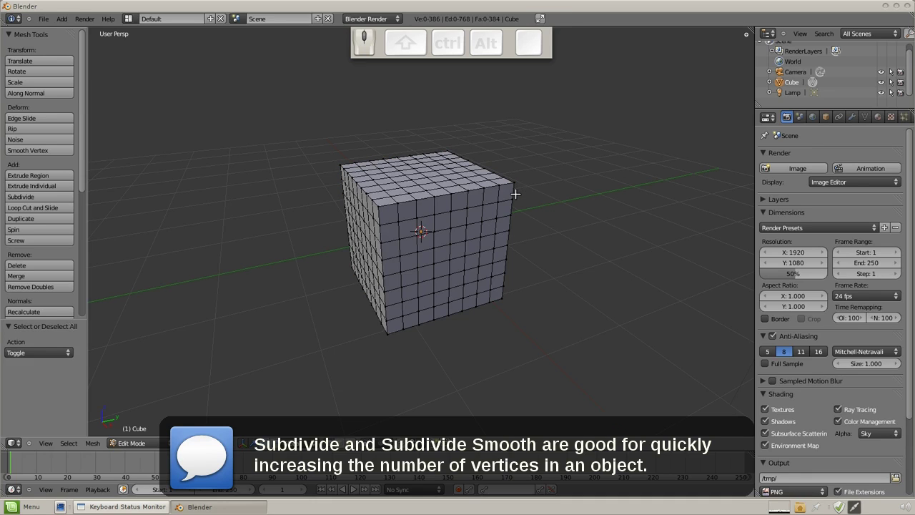
{"action": "key", "text": "ctrl+z"}
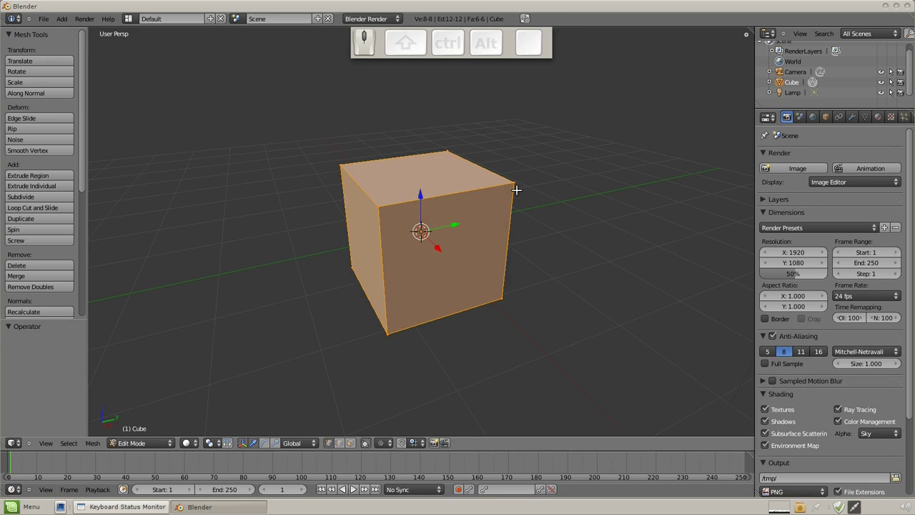
Delete the cube's vertices and add a UV sphere in its place.
{"action": "key", "text": "shift+a"}
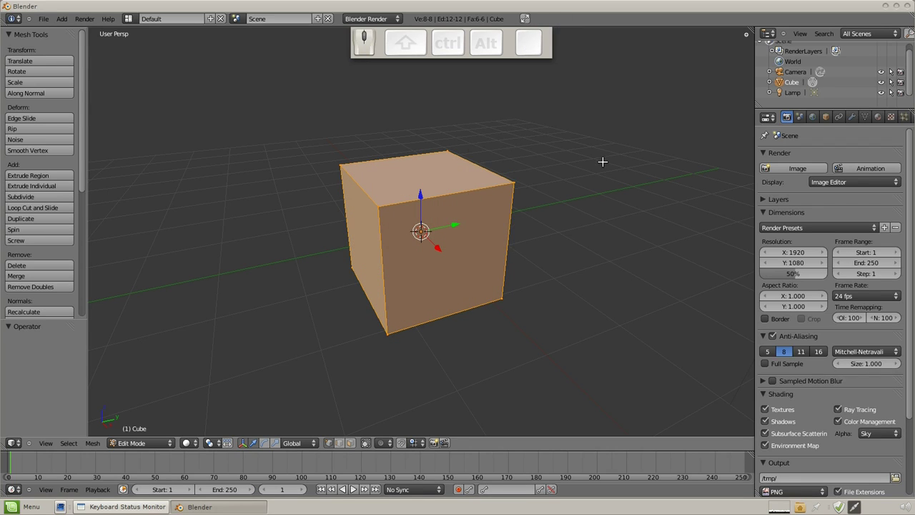
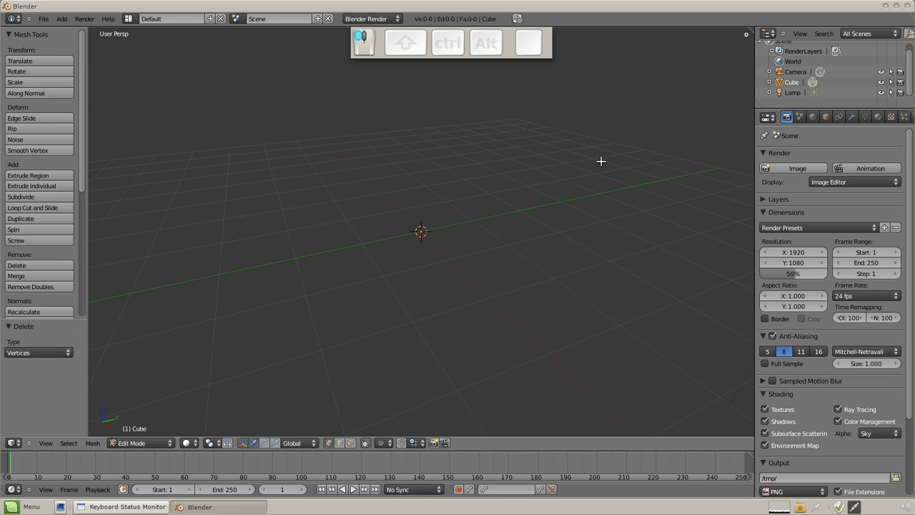
{"action": "key", "text": "shift+a"}
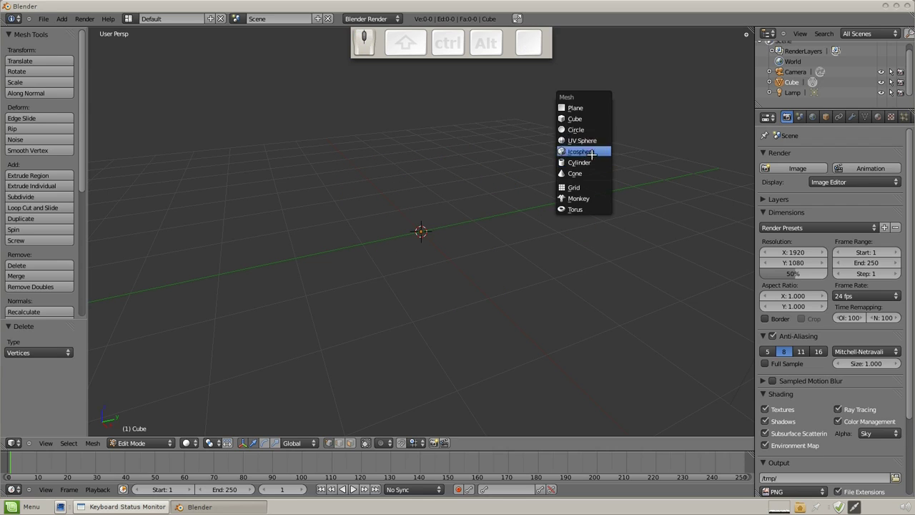
{"action": "left_click", "coordinate": [579, 137]}
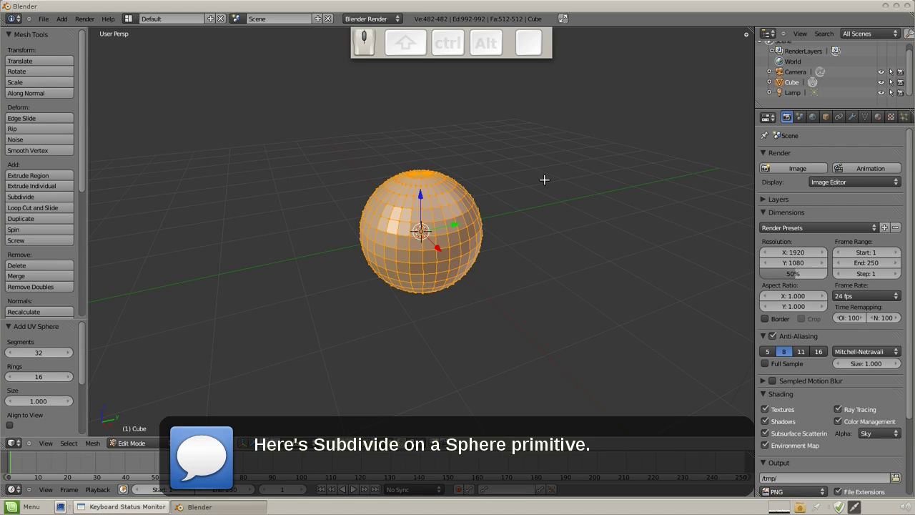
Subdivide the sphere three times via the W specials menu and return to Object Mode.
{"action": "key", "text": "s"}
{"action": "left_click", "coordinate": [695, 341]}
{"action": "key", "text": "w"}
{"action": "left_click", "coordinate": [626, 276]}
{"action": "key", "text": "w"}
{"action": "key", "text": "w"}
{"action": "left_click", "coordinate": [626, 276]}
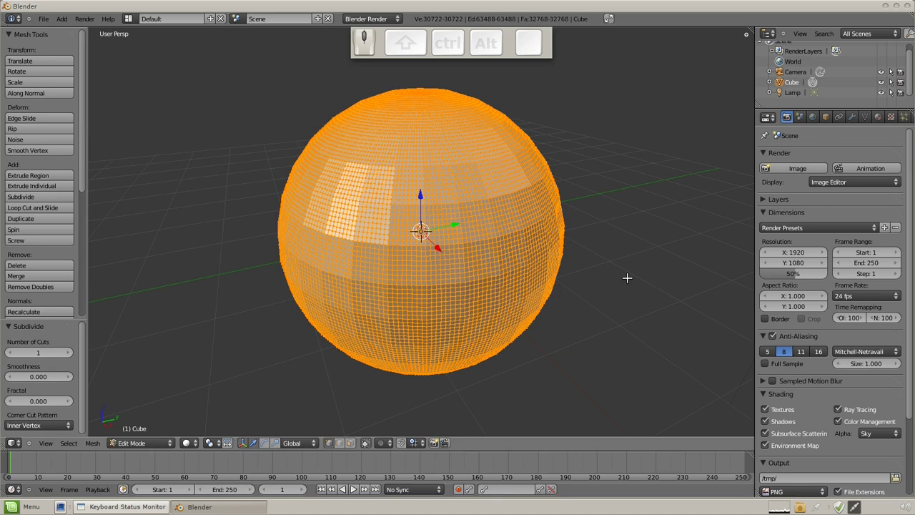
{"action": "key", "text": "a"}
{"action": "key", "text": "Tab"}
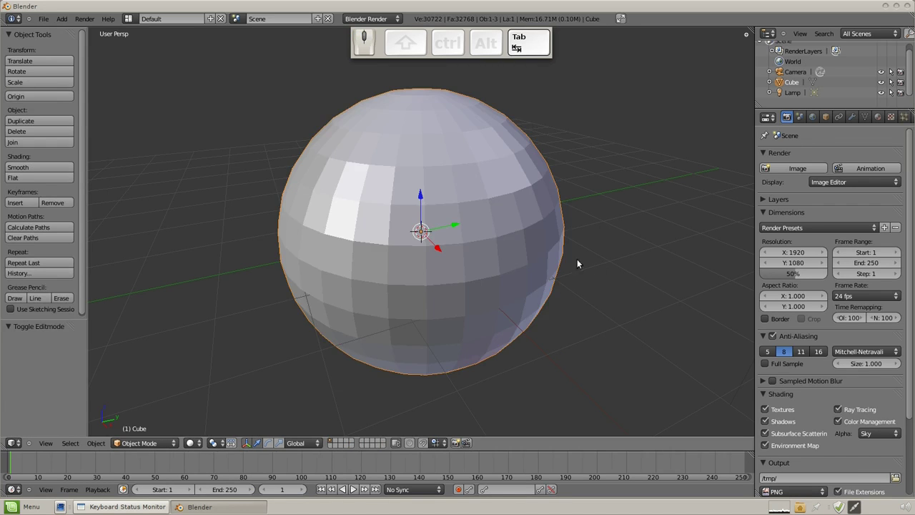
Re-enter Edit Mode and undo back to the original coarse sphere.
{"action": "key", "text": "Tab"}
{"action": "middle_click", "coordinate": [505, 256]}
{"action": "scroll", "scroll_direction": "down", "scroll_amount": 3}
{"action": "scroll", "scroll_direction": "down", "scroll_amount": 3}
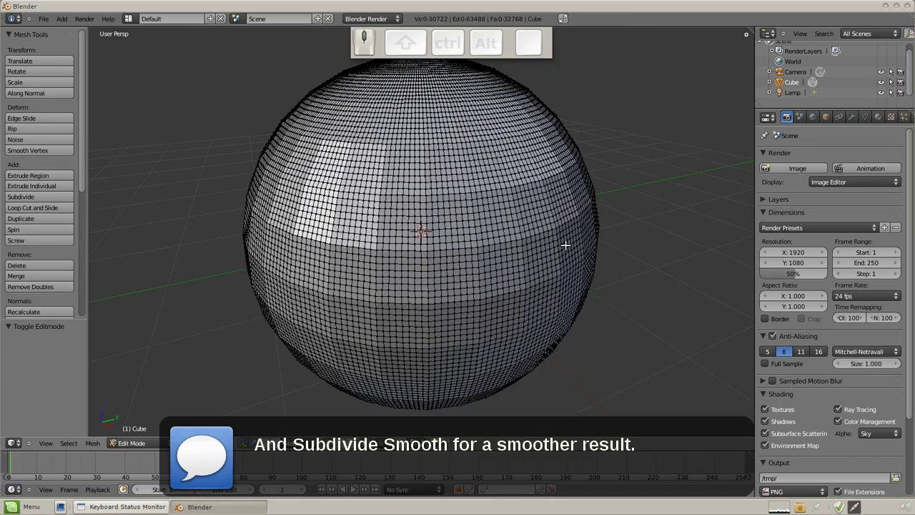
{"action": "key", "text": "ctrl+z"}
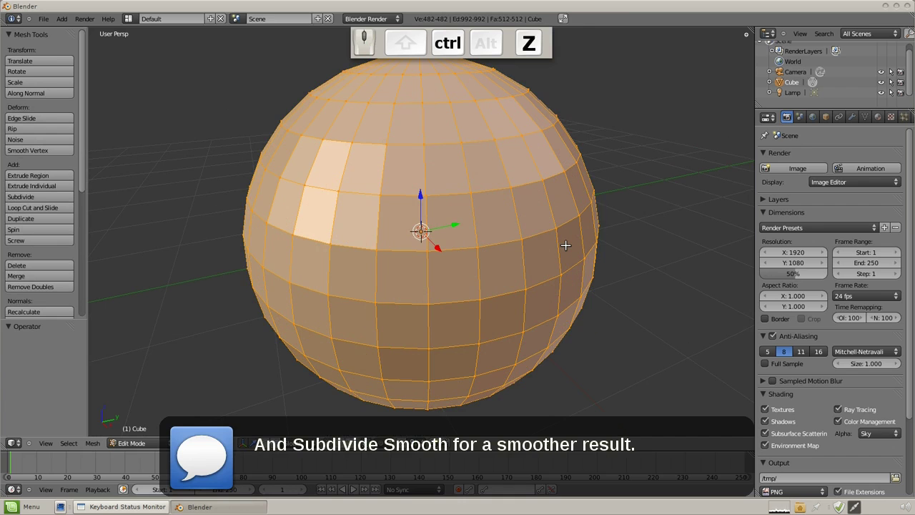
Apply Subdivide Smooth to the sphere and return to Object Mode to see the rounder surface.
{"action": "key", "text": "w"}
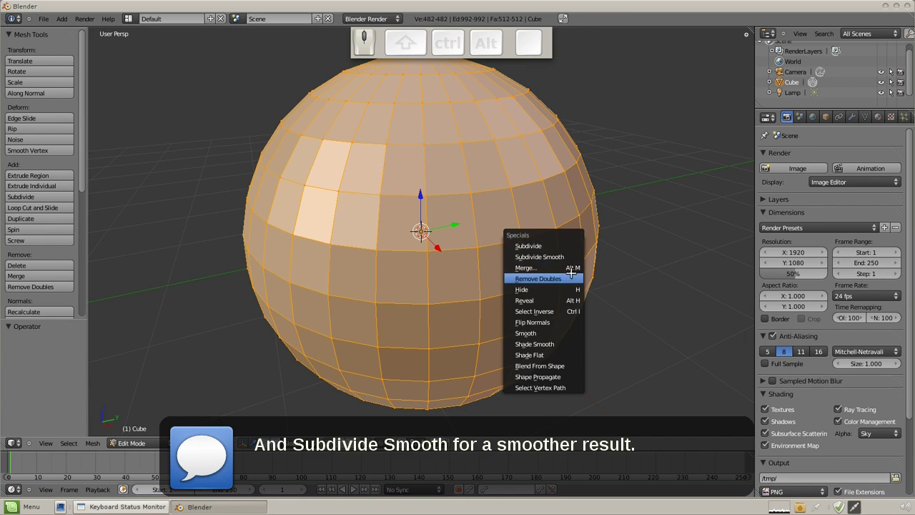
{"action": "left_click", "coordinate": [573, 251]}
{"action": "key", "text": "w"}
{"action": "key", "text": "Tab"}
{"action": "left_click_drag", "start_coordinate": [497, 229], "coordinate": [478, 239]}
{"action": "scroll", "scroll_direction": "down", "scroll_amount": 3}
{"action": "scroll", "scroll_direction": "up", "scroll_amount": 3}
{"action": "left_click_drag", "start_coordinate": [375, 199], "coordinate": [508, 207]}
{"action": "scroll", "scroll_direction": "up", "scroll_amount": 3}
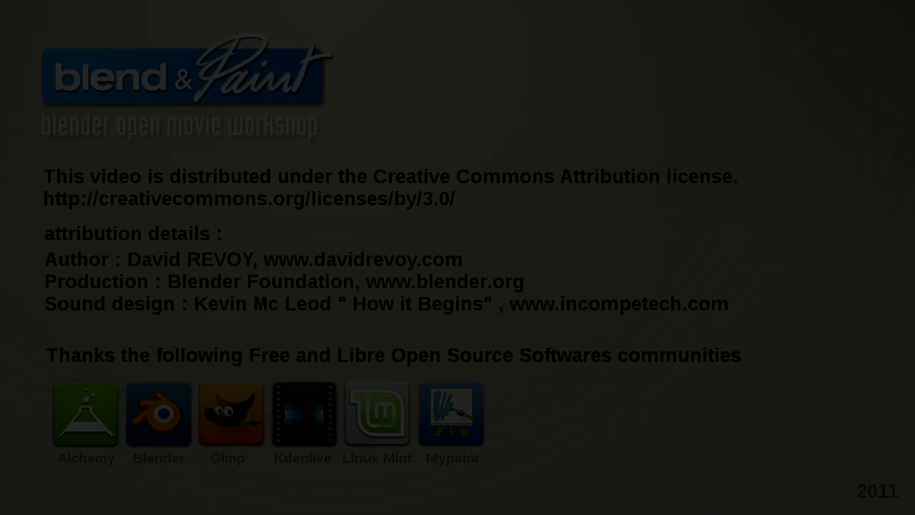